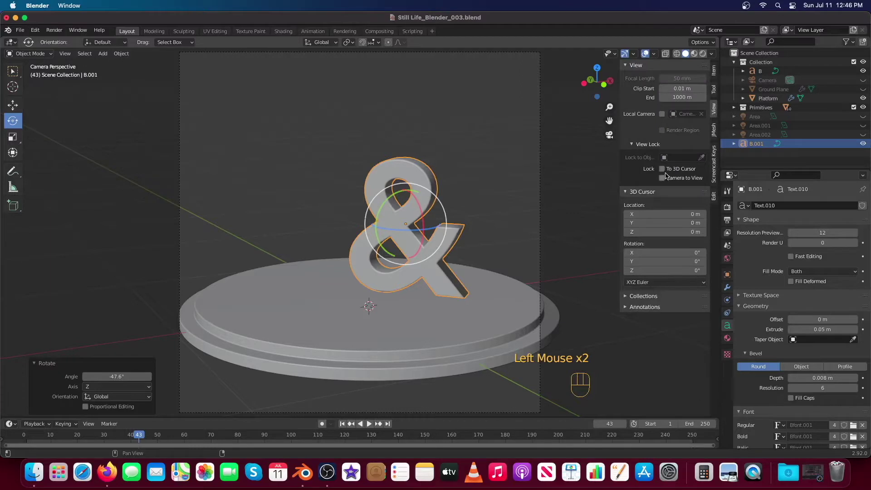
With the camera locked to view, centre the ampersand and platform in frame, then hide the sidebar.
{"action": "left_click_drag", "start_coordinate": [440, 234], "coordinate": [437, 234]}
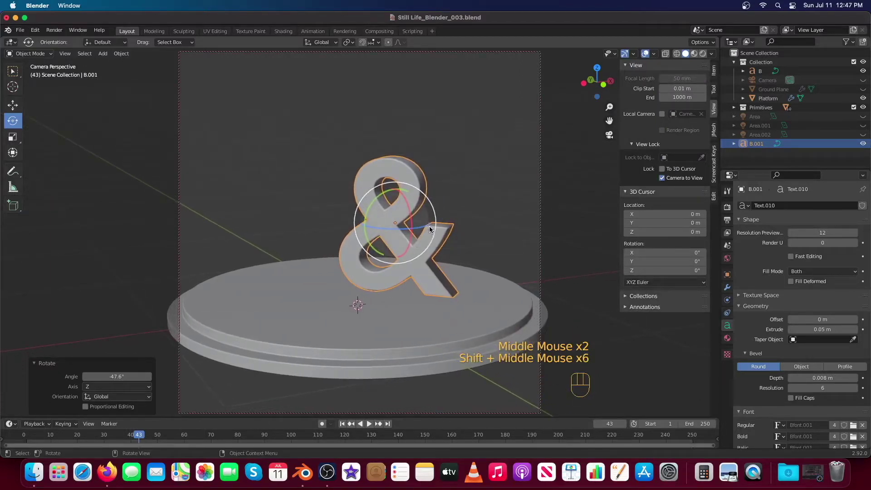
{"action": "left_click_drag", "start_coordinate": [435, 218], "coordinate": [439, 219]}
{"action": "left_click_drag", "start_coordinate": [439, 219], "coordinate": [450, 212]}
{"action": "left_click_drag", "start_coordinate": [450, 211], "coordinate": [447, 202]}
{"action": "left_click_drag", "start_coordinate": [443, 206], "coordinate": [676, 174]}
{"action": "left_click_drag", "start_coordinate": [665, 181], "coordinate": [703, 70]}
{"action": "key", "text": "n"}
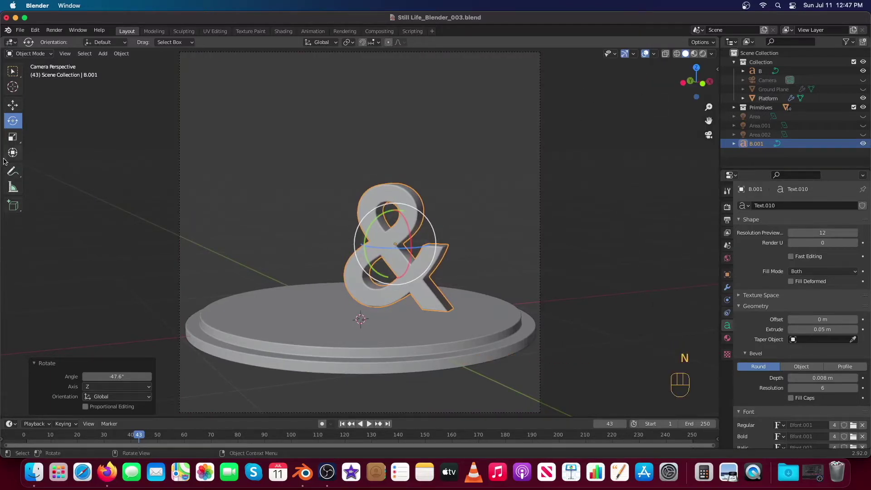
Scale the ampersand up to about 1.55 times its size.
{"action": "left_click", "coordinate": [14, 143]}
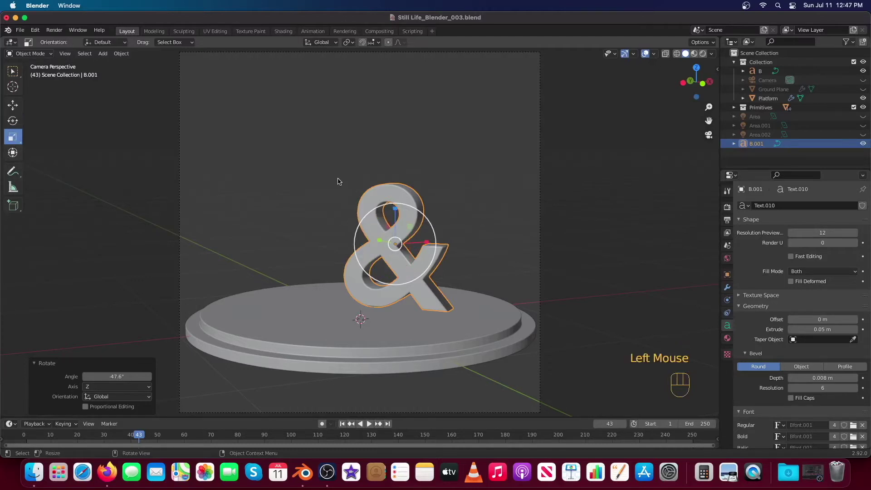
{"action": "left_click", "coordinate": [20, 103]}
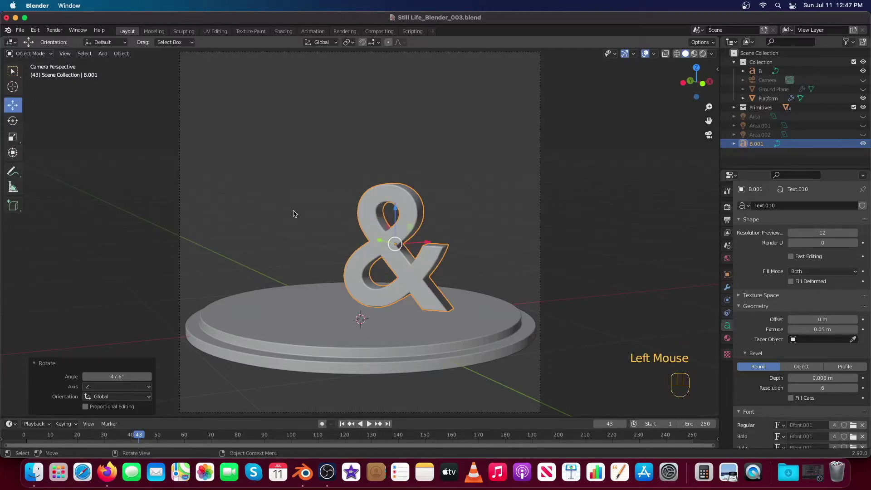
{"action": "key", "text": "s"}
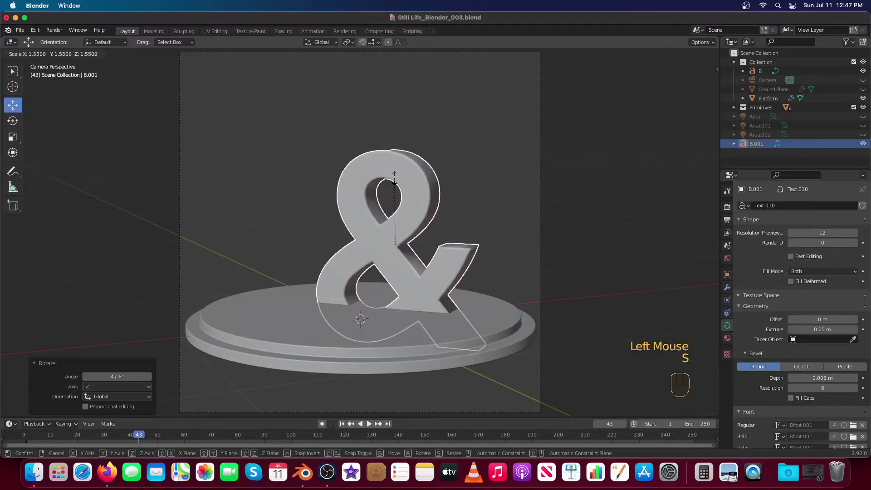
{"action": "left_click_drag", "start_coordinate": [398, 214], "coordinate": [398, 175]}
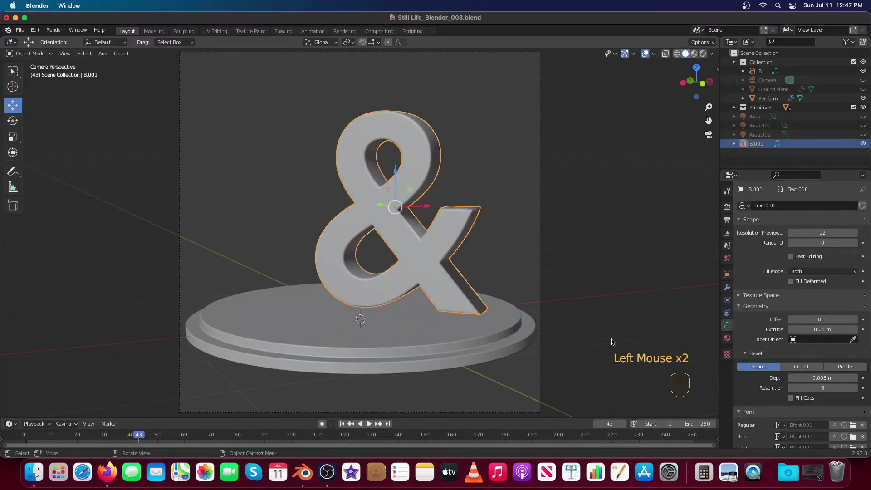
From the front orthographic view, lower the ampersand on Z onto the platform.
{"action": "key", "text": "KP_1"}
{"action": "scroll", "scroll_direction": "up", "scroll_amount": 3}
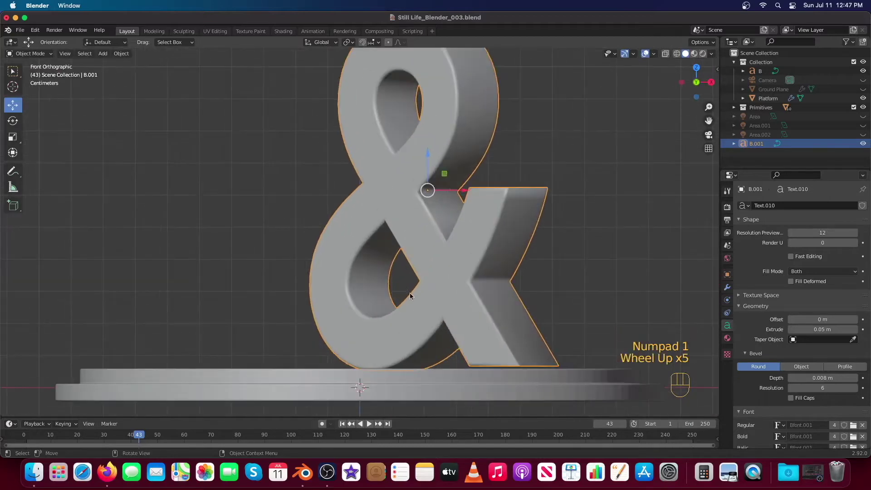
{"action": "left_click_drag", "start_coordinate": [421, 302], "coordinate": [413, 274]}
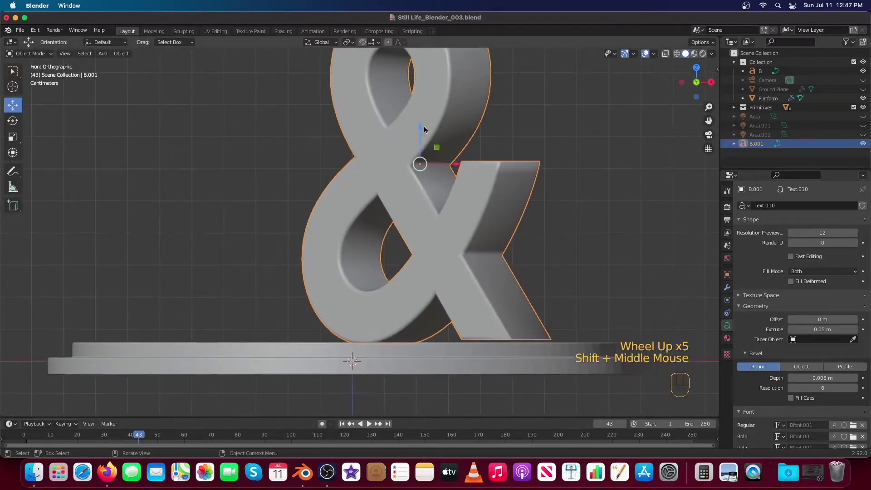
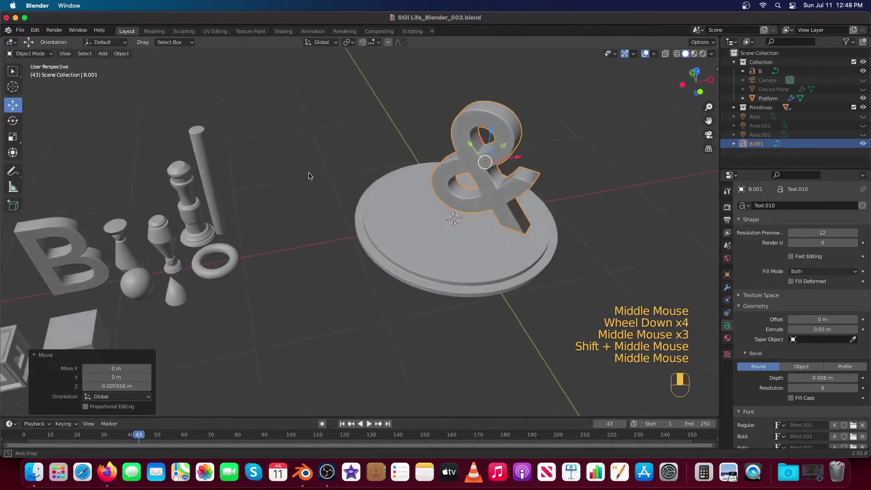
Copy the sphere and the tall cylinder from the primitives and place the copies on the platform.
{"action": "left_click", "coordinate": [145, 272]}
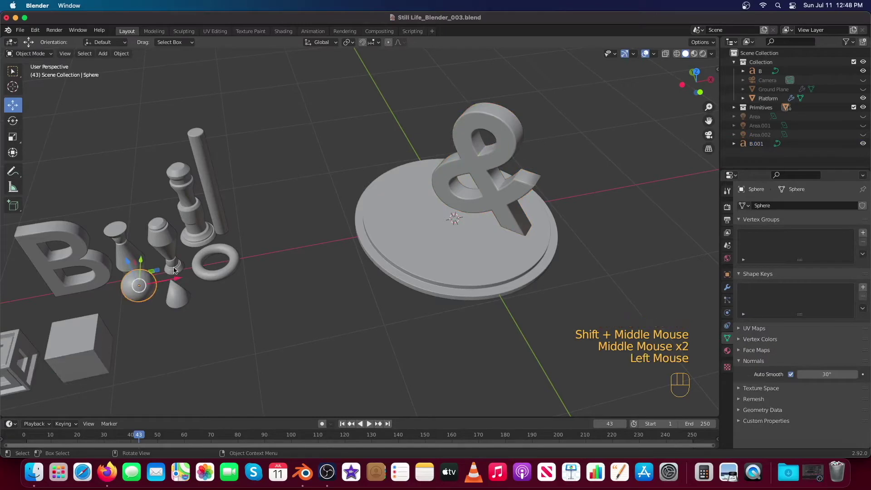
{"action": "key", "text": "super+c"}
{"action": "key", "text": "super+v"}
{"action": "left_click", "coordinate": [174, 281]}
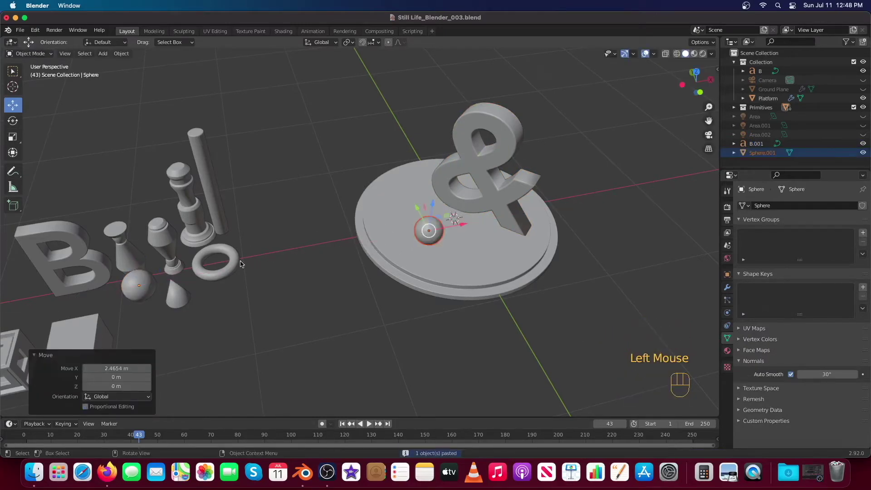
{"action": "left_click", "coordinate": [220, 214]}
{"action": "key", "text": "super+c"}
{"action": "key", "text": "super+v"}
{"action": "left_click", "coordinate": [245, 181]}
Copy the vase shape and the cone and place those copies on the platform too.
{"action": "left_click", "coordinate": [133, 250]}
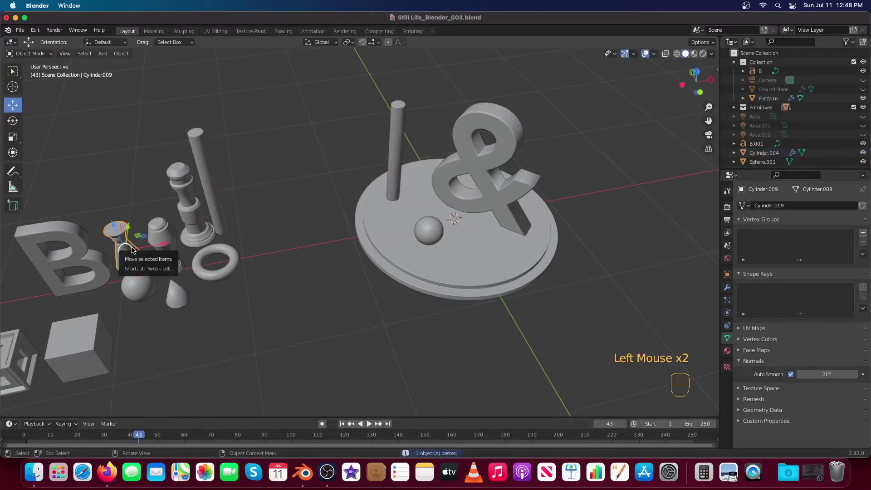
{"action": "key", "text": "super+c"}
{"action": "key", "text": "super+v"}
{"action": "left_click", "coordinate": [151, 249]}
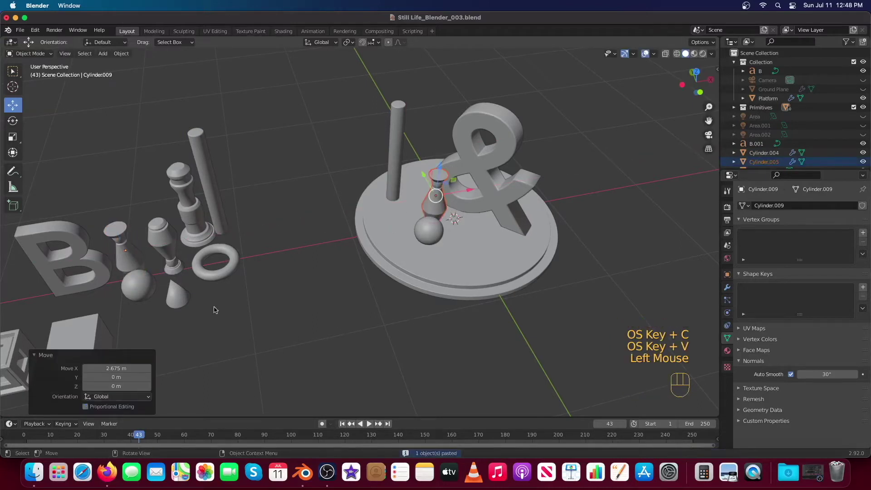
{"action": "left_click", "coordinate": [172, 306]}
{"action": "key", "text": "super+c"}
{"action": "key", "text": "super+v"}
{"action": "left_click", "coordinate": [198, 288]}
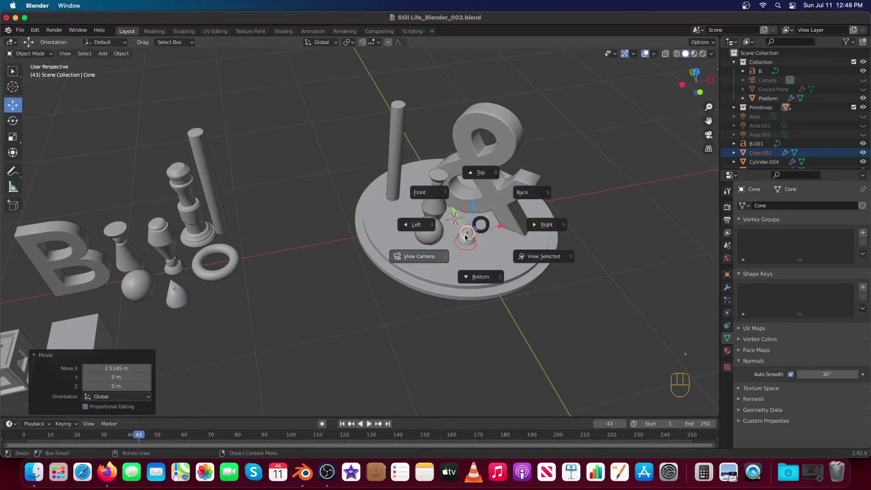
Switch to the scene camera's view and select the vase shape on the platform.
{"action": "left_click", "coordinate": [259, 224]}
{"action": "left_click", "coordinate": [277, 222]}
{"action": "left_click", "coordinate": [326, 235]}
{"action": "key", "text": "s"}
{"action": "left_click_drag", "start_coordinate": [327, 242], "coordinate": [327, 226]}
{"action": "left_click", "coordinate": [323, 212]}
Raise the vase slightly and move the sphere closer to the ampersand.
{"action": "left_click", "coordinate": [326, 246]}
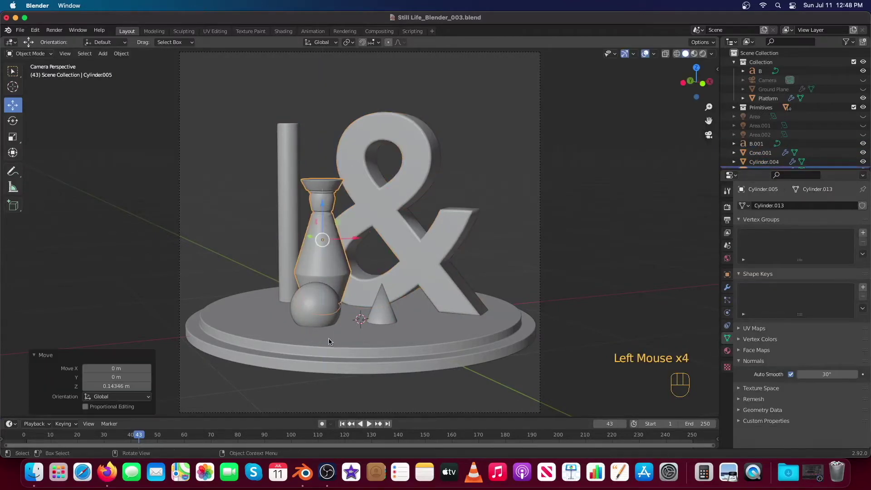
{"action": "left_click", "coordinate": [315, 310]}
{"action": "left_click", "coordinate": [318, 292]}
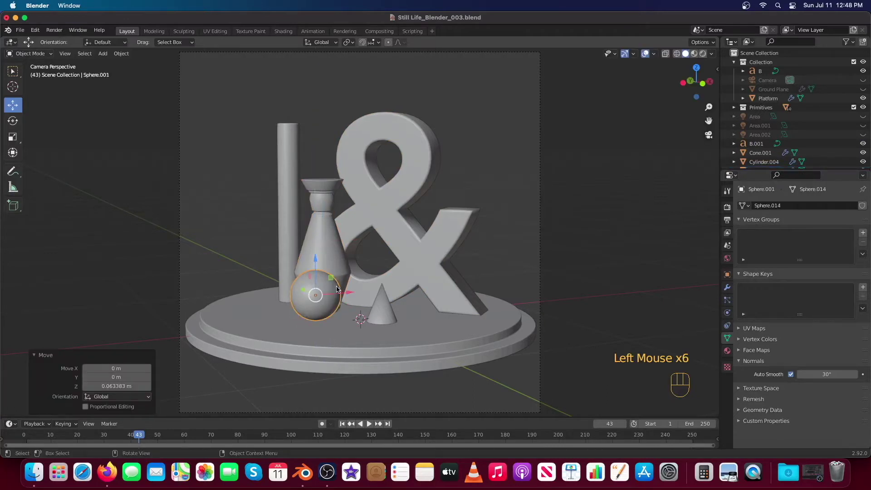
{"action": "left_click_drag", "start_coordinate": [345, 291], "coordinate": [365, 292]}
{"action": "left_click", "coordinate": [321, 299]}
{"action": "left_click", "coordinate": [352, 293]}
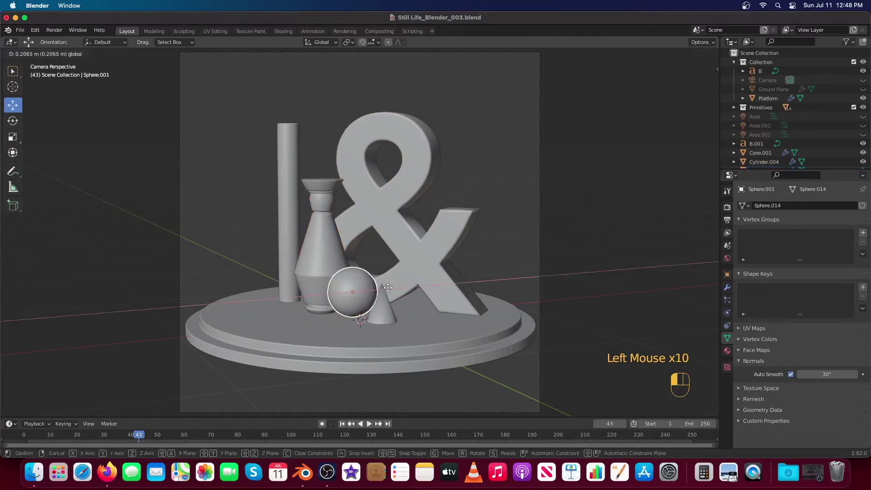
Enlarge the tall cylinder about 1.108, duplicate it to the left and shrink the copy to 0.77.
{"action": "left_click", "coordinate": [295, 247]}
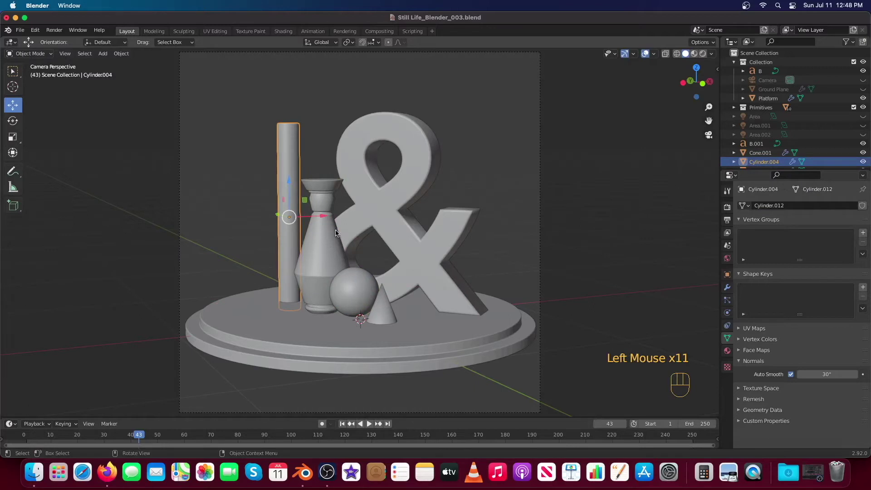
{"action": "key", "text": "s"}
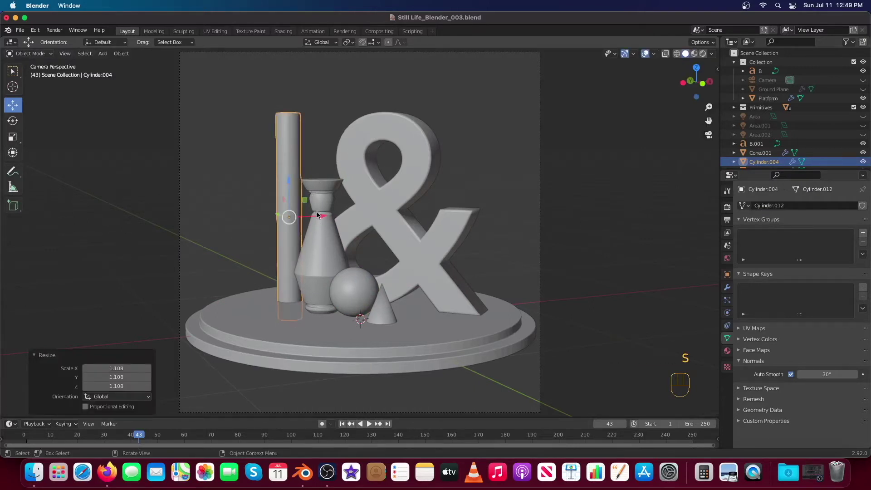
{"action": "left_click_drag", "start_coordinate": [293, 194], "coordinate": [295, 177]}
{"action": "key", "text": "super+c"}
{"action": "key", "text": "super+v"}
{"action": "left_click", "coordinate": [315, 198]}
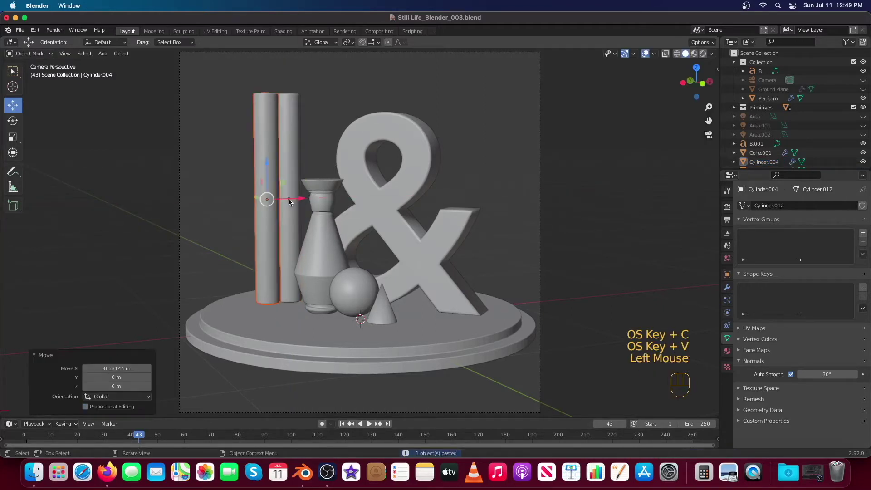
{"action": "key", "text": "s"}
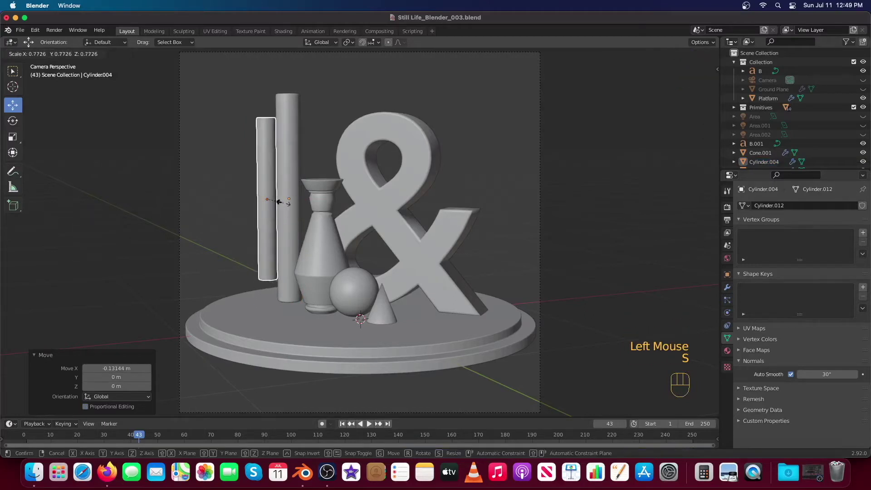
{"action": "left_click_drag", "start_coordinate": [268, 182], "coordinate": [272, 199]}
{"action": "left_click", "coordinate": [268, 181]}
Inspect the posts from the orthographic views and adjust the viewport around them.
{"action": "key", "text": "KP_7"}
{"action": "scroll", "scroll_direction": "up", "scroll_amount": 3}
{"action": "left_click", "coordinate": [474, 157]}
{"action": "scroll", "scroll_direction": "up", "scroll_amount": 3}
{"action": "left_click", "coordinate": [511, 238]}
{"action": "left_click", "coordinate": [512, 226]}
{"action": "left_click", "coordinate": [517, 290]}
{"action": "left_click", "coordinate": [523, 273]}
{"action": "key", "text": "KP_1"}
{"action": "scroll", "scroll_direction": "up", "scroll_amount": 3}
{"action": "left_click_drag", "start_coordinate": [601, 209], "coordinate": [400, 302]}
{"action": "left_click", "coordinate": [380, 154]}
In front orthographic view, move the vase shape down on Z so its base rests on the platform.
{"action": "left_click", "coordinate": [379, 157]}
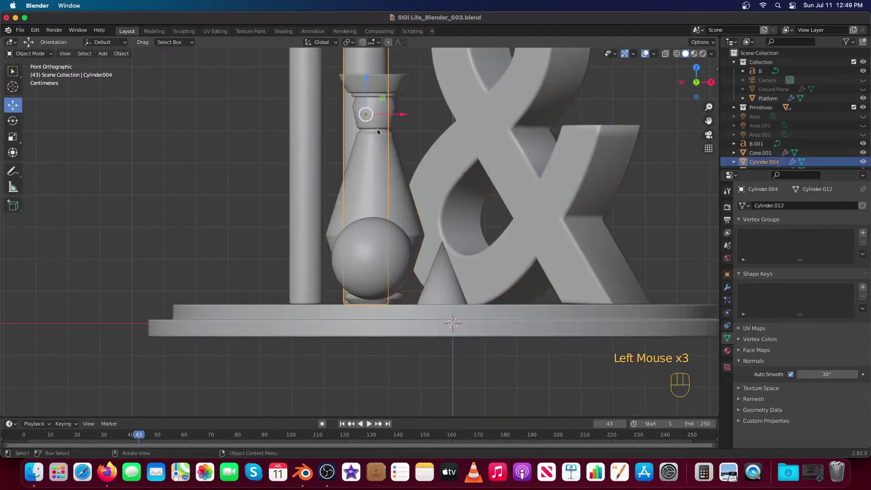
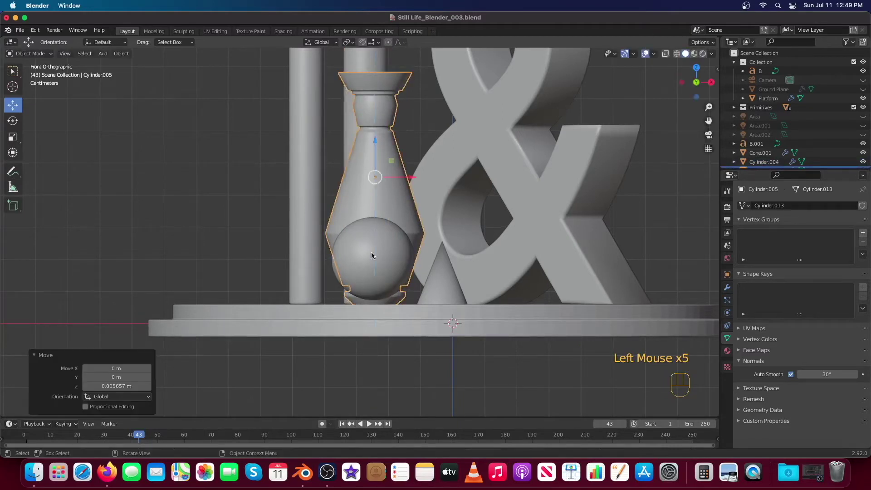
{"action": "left_click", "coordinate": [367, 279]}
{"action": "left_click", "coordinate": [373, 244]}
{"action": "left_click", "coordinate": [443, 275]}
{"action": "left_click_drag", "start_coordinate": [444, 266], "coordinate": [446, 248]}
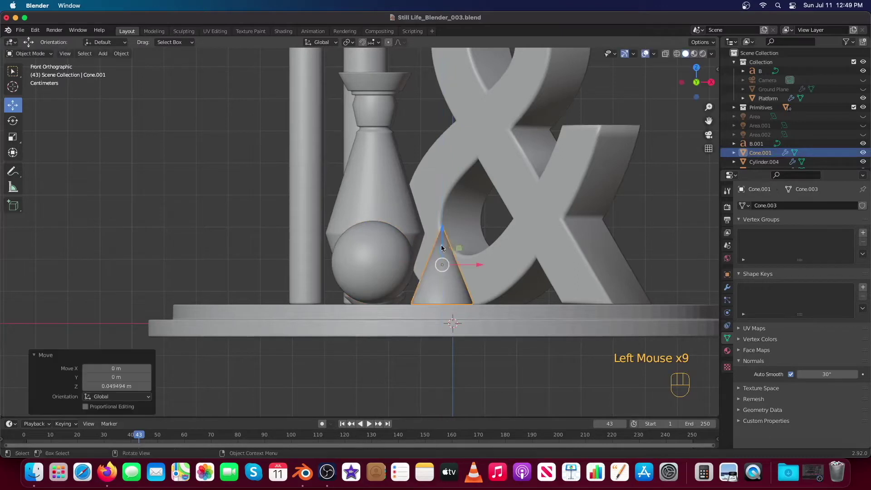
Seat the cone flush on the platform, then shift the sphere on X toward the front left.
{"action": "left_click", "coordinate": [349, 119]}
{"action": "left_click", "coordinate": [322, 146]}
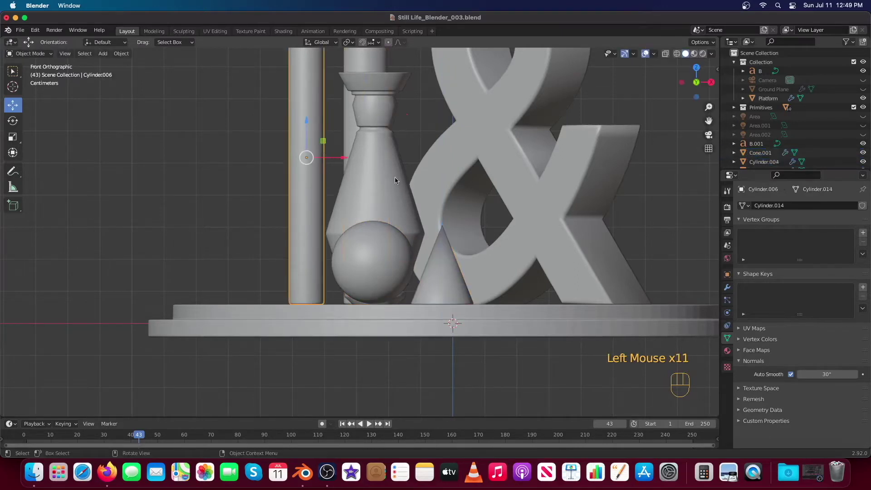
{"action": "left_click", "coordinate": [442, 258]}
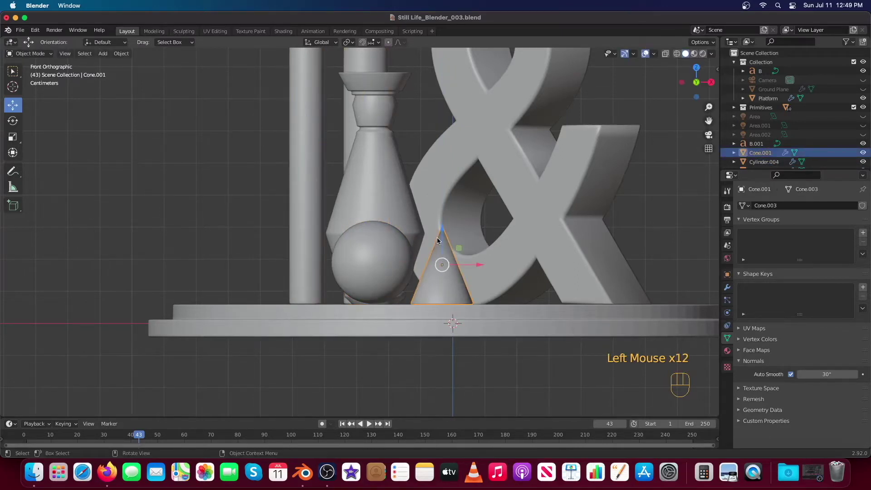
{"action": "left_click_drag", "start_coordinate": [411, 296], "coordinate": [461, 296]}
{"action": "left_click", "coordinate": [356, 295]}
{"action": "left_click_drag", "start_coordinate": [364, 294], "coordinate": [297, 304]}
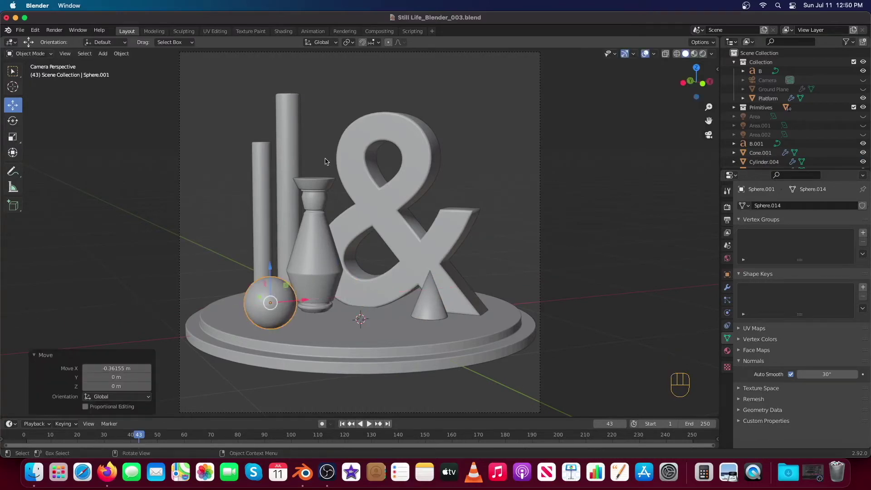
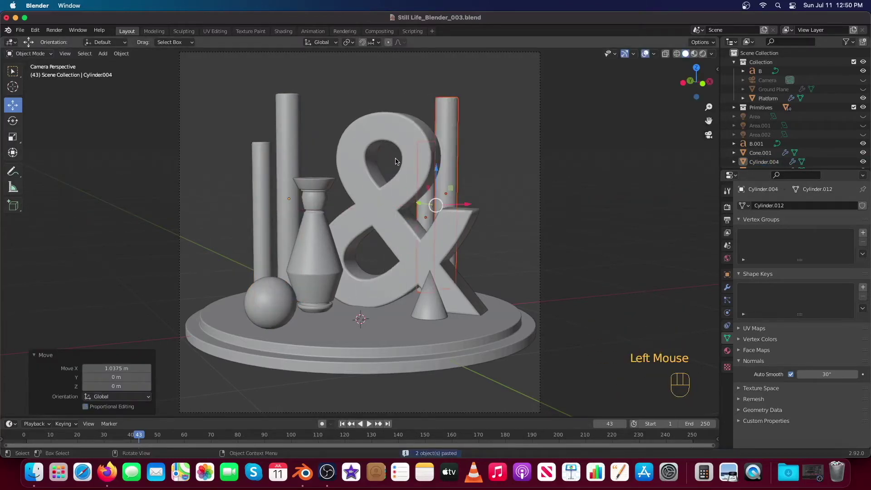
Turn the two slim cylinders and lower them on Z to stand on the platform.
{"action": "key", "text": "r"}
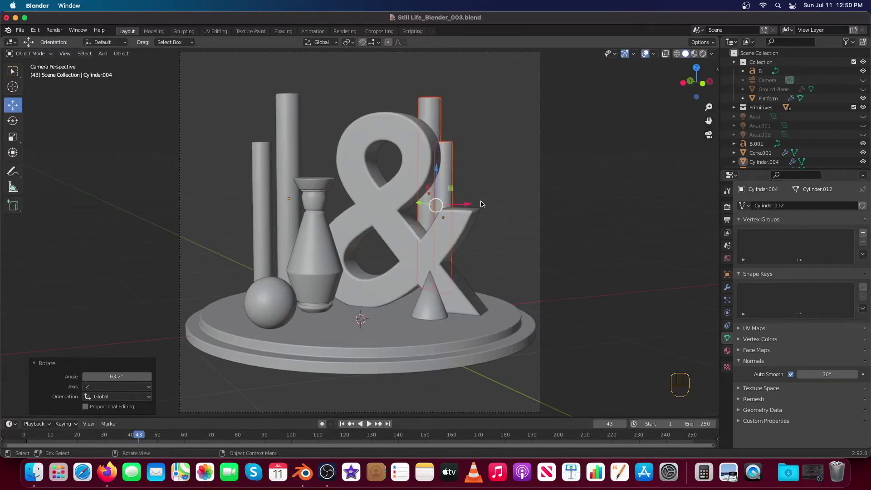
{"action": "left_click_drag", "start_coordinate": [473, 206], "coordinate": [487, 204]}
{"action": "key", "text": "s"}
{"action": "left_click", "coordinate": [452, 177]}
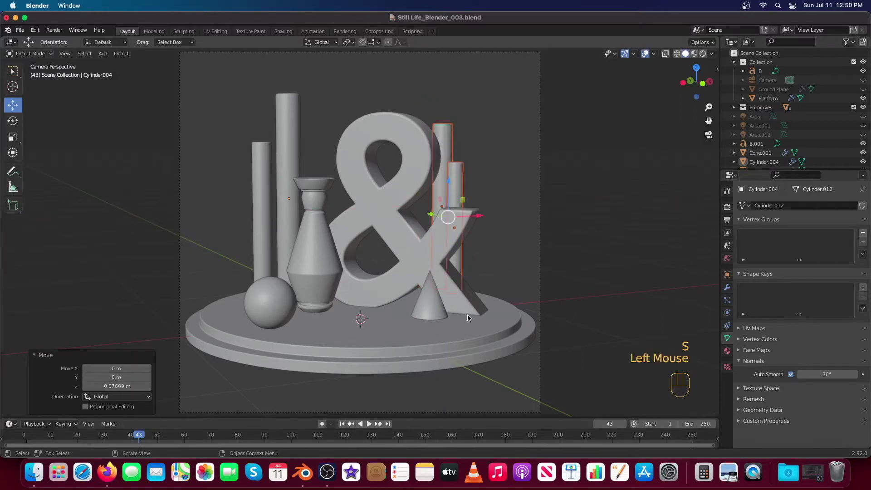
{"action": "key", "text": "KP_1"}
{"action": "left_click_drag", "start_coordinate": [679, 229], "coordinate": [496, 278]}
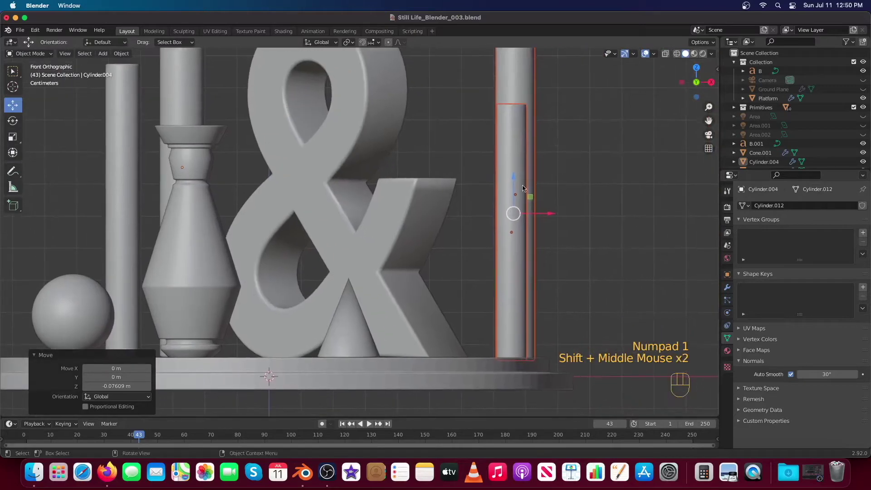
{"action": "left_click", "coordinate": [514, 185]}
From top view, slide the cylinders behind the ampersand's right arm and return to camera view.
{"action": "key", "text": "KP_7"}
{"action": "left_click_drag", "start_coordinate": [533, 124], "coordinate": [472, 234]}
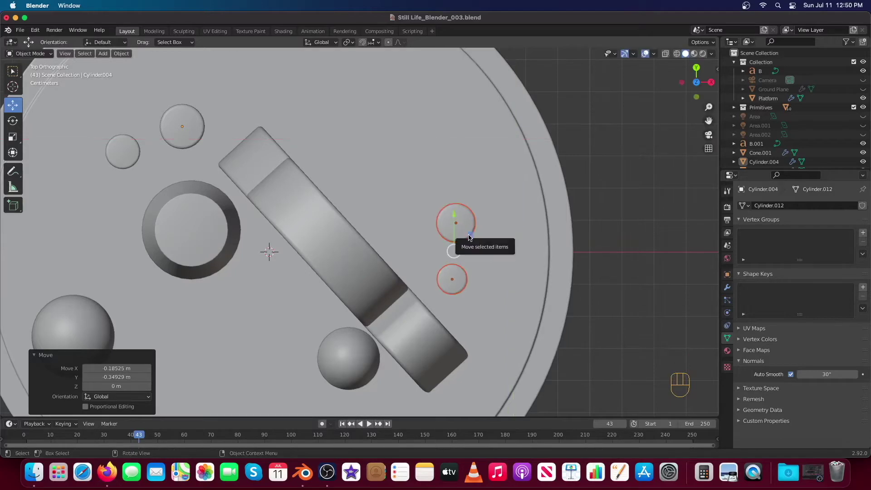
{"action": "left_click", "coordinate": [438, 305]}
Paste a copy of the sphere beside the cone and shrink it to about two-thirds size.
{"action": "left_click", "coordinate": [269, 286]}
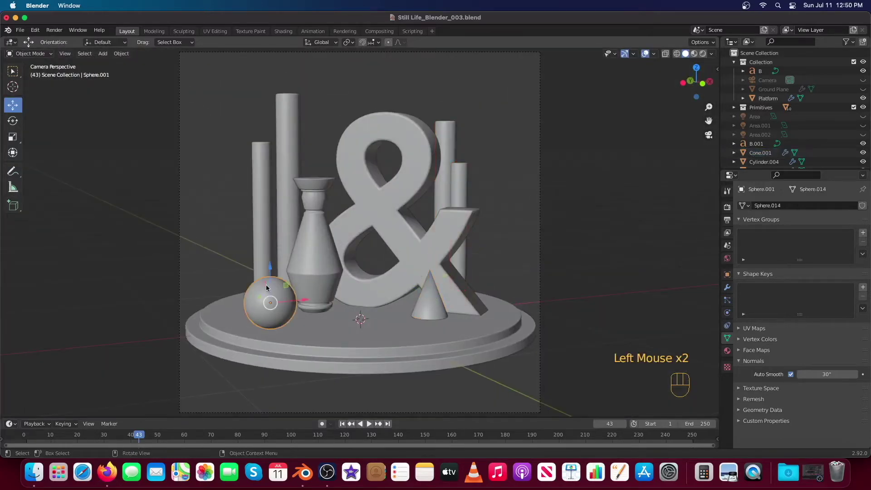
{"action": "key", "text": "super+c"}
{"action": "key", "text": "super+v"}
{"action": "left_click", "coordinate": [296, 300]}
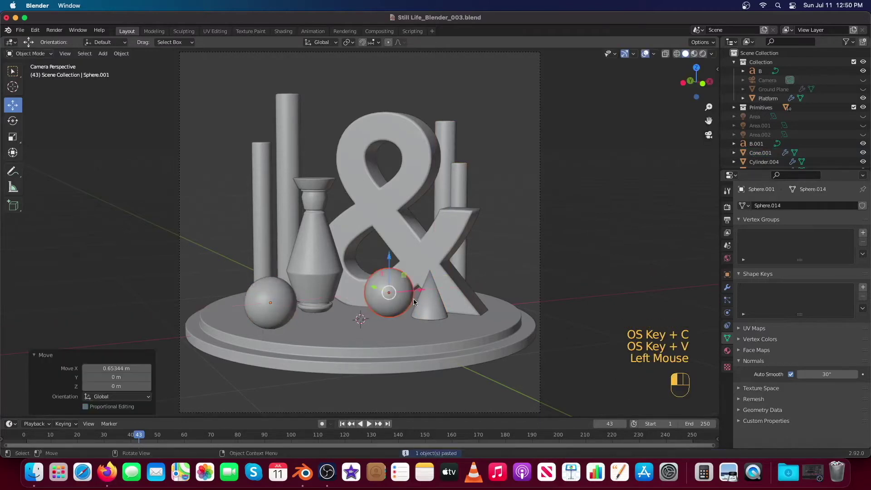
{"action": "key", "text": "s"}
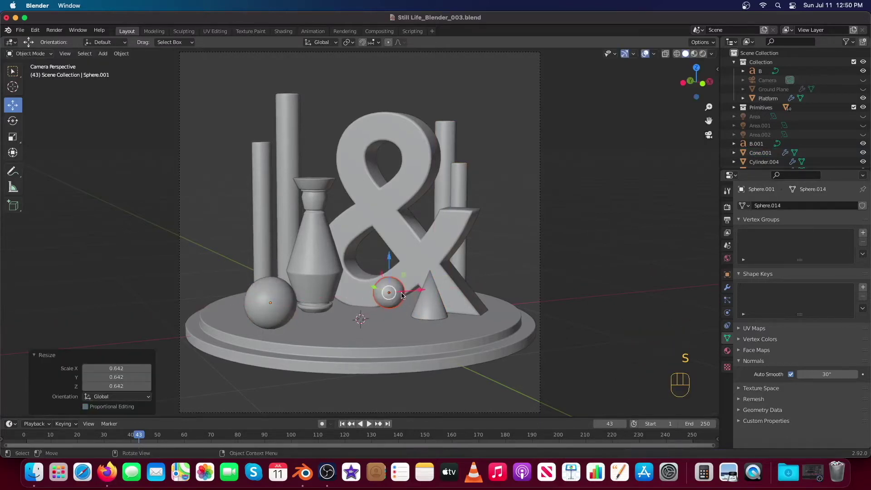
{"action": "left_click_drag", "start_coordinate": [405, 279], "coordinate": [466, 287]}
{"action": "left_click", "coordinate": [437, 297]}
Check the small sphere from top and front views and raise it to sit on the platform.
{"action": "key", "text": "KP_7"}
{"action": "left_click_drag", "start_coordinate": [454, 310], "coordinate": [457, 297]}
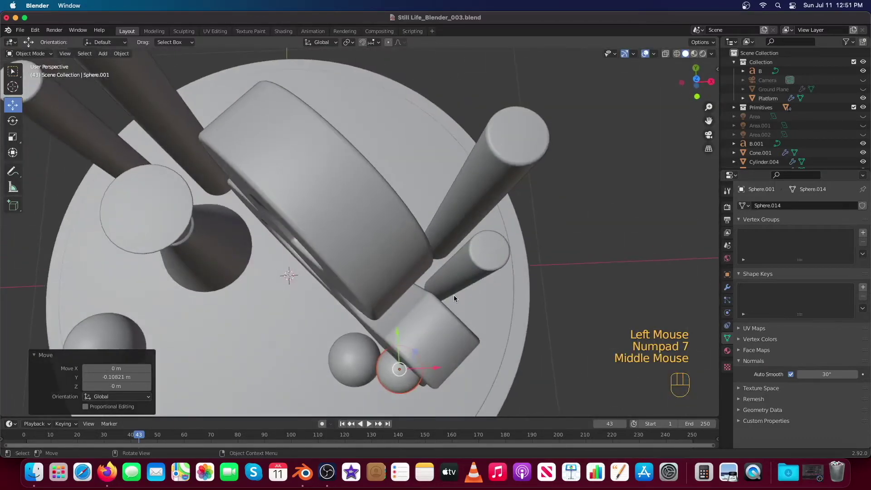
{"action": "left_click_drag", "start_coordinate": [457, 318], "coordinate": [494, 174]}
{"action": "left_click_drag", "start_coordinate": [455, 225], "coordinate": [434, 267]}
{"action": "key", "text": "KP_1"}
{"action": "left_click_drag", "start_coordinate": [425, 282], "coordinate": [423, 269]}
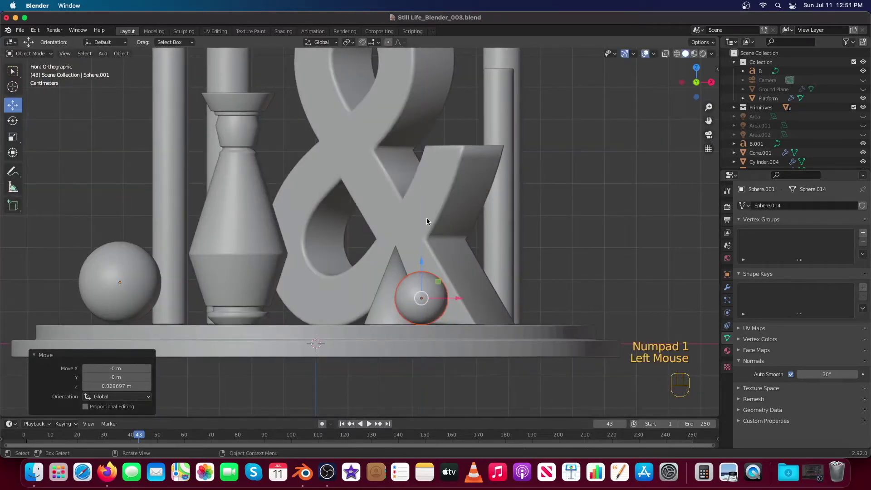
Paste another sphere copy and position it over the ampersand's right arm using top and side views.
{"action": "key", "text": "super+c"}
{"action": "key", "text": "super+v"}
{"action": "left_click_drag", "start_coordinate": [441, 281], "coordinate": [484, 99]}
{"action": "key", "text": "KP_7"}
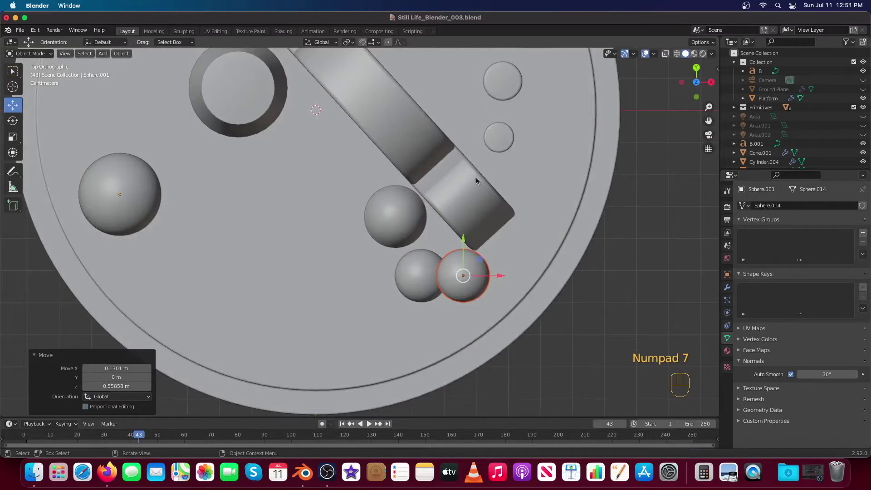
{"action": "left_click", "coordinate": [479, 258]}
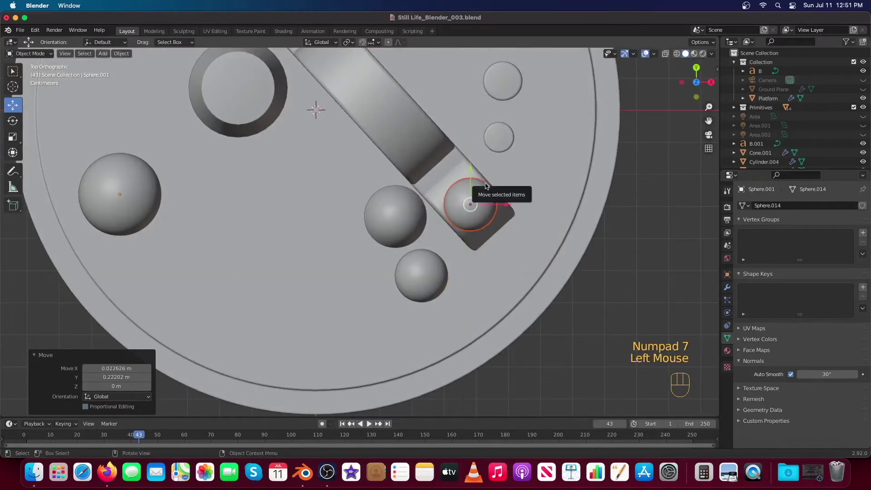
{"action": "left_click", "coordinate": [490, 189]}
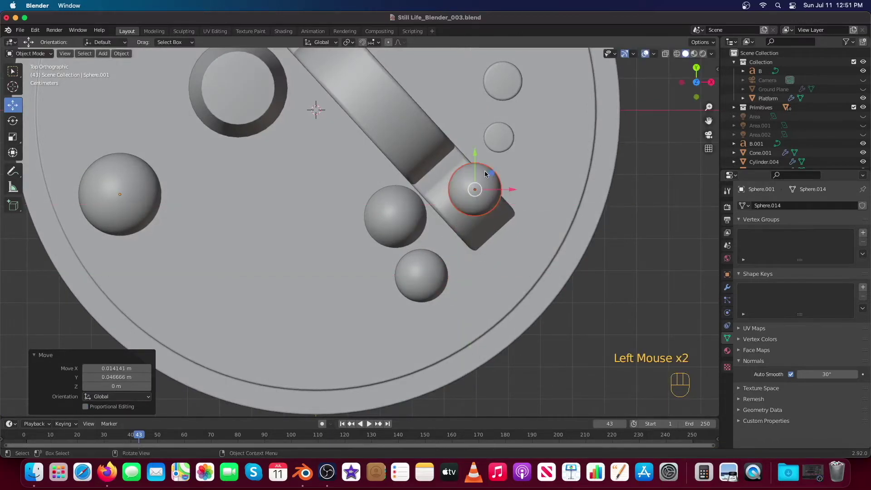
{"action": "key", "text": "KP_3"}
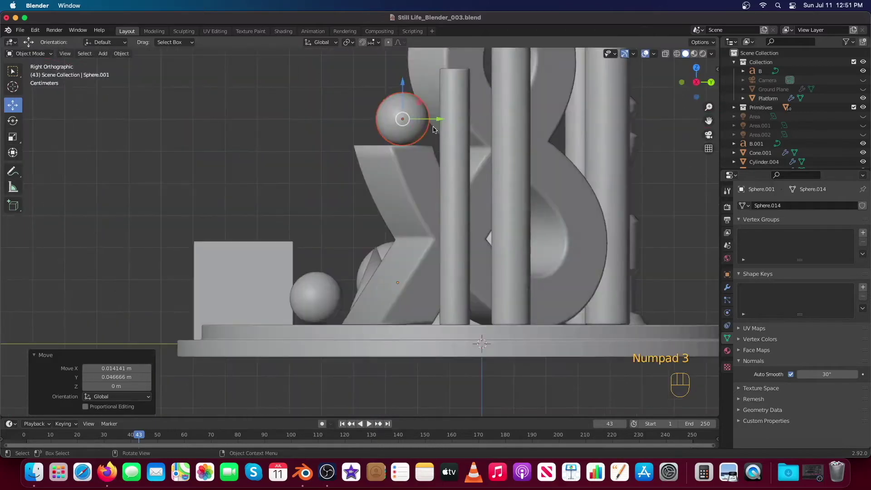
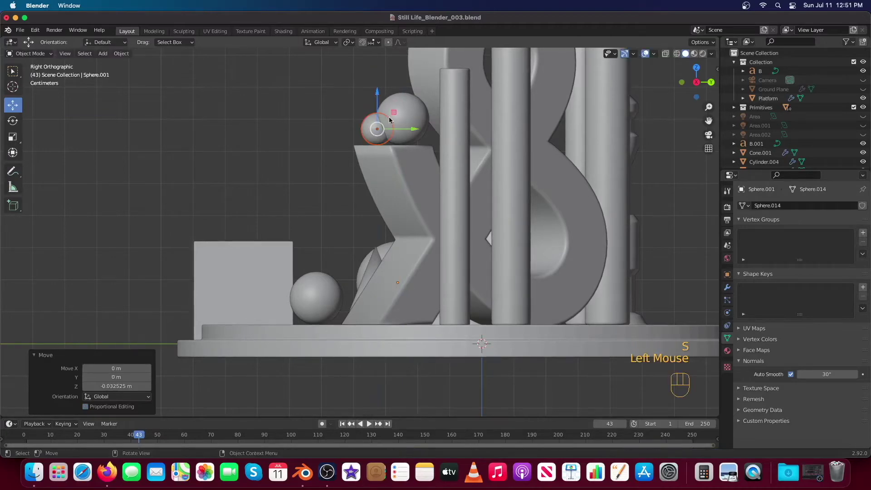
{"action": "left_click_drag", "start_coordinate": [405, 128], "coordinate": [388, 130]}
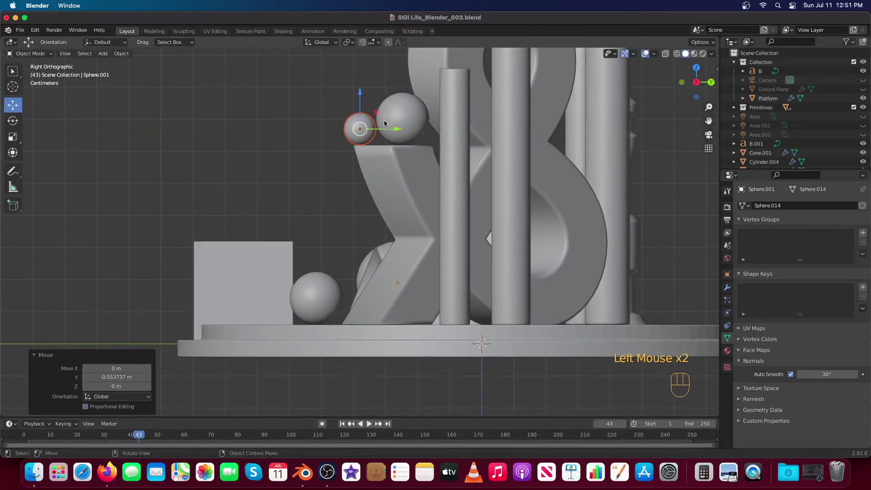
Set the small sphere atop the ampersand's arm beside the larger one.
{"action": "key", "text": "KP_7"}
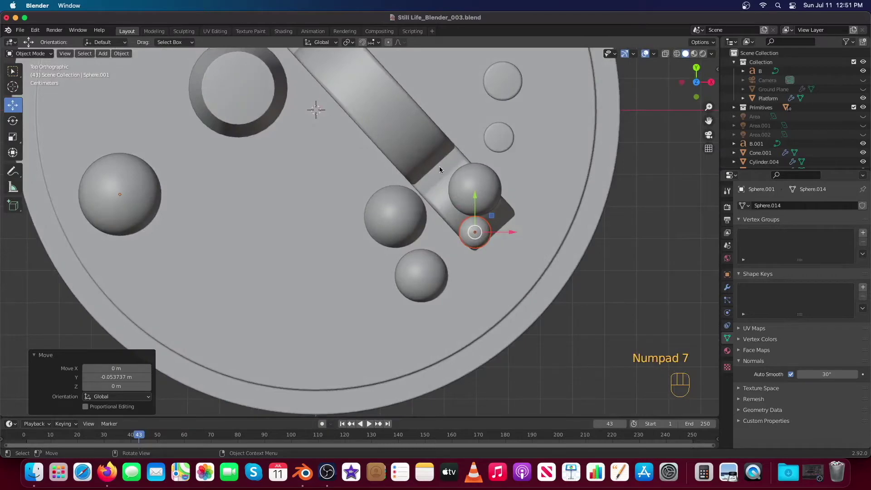
{"action": "key", "text": "Tab"}
{"action": "key", "text": "Tab"}
{"action": "key", "text": "`"}
{"action": "left_click", "coordinate": [462, 191]}
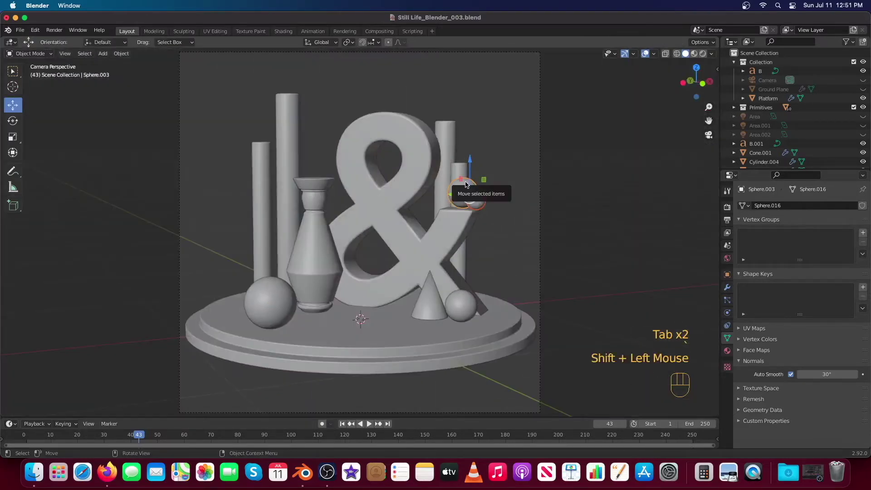
{"action": "left_click_drag", "start_coordinate": [496, 198], "coordinate": [489, 198]}
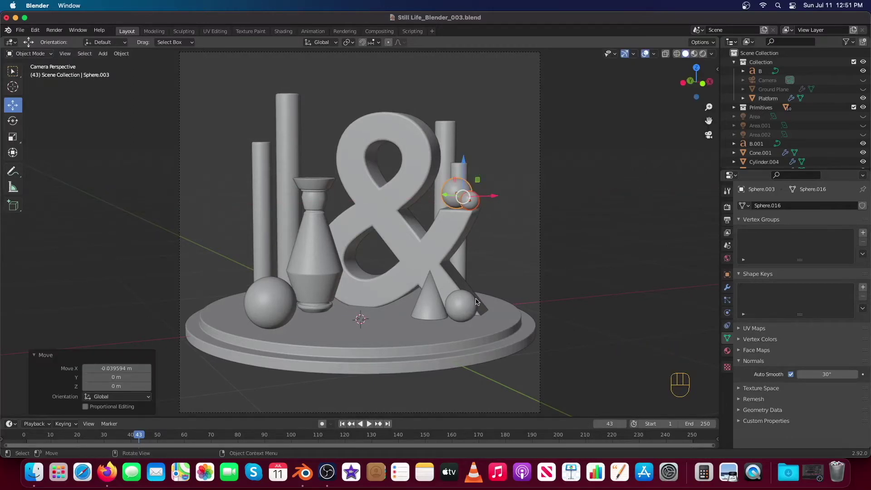
{"action": "left_click", "coordinate": [279, 300]}
Paste one more sphere, move it to the vase and raise it to rest on the vase's rim.
{"action": "key", "text": "KP_7"}
{"action": "key", "text": "super+c"}
{"action": "key", "text": "super+v"}
{"action": "left_click_drag", "start_coordinate": [220, 171], "coordinate": [287, 291]}
{"action": "left_click_drag", "start_coordinate": [221, 300], "coordinate": [349, 189]}
{"action": "key", "text": "KP_7"}
{"action": "key", "text": "KP_7"}
{"action": "key", "text": "KP_1"}
{"action": "left_click_drag", "start_coordinate": [359, 179], "coordinate": [374, 282]}
{"action": "left_click_drag", "start_coordinate": [342, 347], "coordinate": [338, 114]}
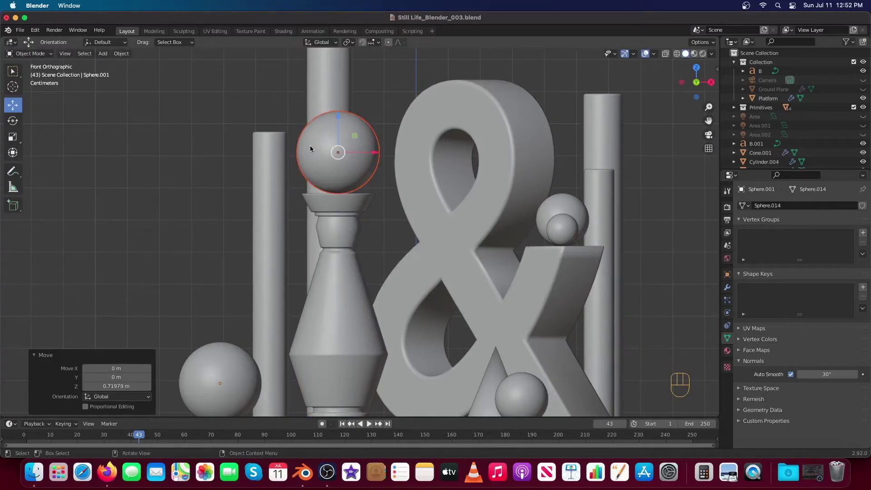
Select the cone on the platform and paste a copy of it from top view.
{"action": "left_click_drag", "start_coordinate": [499, 279], "coordinate": [478, 235]}
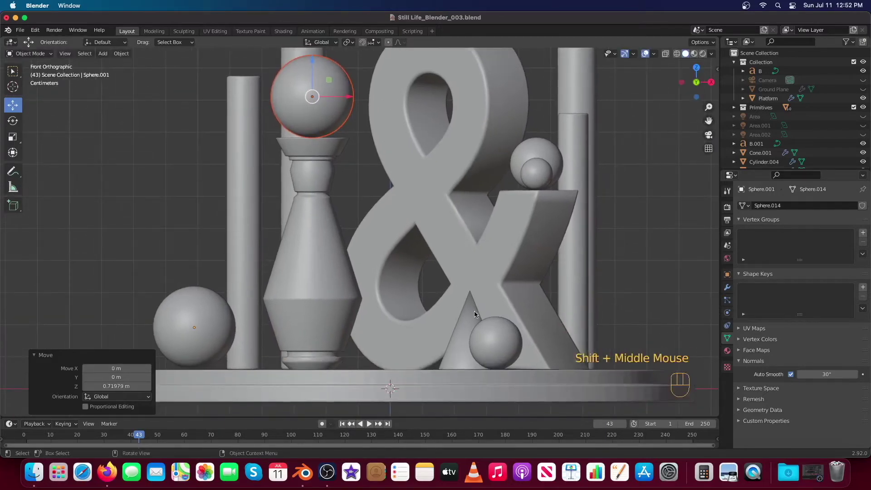
{"action": "left_click", "coordinate": [475, 310]}
{"action": "middle_click", "coordinate": [463, 211]}
{"action": "key", "text": "KP_7"}
{"action": "key", "text": "shift+c"}
{"action": "scroll", "scroll_direction": "up", "scroll_amount": 3}
{"action": "left_click_drag", "start_coordinate": [550, 229], "coordinate": [461, 219]}
{"action": "scroll", "scroll_direction": "up", "scroll_amount": 3}
{"action": "key", "text": "super+c"}
{"action": "key", "text": "super+v"}
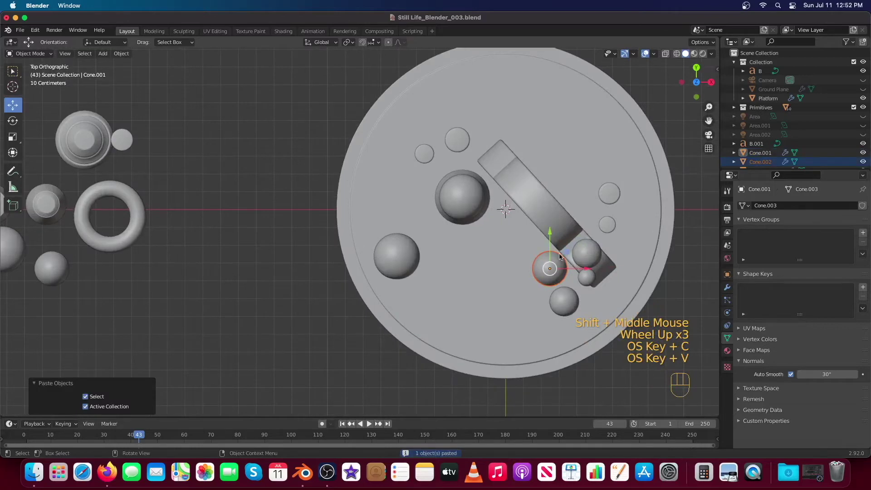
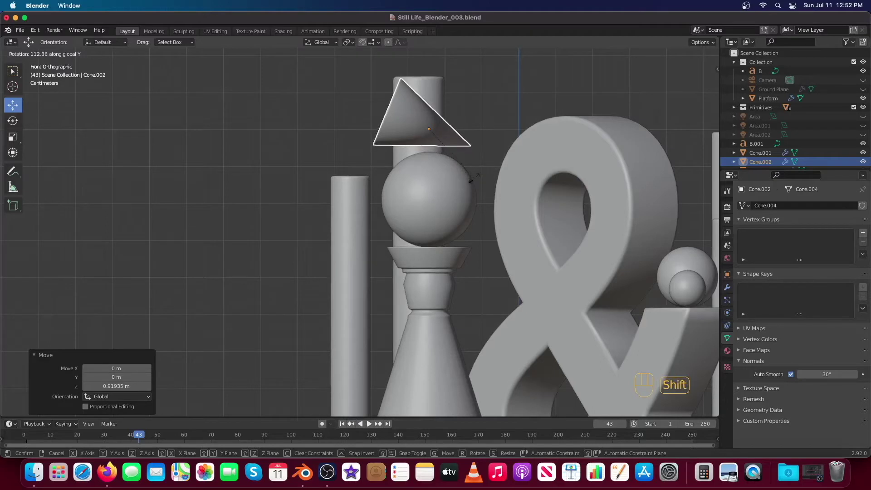
Confirm the cone's tilt, check it from above and the camera, and rotate it about Z atop the sphere.
{"action": "left_click", "coordinate": [450, 113]}
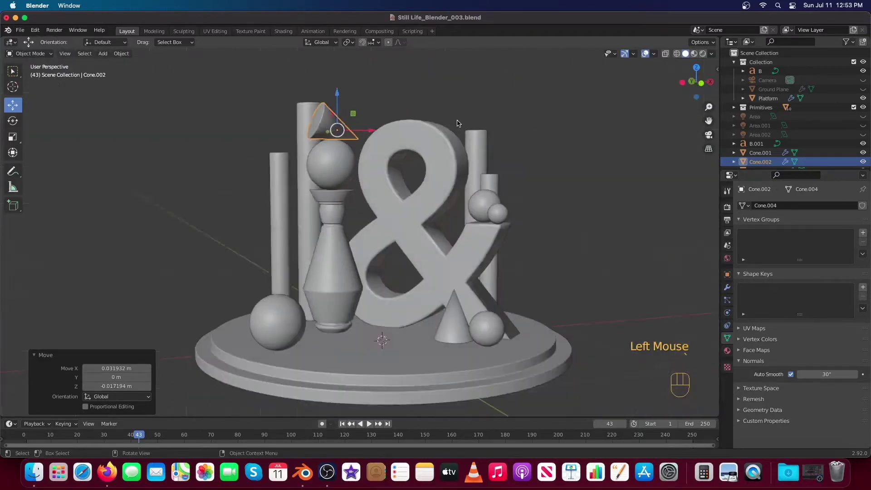
{"action": "key", "text": "KP_7"}
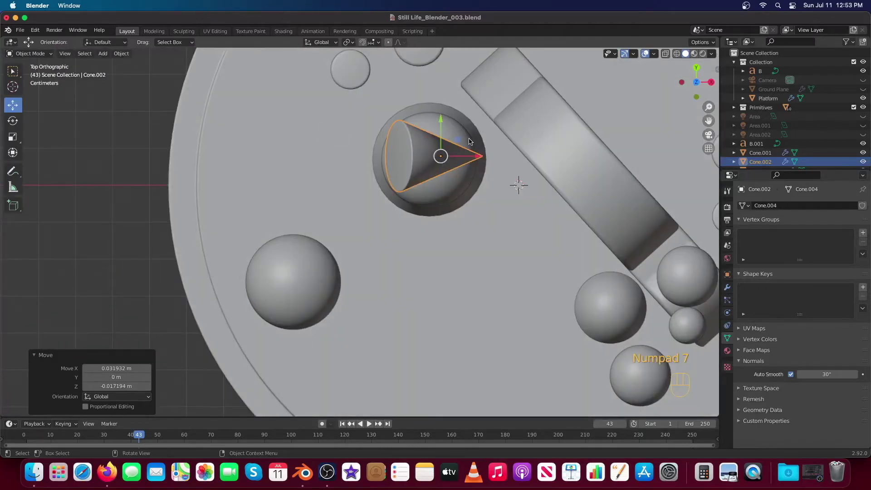
{"action": "key", "text": "`"}
{"action": "key", "text": "r"}
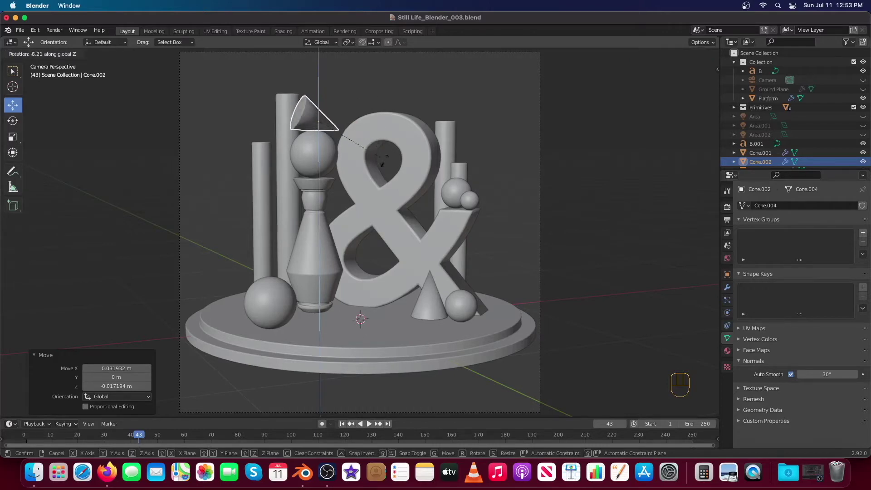
{"action": "left_click", "coordinate": [286, 160]}
Scale the tall cylinder to about 1.12 and raise it roughly 7 cm along Z.
{"action": "key", "text": "s"}
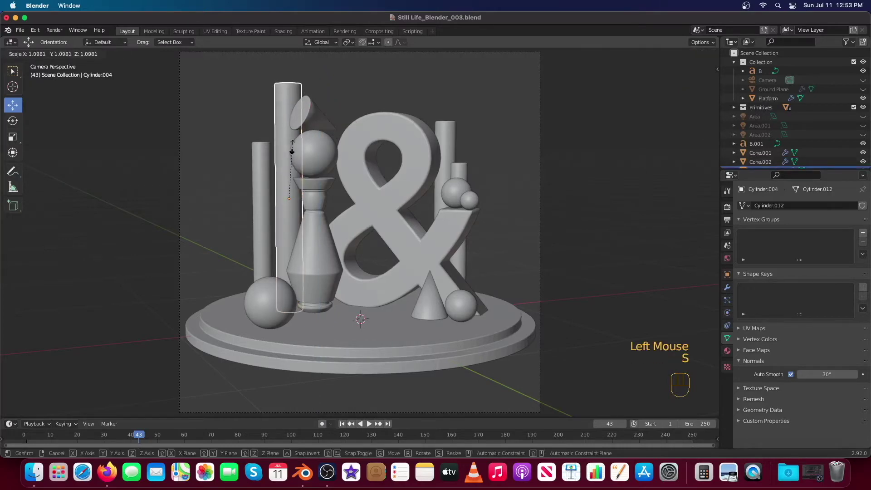
{"action": "key", "text": "KP_1"}
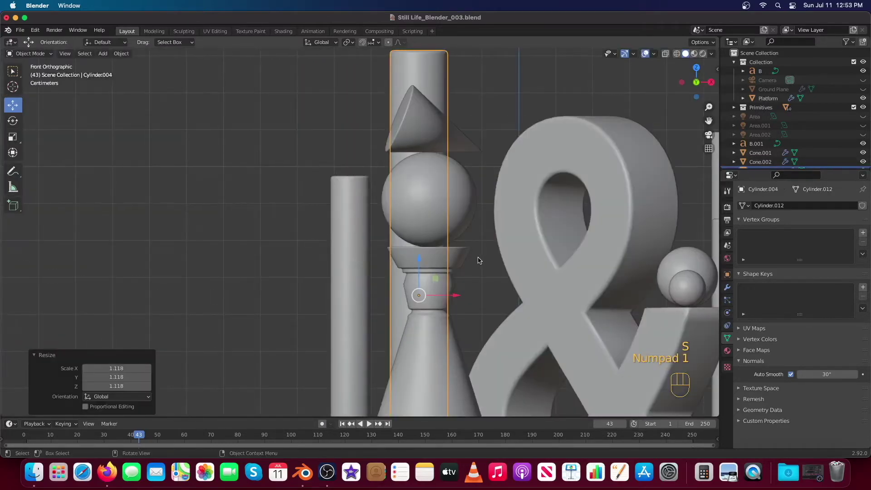
{"action": "middle_click", "coordinate": [487, 270]}
{"action": "middle_click", "coordinate": [455, 148]}
{"action": "scroll", "scroll_direction": "down", "scroll_amount": 3}
{"action": "left_click_drag", "start_coordinate": [378, 148], "coordinate": [380, 125]}
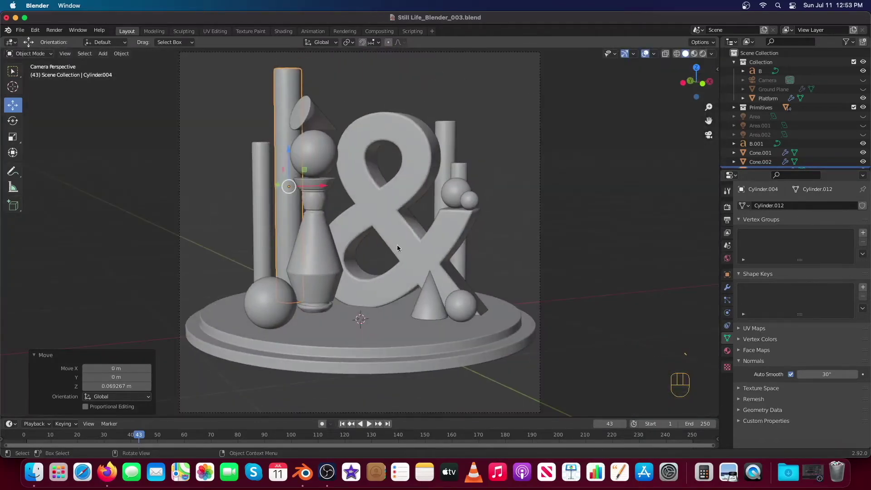
Select the vase and frame the spare square blocks in top view.
{"action": "left_click", "coordinate": [325, 255]}
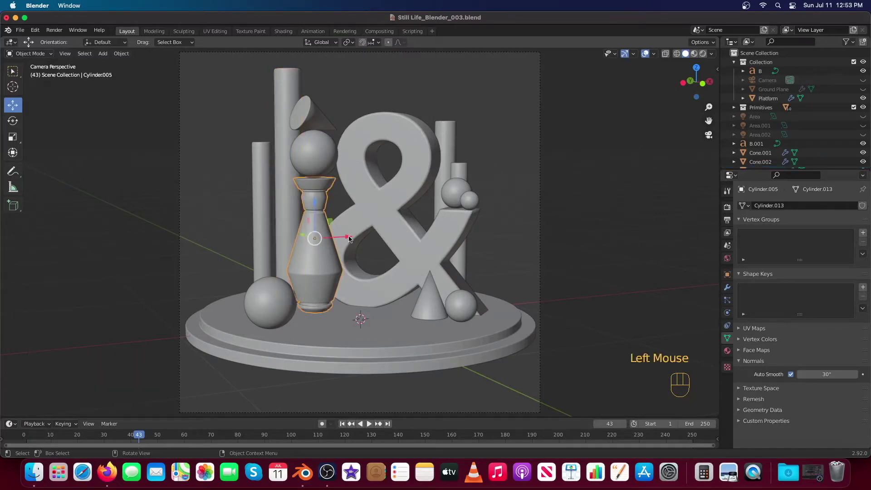
{"action": "scroll", "scroll_direction": "down", "scroll_amount": 3}
{"action": "scroll", "scroll_direction": "up", "scroll_amount": 3}
{"action": "key", "text": "KP_7"}
{"action": "scroll", "scroll_direction": "down", "scroll_amount": 3}
{"action": "left_click_drag", "start_coordinate": [88, 274], "coordinate": [237, 190]}
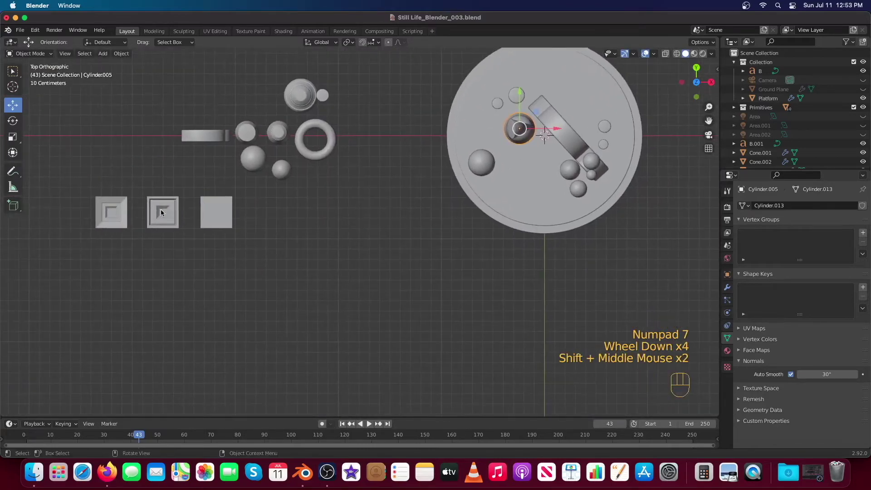
Duplicate the hollow square block onto the platform and shift the sphere near the vase.
{"action": "left_click", "coordinate": [165, 208]}
{"action": "key", "text": "super+c"}
{"action": "key", "text": "super+v"}
{"action": "left_click", "coordinate": [185, 197]}
{"action": "left_click", "coordinate": [489, 164]}
{"action": "left_click_drag", "start_coordinate": [502, 149], "coordinate": [510, 130]}
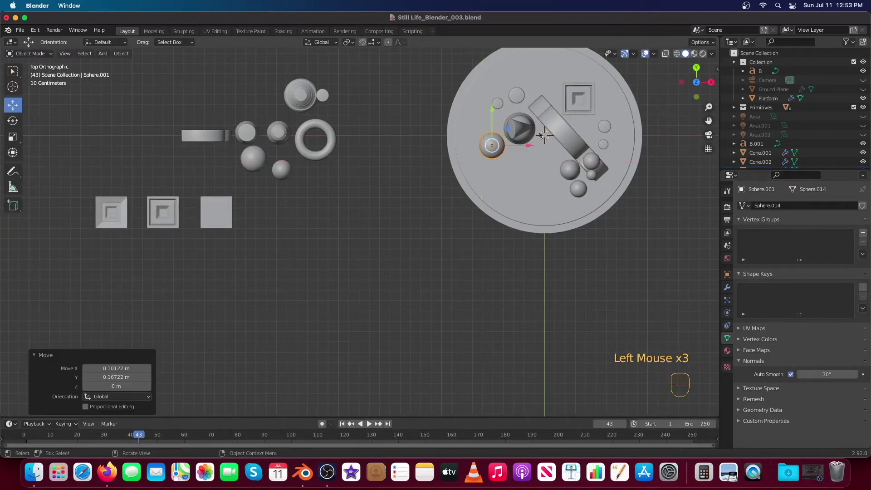
{"action": "left_click_drag", "start_coordinate": [559, 134], "coordinate": [485, 163]}
{"action": "left_click", "coordinate": [501, 142]}
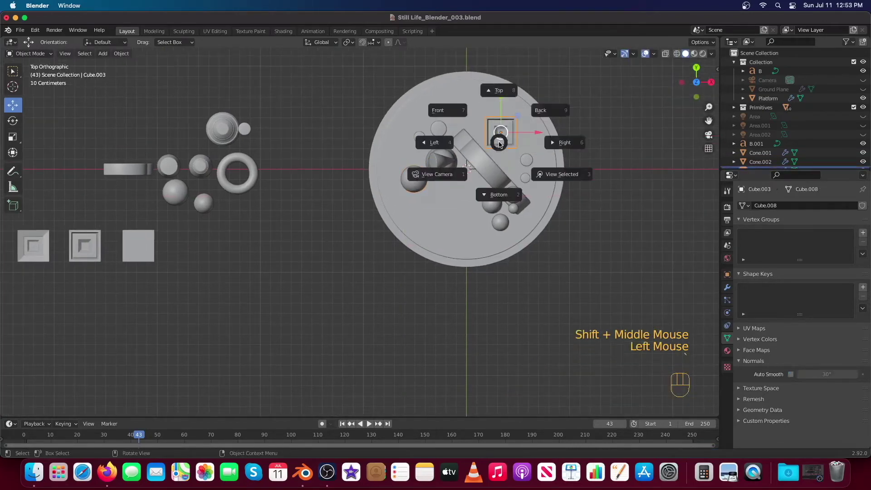
Enlarge the square block and move it toward the back of the platform.
{"action": "key", "text": "s"}
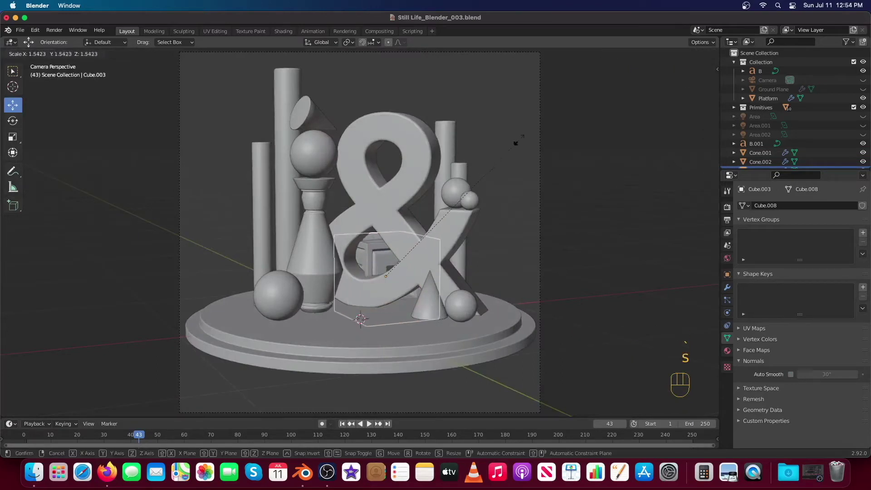
{"action": "left_click_drag", "start_coordinate": [388, 248], "coordinate": [395, 222]}
{"action": "key", "text": "KP_7"}
{"action": "left_click_drag", "start_coordinate": [349, 101], "coordinate": [548, 230]}
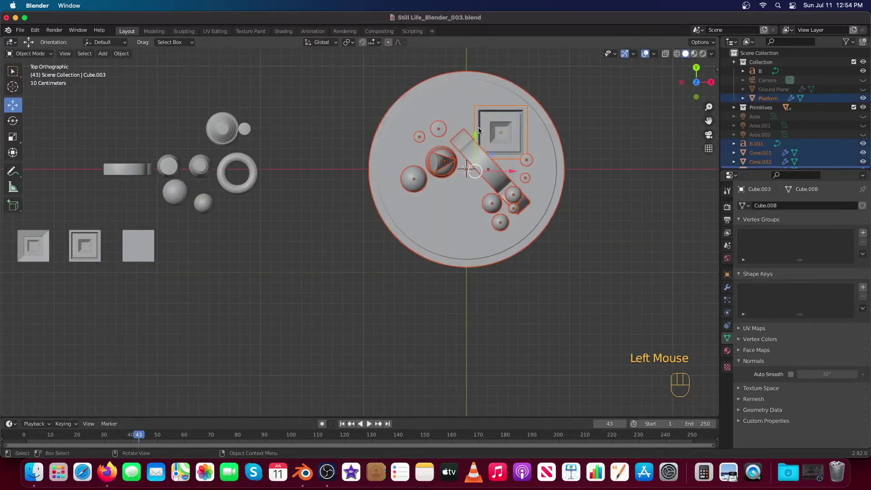
{"action": "left_click", "coordinate": [445, 96]}
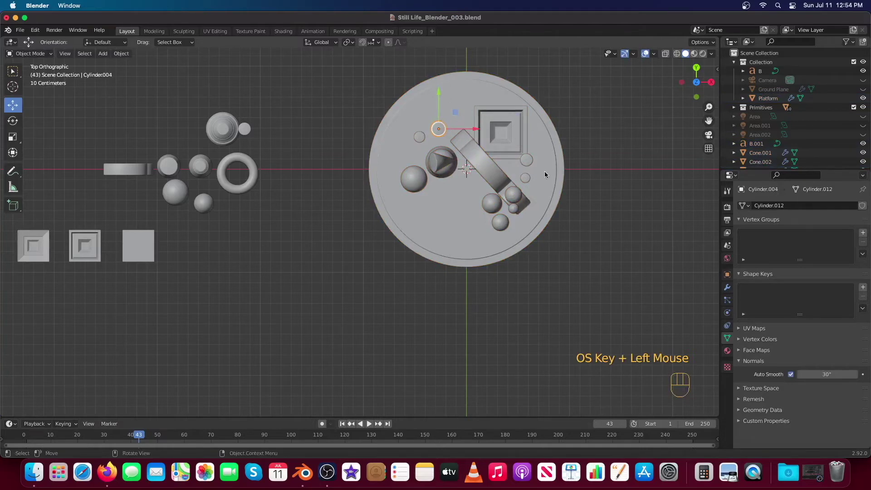
{"action": "left_click_drag", "start_coordinate": [560, 303], "coordinate": [376, 111]}
{"action": "left_click", "coordinate": [562, 266]}
{"action": "left_click", "coordinate": [421, 91]}
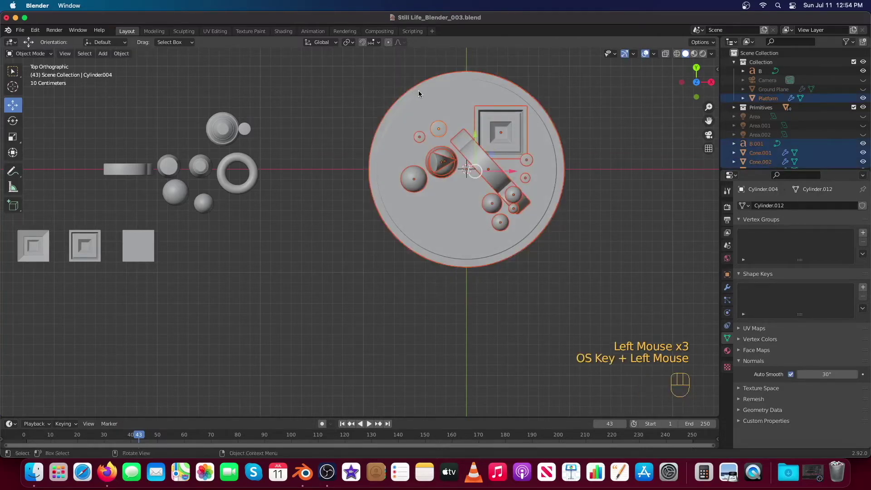
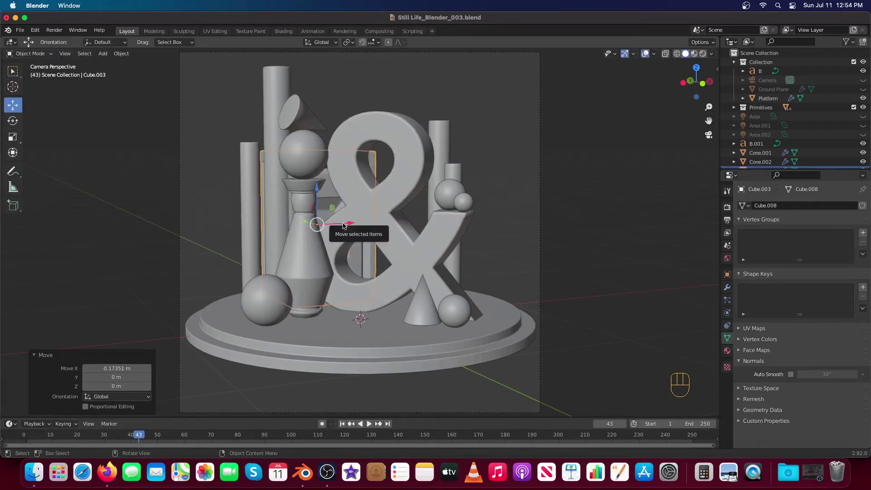
Nudge the square block into its final spot behind the ampersand and check it through the camera.
{"action": "key", "text": "KP_7"}
{"action": "key", "text": "KP_1"}
{"action": "scroll", "scroll_direction": "up", "scroll_amount": 3}
{"action": "left_click_drag", "start_coordinate": [562, 192], "coordinate": [564, 195]}
{"action": "key", "text": "KP_7"}
{"action": "left_click_drag", "start_coordinate": [595, 134], "coordinate": [465, 223]}
{"action": "middle_click", "coordinate": [431, 250]}
{"action": "left_click_drag", "start_coordinate": [429, 109], "coordinate": [413, 152]}
{"action": "left_click_drag", "start_coordinate": [407, 154], "coordinate": [425, 117]}
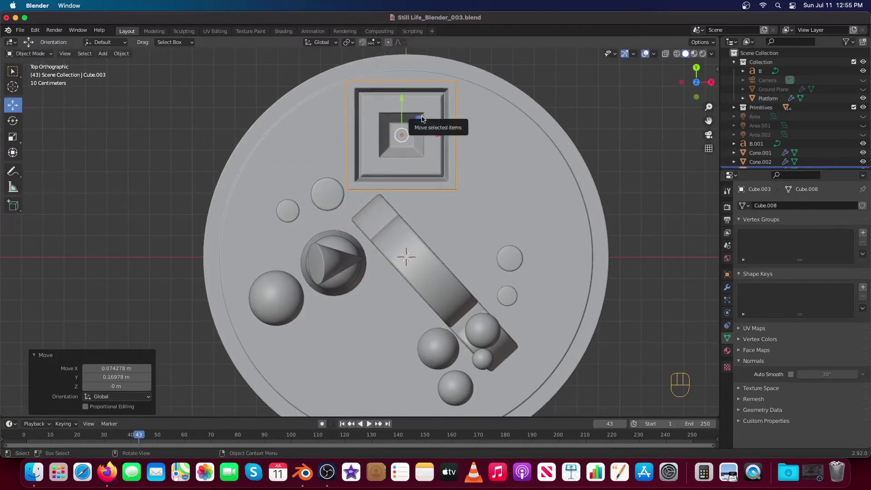
{"action": "left_click_drag", "start_coordinate": [342, 225], "coordinate": [344, 222]}
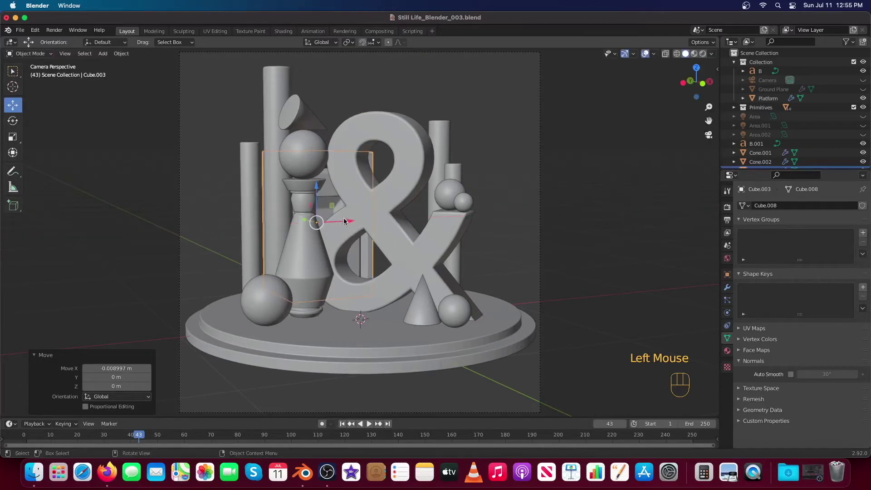
{"action": "left_click", "coordinate": [453, 199]}
{"action": "left_click", "coordinate": [463, 204]}
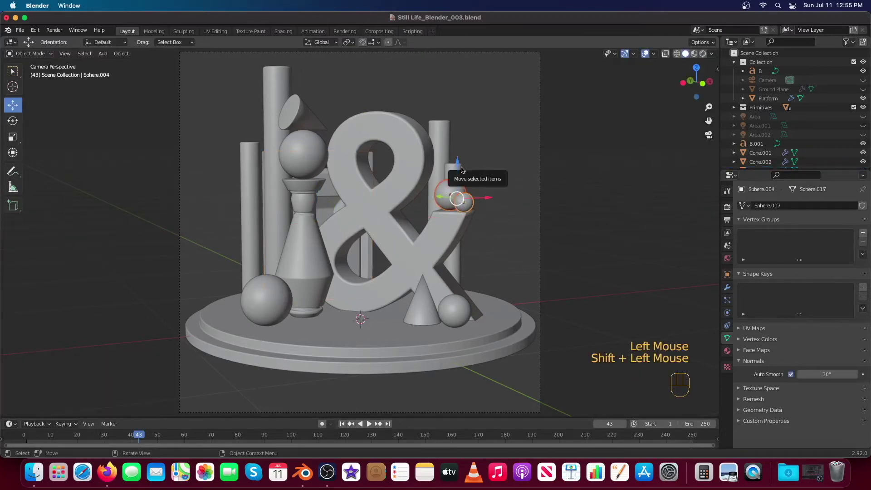
Duplicate the two small spheres and drag the copy onto the ampersand's slanted bar in top view.
{"action": "key", "text": "KP_7"}
{"action": "key", "text": "super+c"}
{"action": "key", "text": "super+v"}
{"action": "left_click_drag", "start_coordinate": [499, 332], "coordinate": [461, 286]}
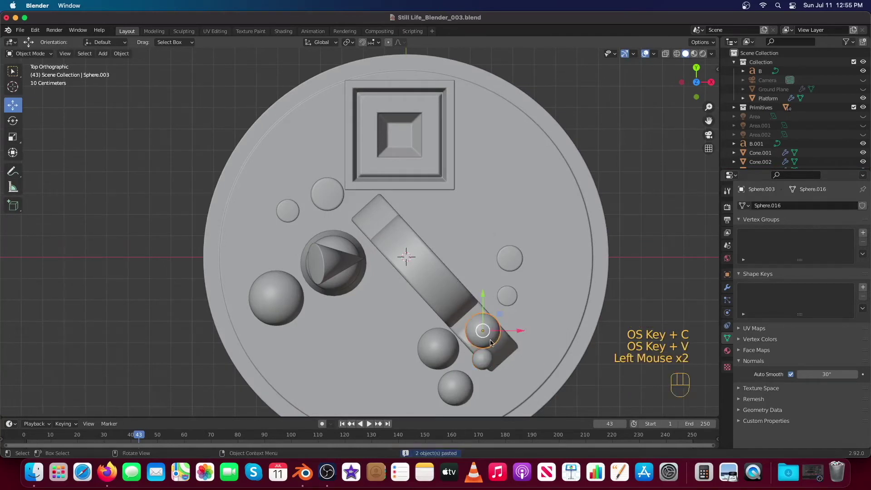
{"action": "left_click", "coordinate": [488, 355]}
{"action": "left_click_drag", "start_coordinate": [501, 332], "coordinate": [482, 302]}
{"action": "left_click", "coordinate": [487, 362]}
{"action": "left_click_drag", "start_coordinate": [503, 329], "coordinate": [431, 261]}
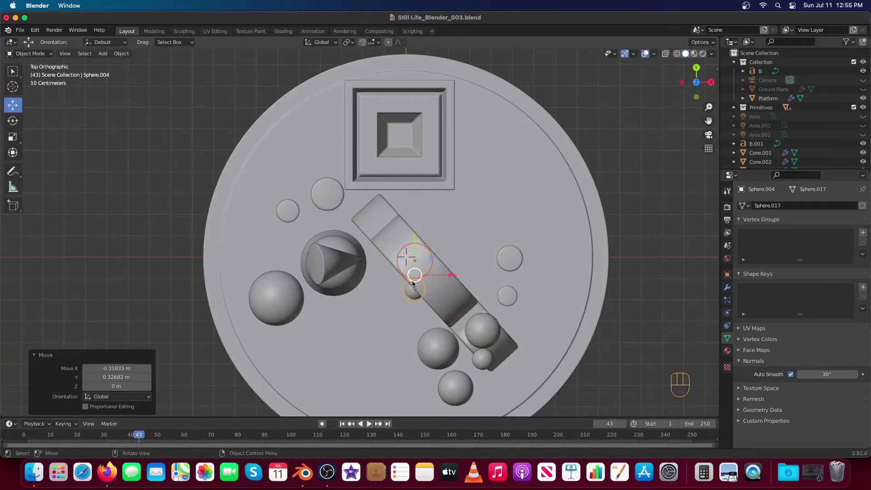
Raise the pasted spheres in front view so they sit above the ampersand.
{"action": "key", "text": "KP_1"}
{"action": "left_click_drag", "start_coordinate": [438, 170], "coordinate": [433, 239]}
{"action": "middle_click", "coordinate": [432, 246]}
{"action": "left_click_drag", "start_coordinate": [411, 238], "coordinate": [434, 130]}
{"action": "left_click", "coordinate": [442, 135]}
{"action": "left_click", "coordinate": [417, 157]}
{"action": "left_click", "coordinate": [411, 137]}
{"action": "scroll", "scroll_direction": "up", "scroll_amount": 3}
{"action": "middle_click", "coordinate": [498, 131]}
{"action": "left_click", "coordinate": [402, 222]}
{"action": "scroll", "scroll_direction": "up", "scroll_amount": 3}
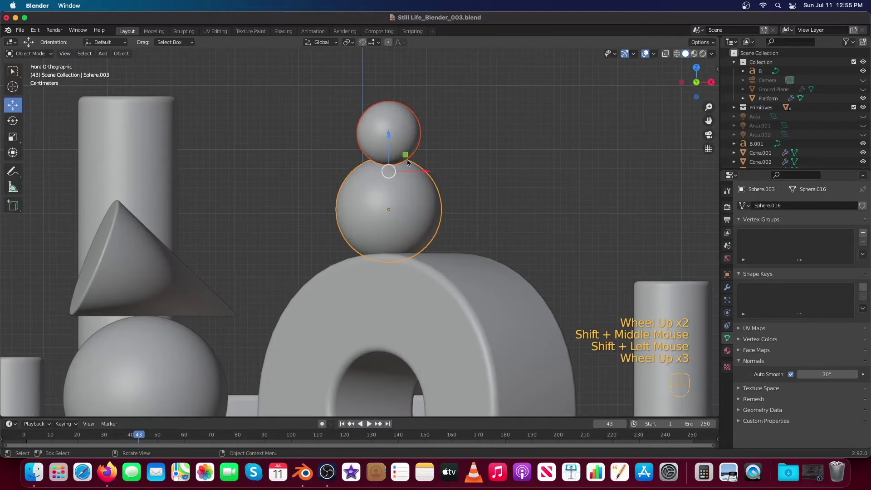
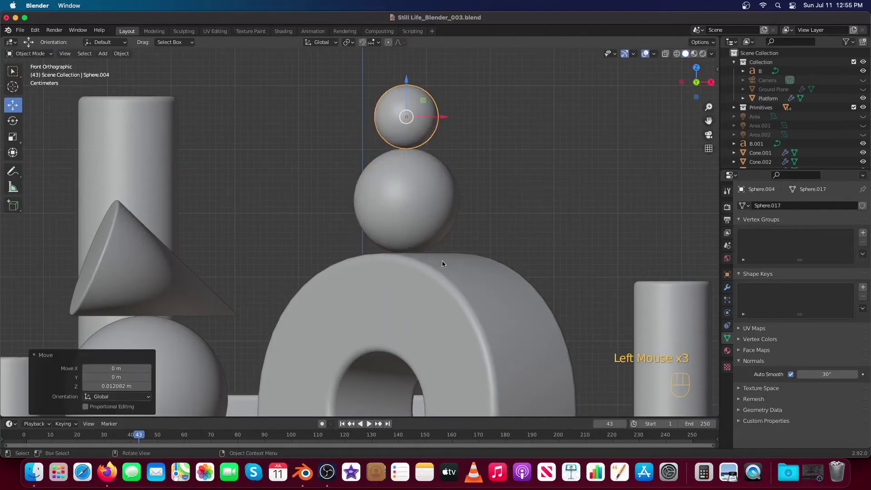
Place the sphere stack on top of the ampersand and shrink it to about 70%.
{"action": "key", "text": "KP_1"}
{"action": "key", "text": "KP_7"}
{"action": "middle_click", "coordinate": [441, 261]}
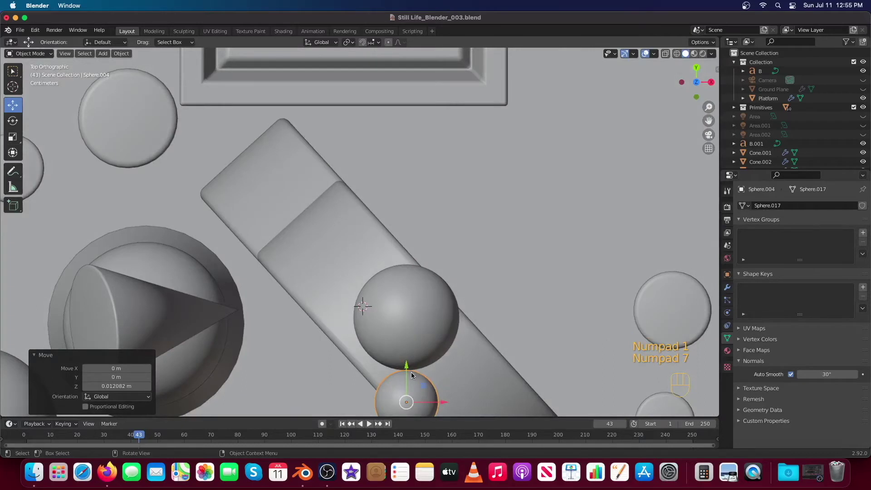
{"action": "left_click", "coordinate": [408, 373]}
{"action": "left_click", "coordinate": [429, 289]}
{"action": "left_click_drag", "start_coordinate": [459, 295], "coordinate": [367, 160]}
{"action": "left_click_drag", "start_coordinate": [337, 168], "coordinate": [326, 177]}
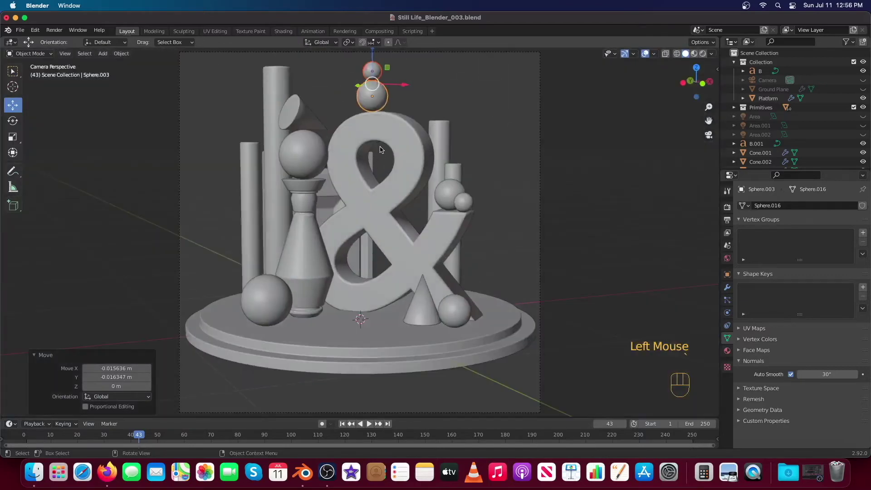
{"action": "key", "text": "s"}
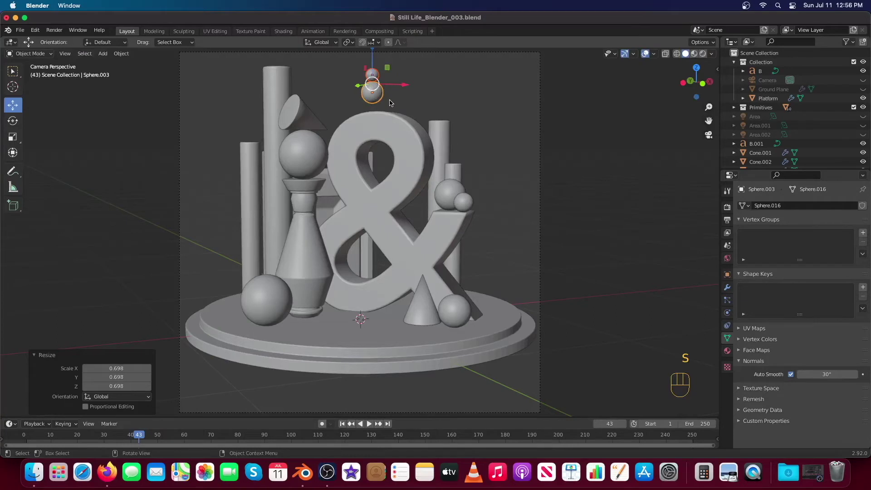
Duplicate the small sphere and set the copy atop the right pillar, checking through the camera.
{"action": "key", "text": "KP_1"}
{"action": "left_click_drag", "start_coordinate": [309, 122], "coordinate": [312, 151]}
{"action": "left_click_drag", "start_coordinate": [404, 184], "coordinate": [404, 184]}
{"action": "left_click", "coordinate": [303, 212]}
{"action": "left_click", "coordinate": [306, 158]}
{"action": "key", "text": "super+c"}
{"action": "key", "text": "super+v"}
{"action": "left_click_drag", "start_coordinate": [325, 145], "coordinate": [603, 246]}
{"action": "key", "text": "KP_7"}
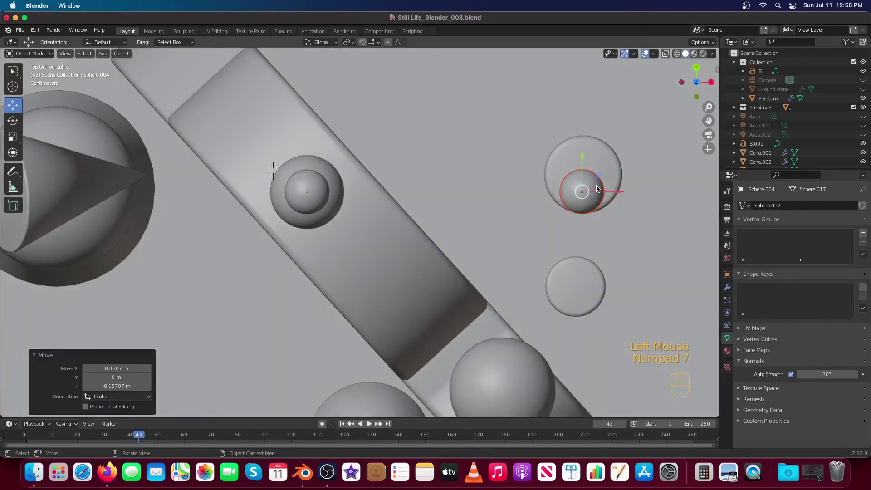
{"action": "left_click", "coordinate": [603, 178]}
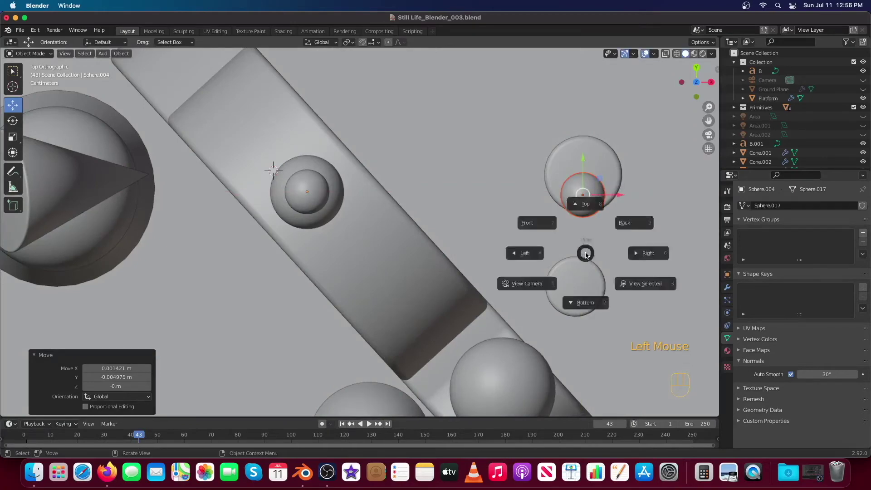
{"action": "left_click", "coordinate": [596, 252]}
{"action": "left_click", "coordinate": [406, 268]}
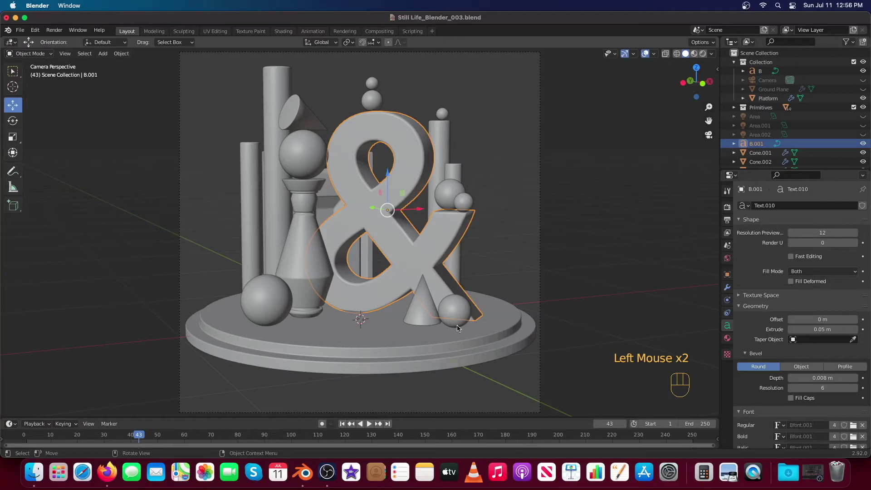
Switch the viewport to Rendered shading with Eevee in the Render Properties.
{"action": "left_click", "coordinate": [566, 222]}
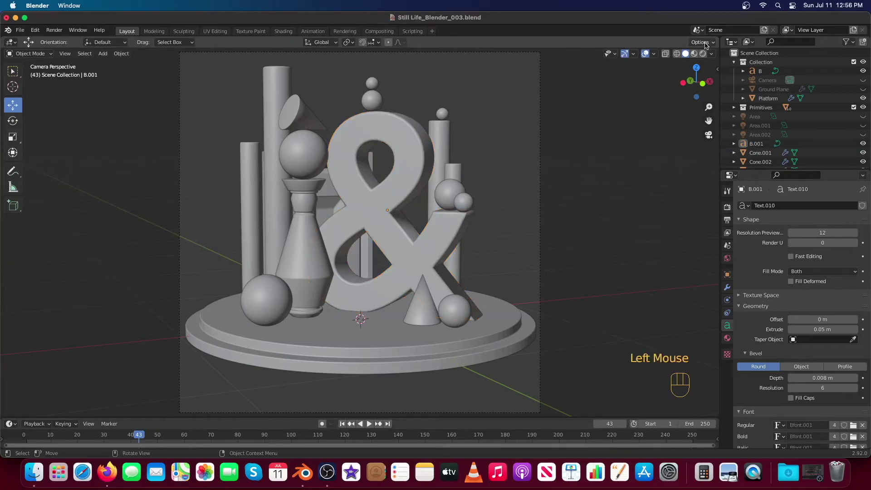
{"action": "left_click", "coordinate": [705, 55]}
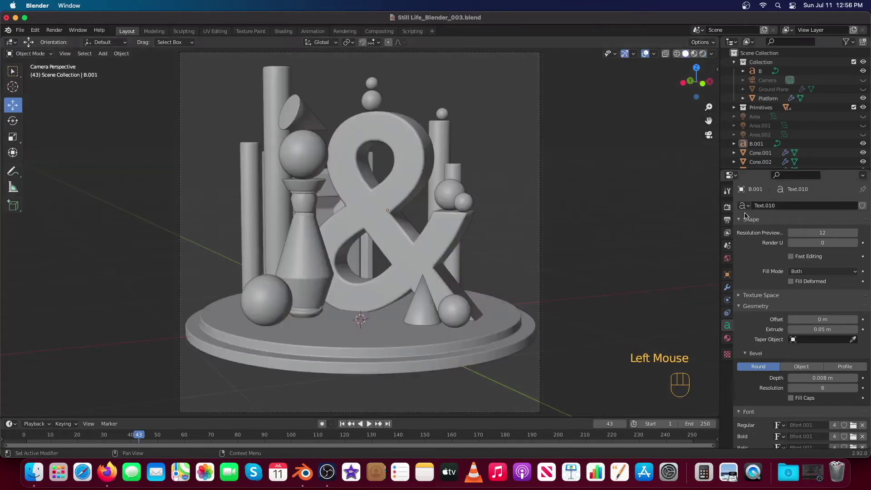
{"action": "left_click", "coordinate": [731, 210]}
{"action": "left_click_drag", "start_coordinate": [818, 208], "coordinate": [816, 217]}
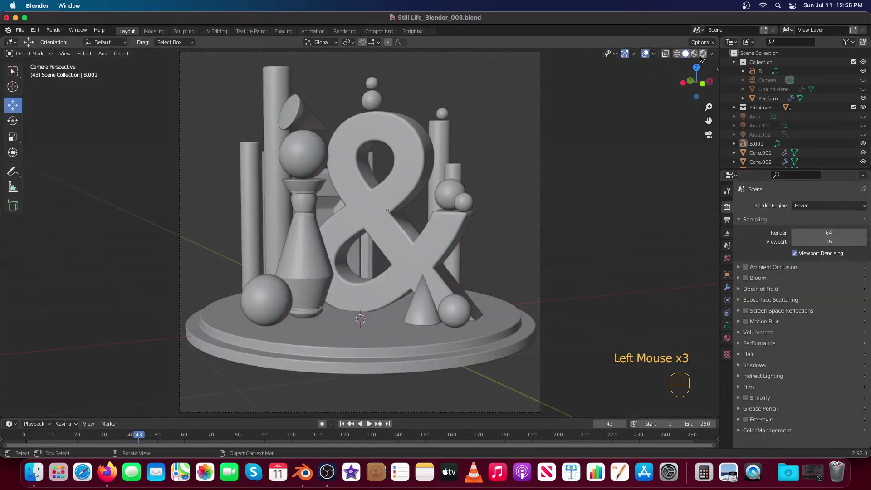
{"action": "left_click", "coordinate": [687, 70]}
Turn on the three area lights in the Outliner to light the rendered preview.
{"action": "scroll", "scroll_direction": "down", "scroll_amount": 3}
{"action": "scroll", "scroll_direction": "up", "scroll_amount": 3}
{"action": "scroll", "scroll_direction": "up", "scroll_amount": 3}
{"action": "left_click", "coordinate": [863, 82]}
{"action": "left_click", "coordinate": [864, 88]}
{"action": "left_click", "coordinate": [865, 98]}
{"action": "scroll", "scroll_direction": "up", "scroll_amount": 3}
Unhide all, select the Ground Plane and unlink its blue material, leaving the slot empty.
{"action": "key", "text": "alt+h"}
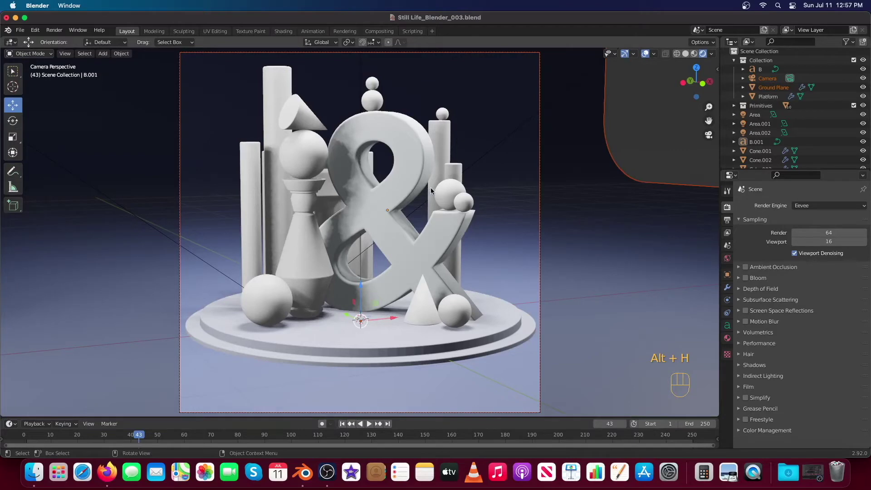
{"action": "left_click", "coordinate": [628, 248]}
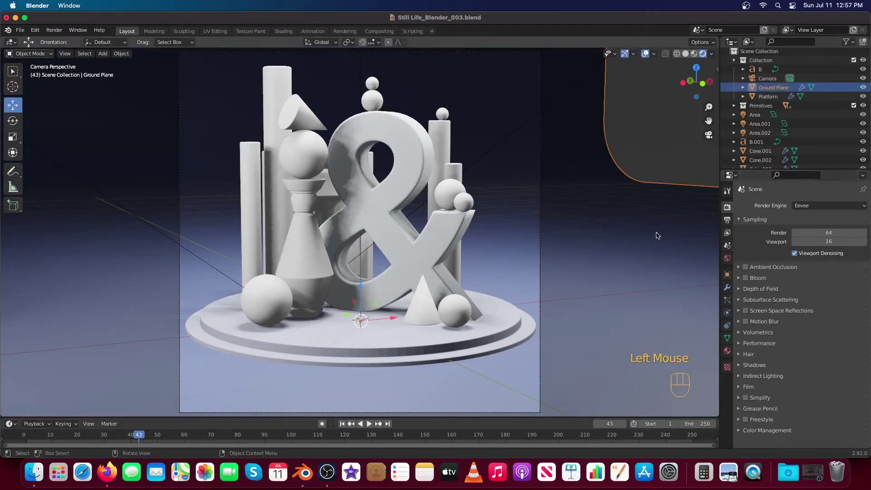
{"action": "left_click", "coordinate": [651, 238]}
{"action": "left_click", "coordinate": [728, 353]}
{"action": "left_click_drag", "start_coordinate": [749, 247], "coordinate": [768, 266]}
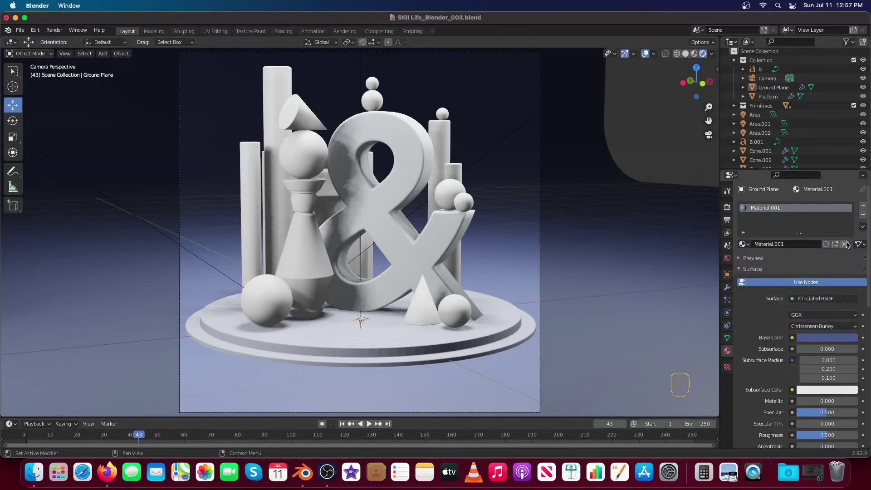
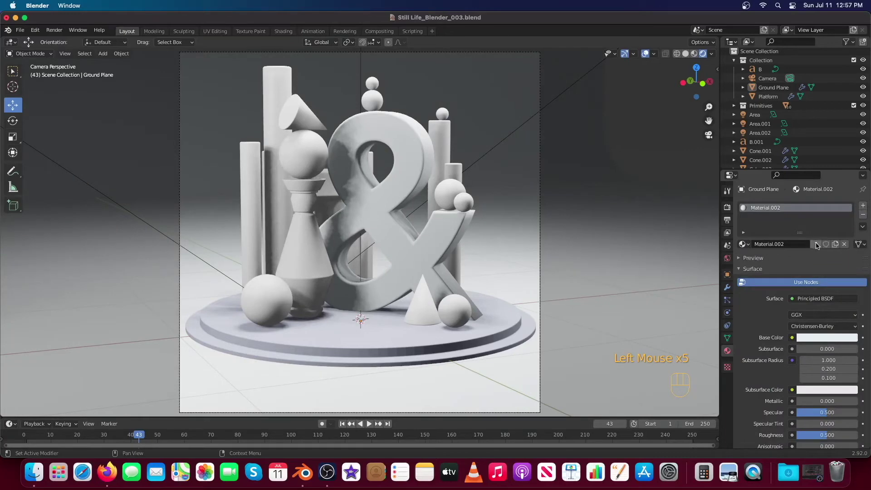
{"action": "left_click", "coordinate": [817, 246]}
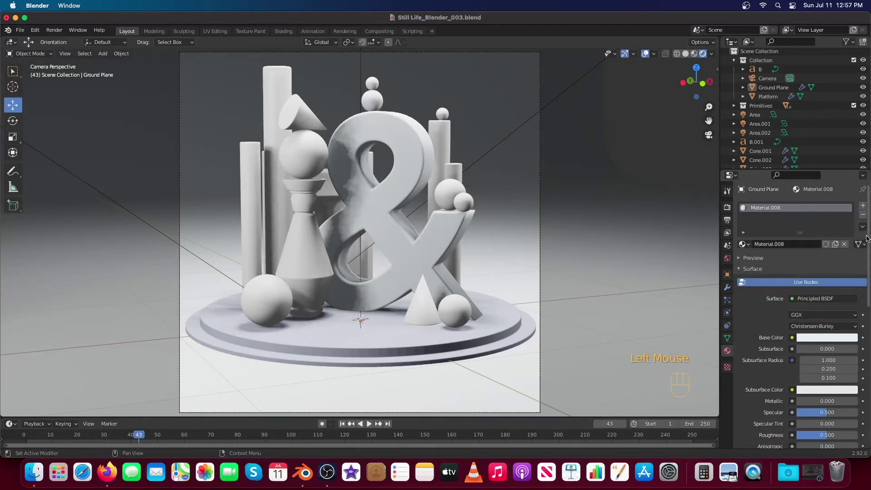
{"action": "left_click", "coordinate": [849, 247]}
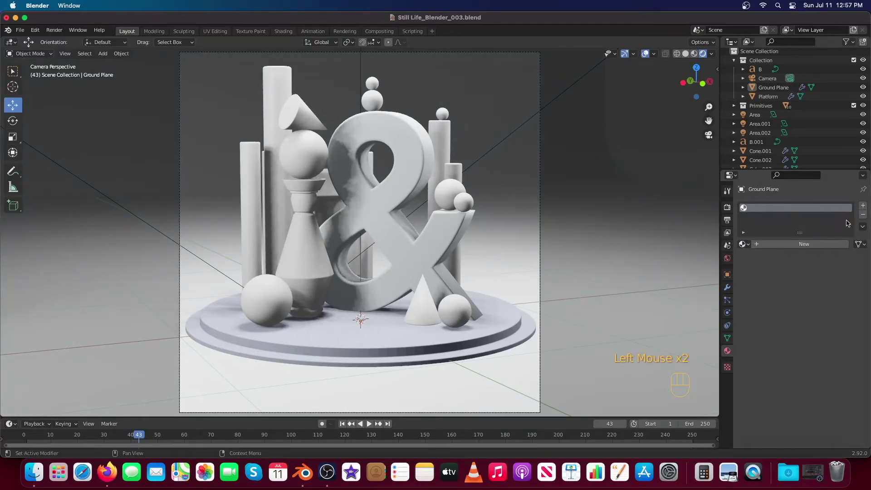
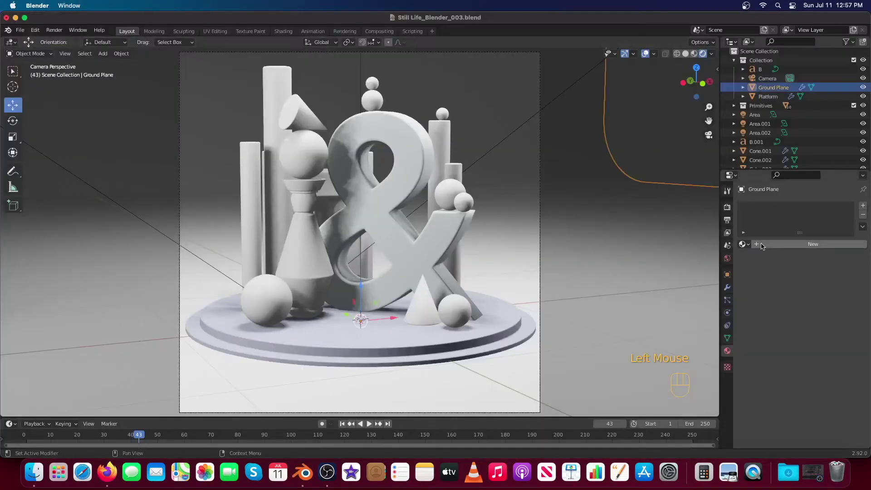
{"action": "left_click", "coordinate": [768, 247]}
{"action": "left_click", "coordinate": [821, 340]}
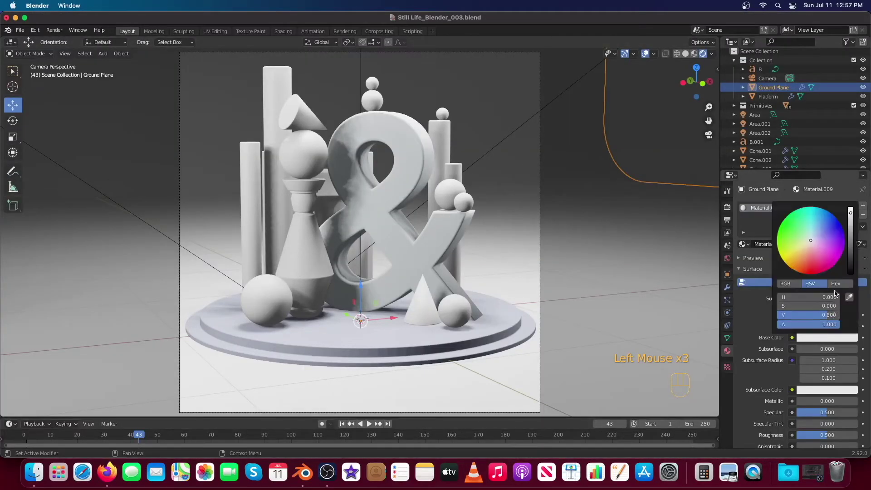
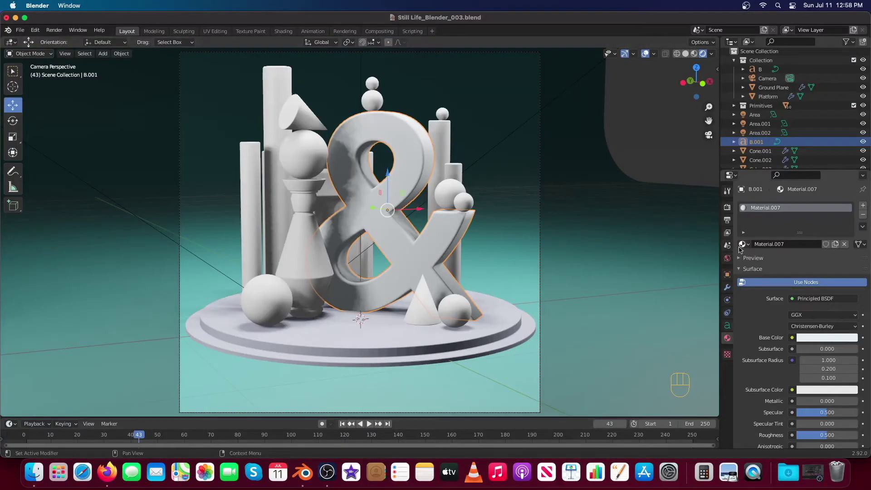
{"action": "left_click", "coordinate": [623, 153]}
{"action": "left_click", "coordinate": [749, 247]}
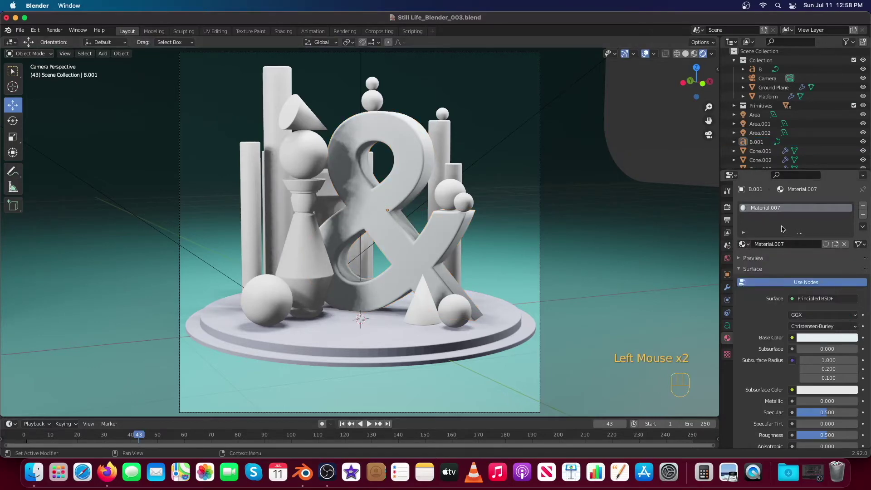
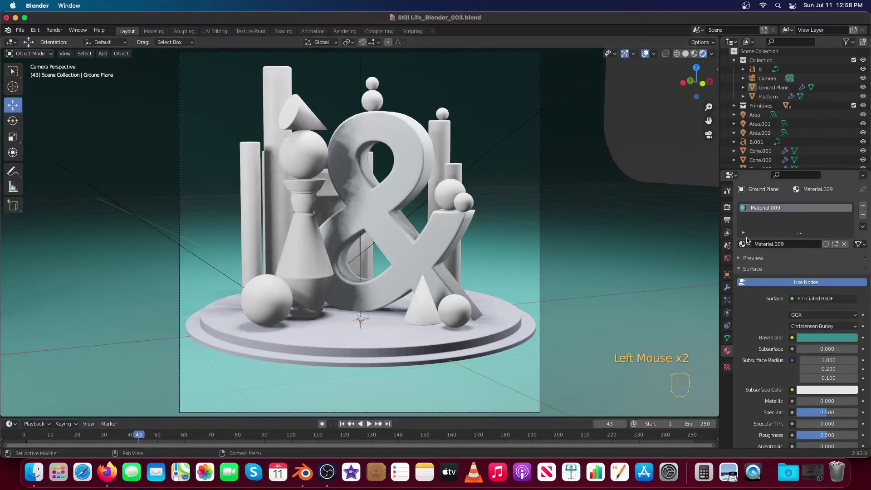
{"action": "left_click_drag", "start_coordinate": [750, 246], "coordinate": [758, 257]}
{"action": "left_click", "coordinate": [748, 248]}
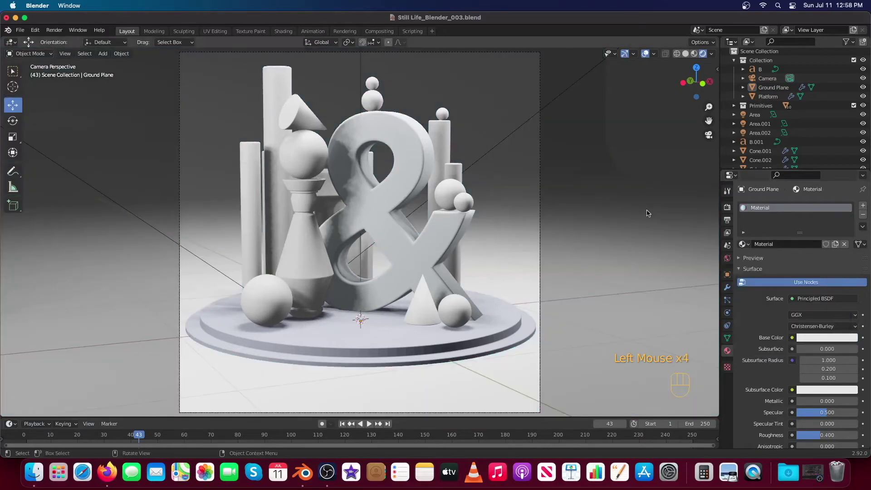
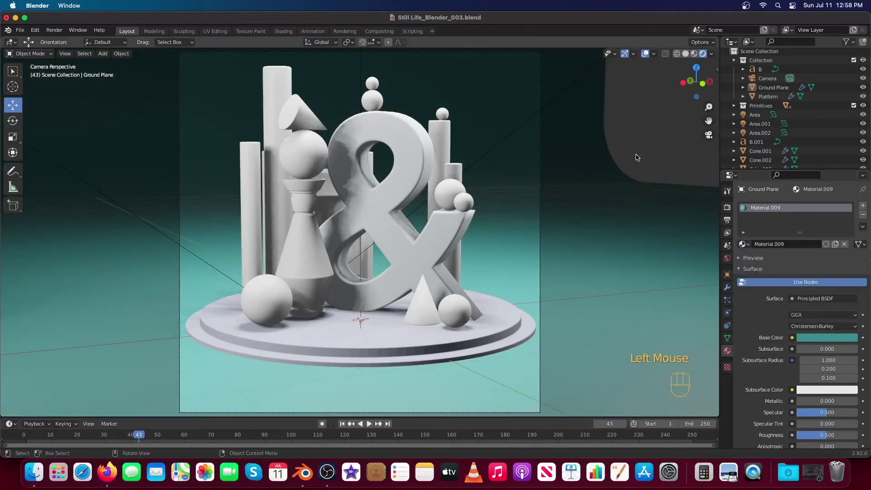
{"action": "left_click", "coordinate": [384, 145]}
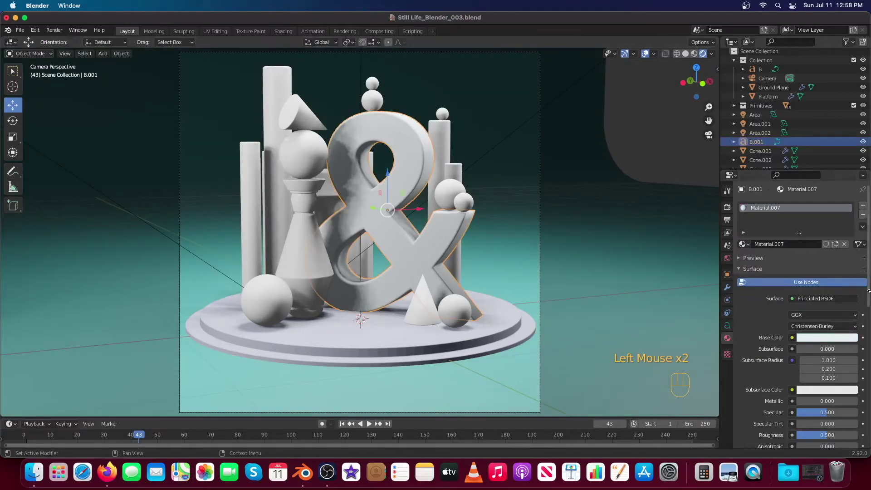
Replace the ampersand's shared white material with a new gold Material.010, checking the palette in Firefox.
{"action": "left_click", "coordinate": [846, 248]}
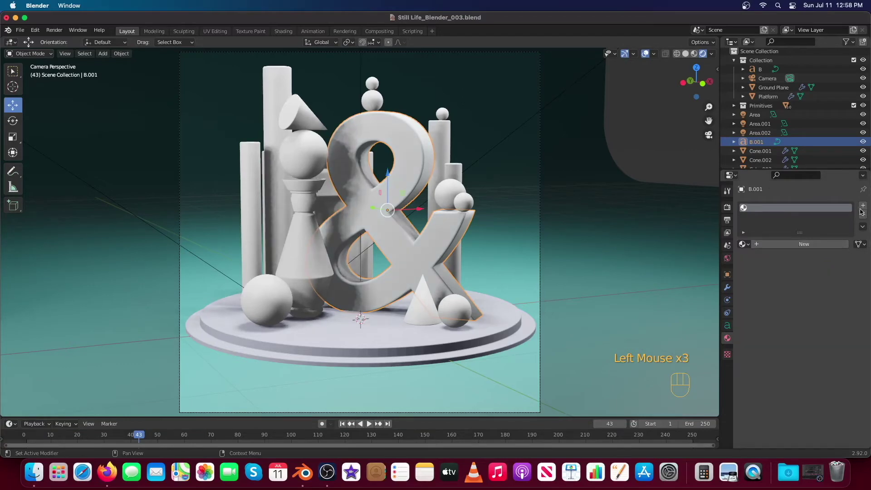
{"action": "left_click", "coordinate": [864, 217]}
{"action": "left_click", "coordinate": [831, 245]}
{"action": "left_click", "coordinate": [819, 339]}
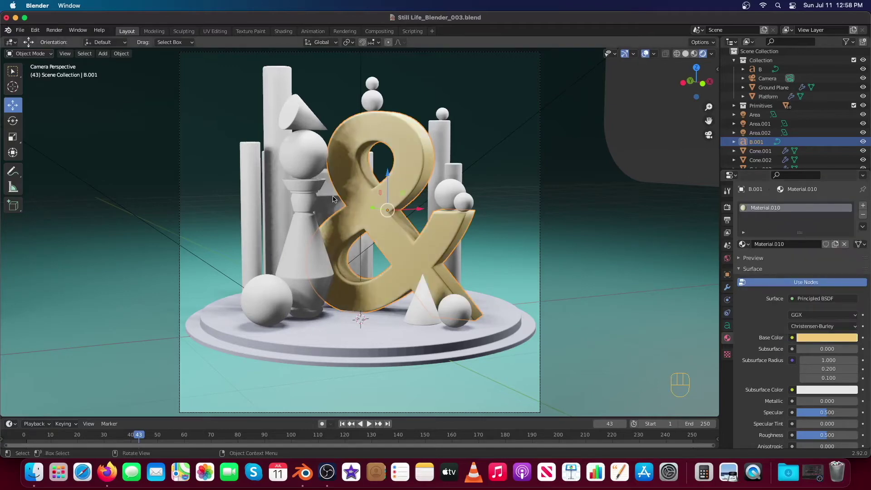
{"action": "left_click", "coordinate": [309, 222]}
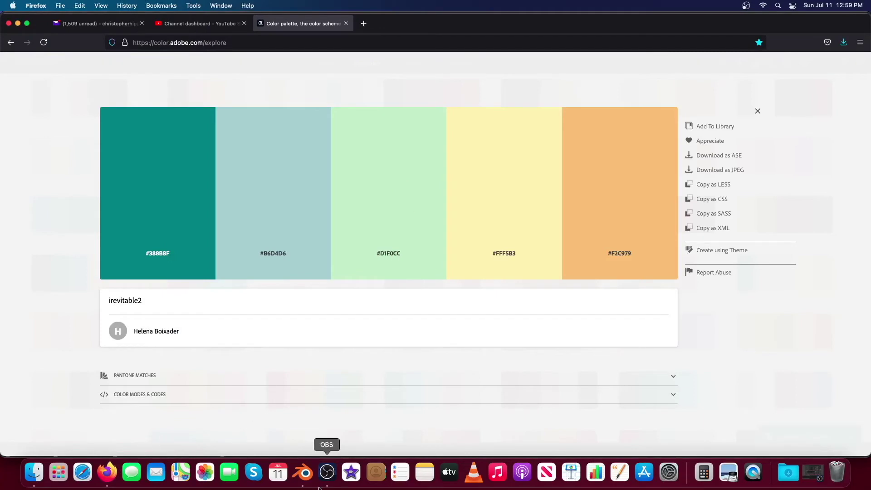
{"action": "left_click", "coordinate": [774, 245]}
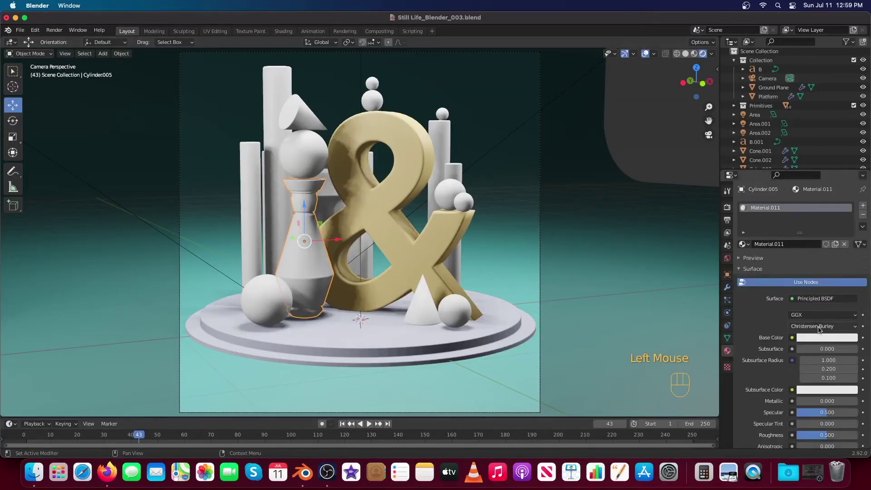
Colour the vase sage green, give the tall column a new pale blue material, and start the top sphere's yellow.
{"action": "left_click", "coordinate": [817, 336]}
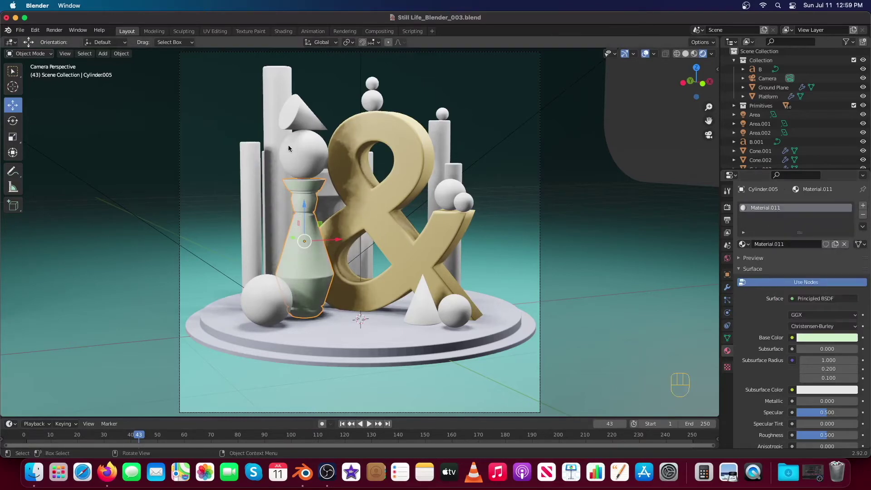
{"action": "left_click", "coordinate": [278, 141]}
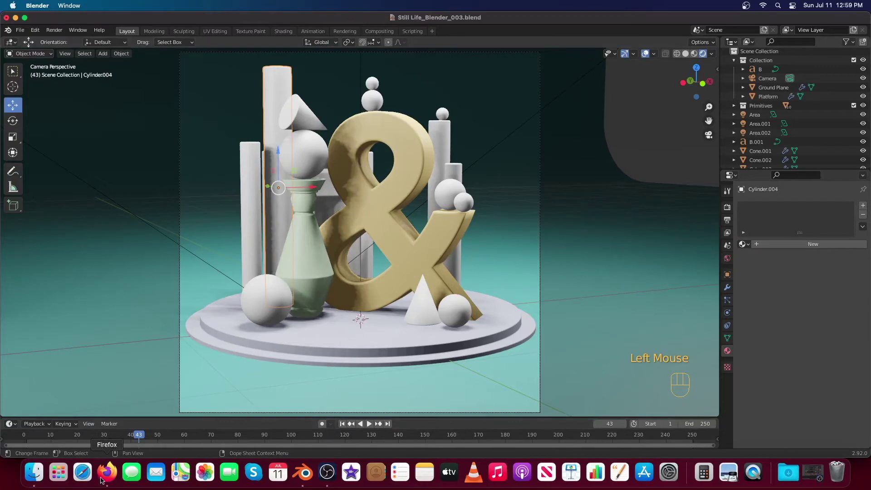
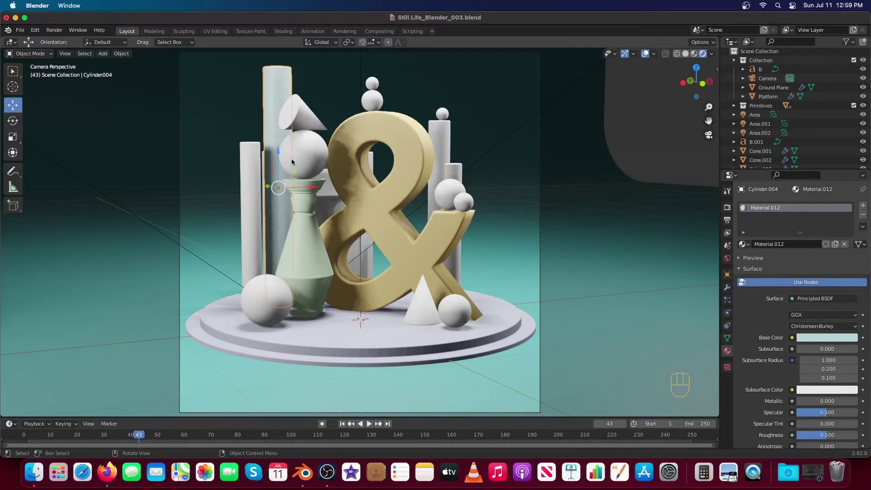
{"action": "left_click", "coordinate": [299, 157]}
{"action": "left_click", "coordinate": [767, 247]}
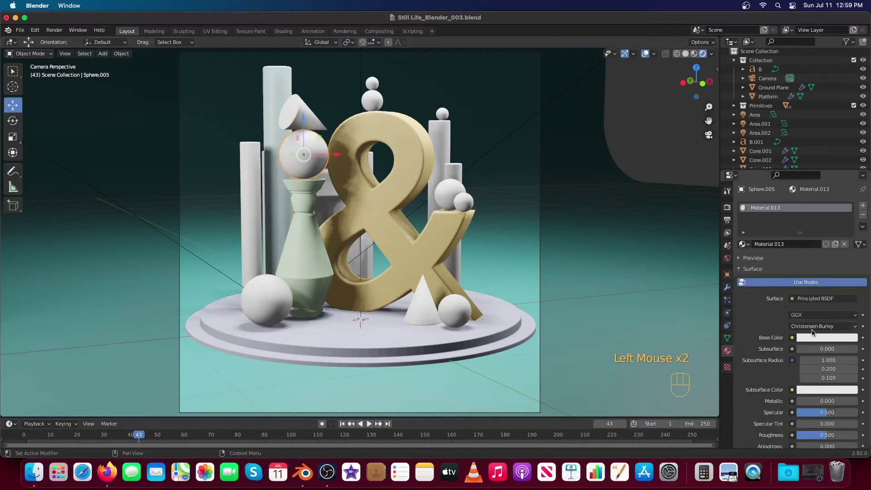
{"action": "left_click", "coordinate": [816, 336]}
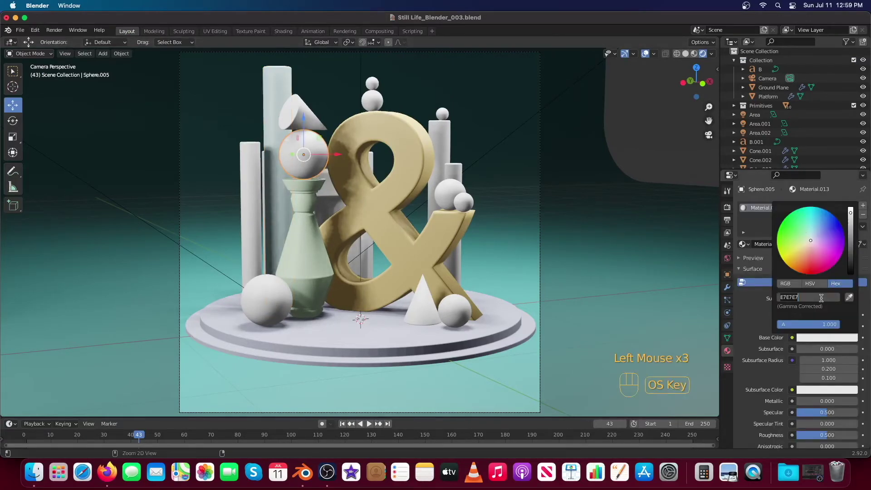
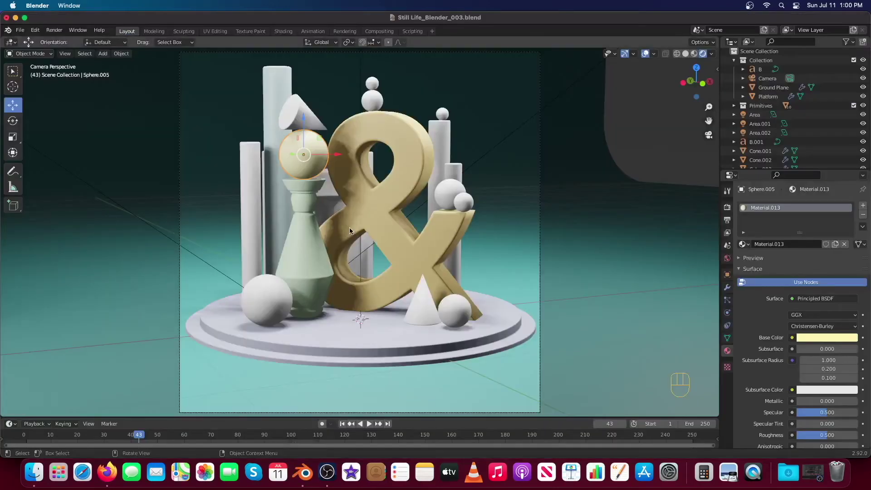
Link the vase's green material to four selected primitives with Ctrl+L.
{"action": "left_click", "coordinate": [373, 100]}
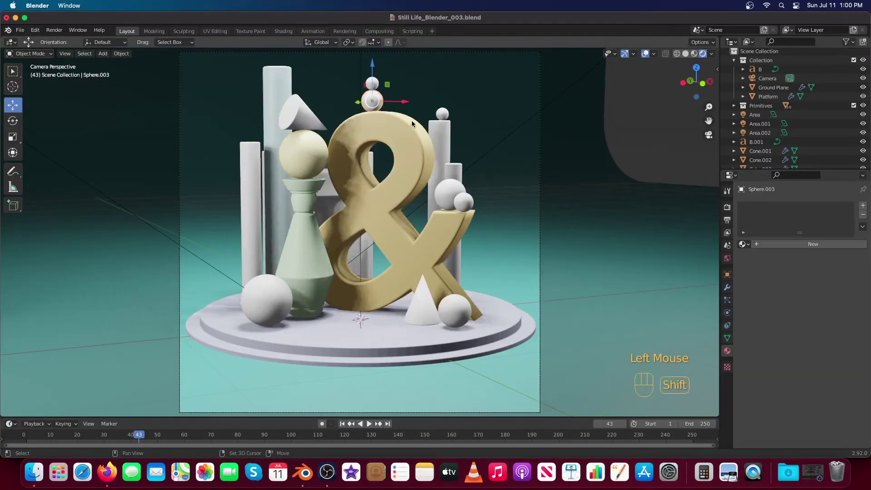
{"action": "left_click", "coordinate": [441, 133]}
{"action": "left_click", "coordinate": [464, 200]}
{"action": "left_click", "coordinate": [423, 302]}
{"action": "left_click", "coordinate": [312, 250]}
{"action": "key", "text": "ctrl+l"}
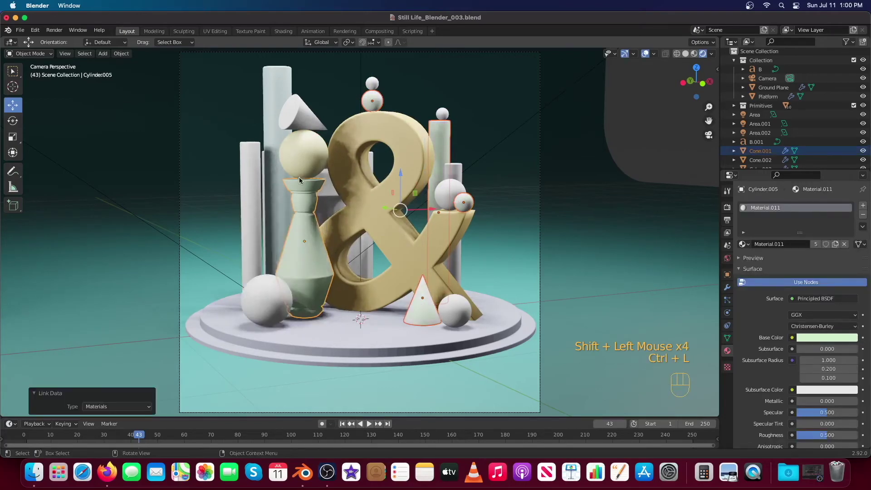
Link the pale blue material onto a sphere, a cylinder and two more primitives.
{"action": "left_click", "coordinate": [450, 306]}
{"action": "left_click", "coordinate": [447, 188]}
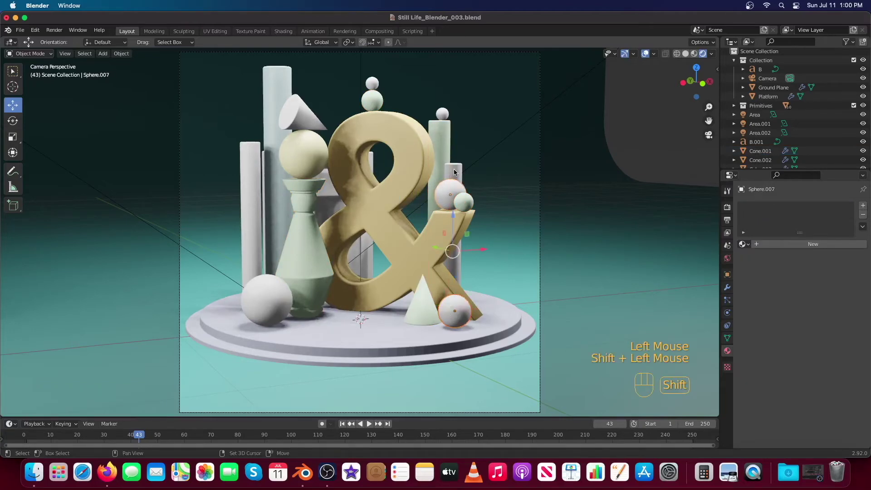
{"action": "left_click", "coordinate": [456, 172]}
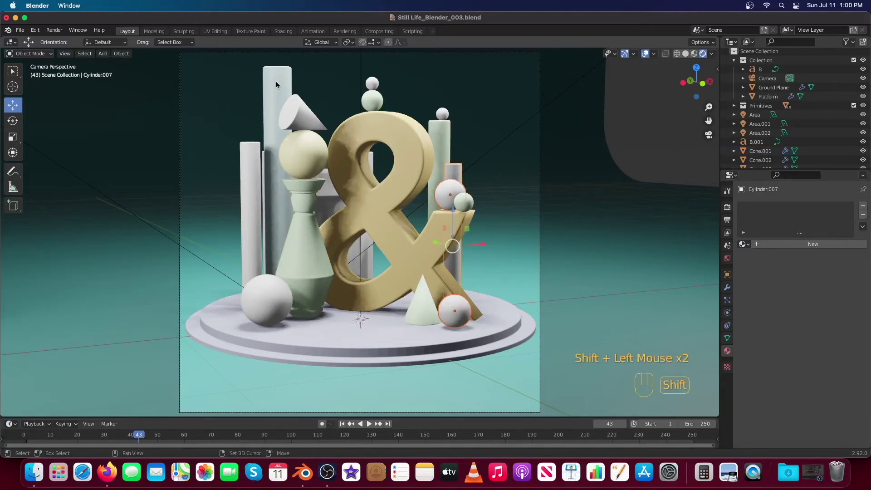
{"action": "left_click", "coordinate": [272, 84]}
{"action": "key", "text": "ctrl+l"}
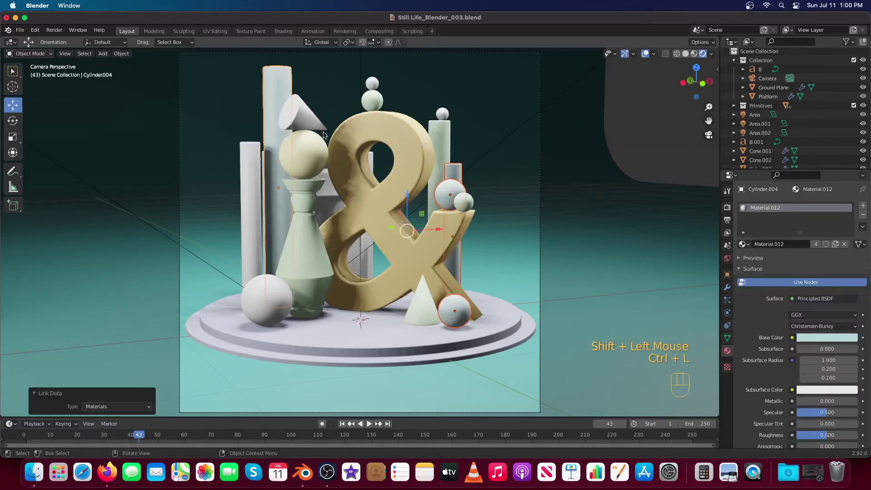
Link the pale yellow material onto the thin left column and the cube.
{"action": "left_click", "coordinate": [253, 207]}
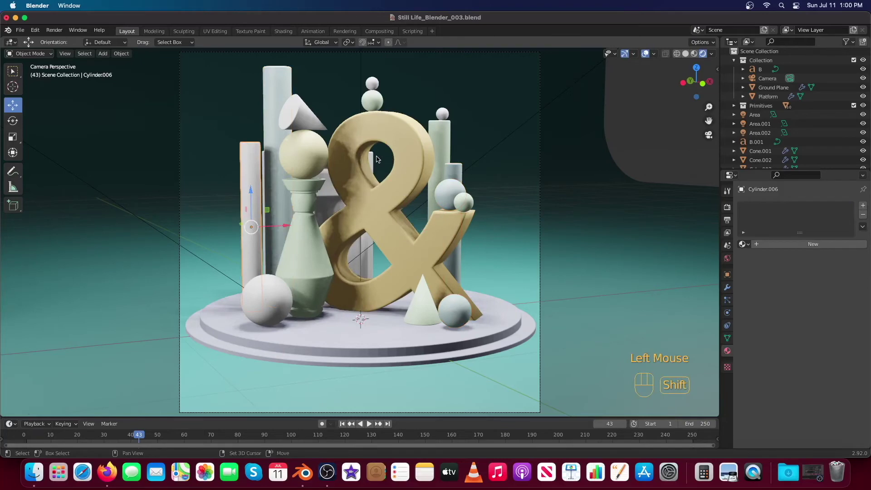
{"action": "left_click", "coordinate": [375, 161]}
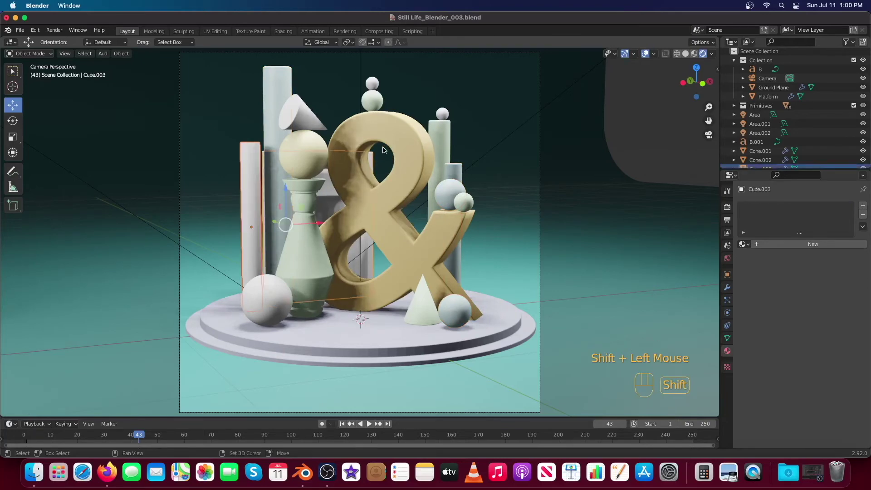
{"action": "left_click", "coordinate": [444, 115]}
{"action": "left_click", "coordinate": [318, 147]}
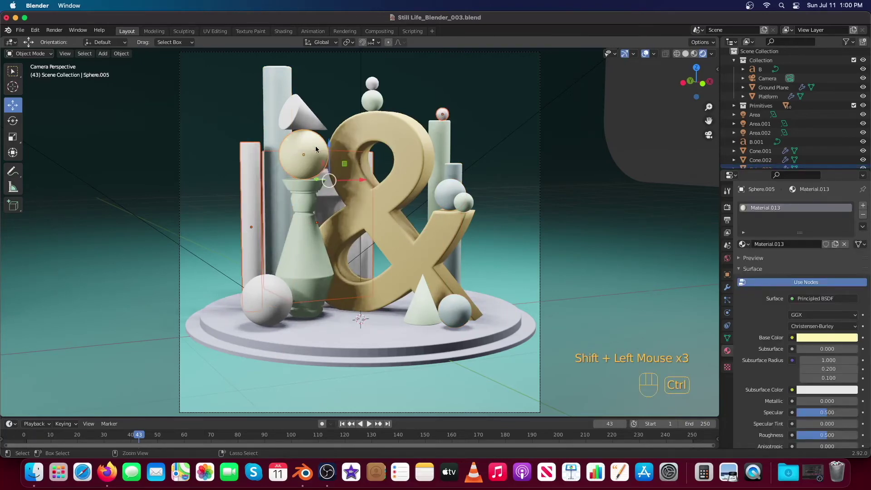
{"action": "key", "text": "ctrl+l"}
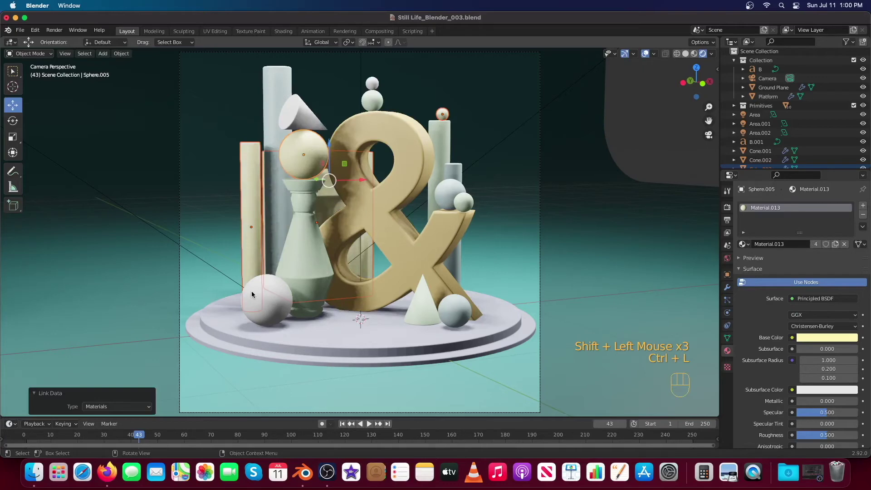
Link the sage green material onto the platform, then select the large front-left sphere.
{"action": "left_click", "coordinate": [332, 345]}
{"action": "left_click", "coordinate": [315, 280]}
{"action": "key", "text": "ctrl+l"}
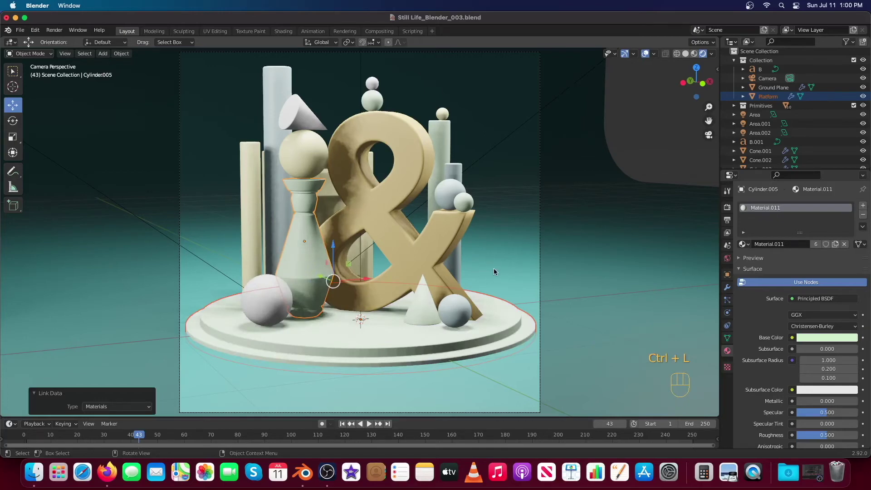
{"action": "left_click", "coordinate": [456, 169]}
{"action": "left_click", "coordinate": [454, 187]}
{"action": "left_click", "coordinate": [375, 86]}
{"action": "left_click", "coordinate": [312, 115]}
{"action": "left_click", "coordinate": [272, 295]}
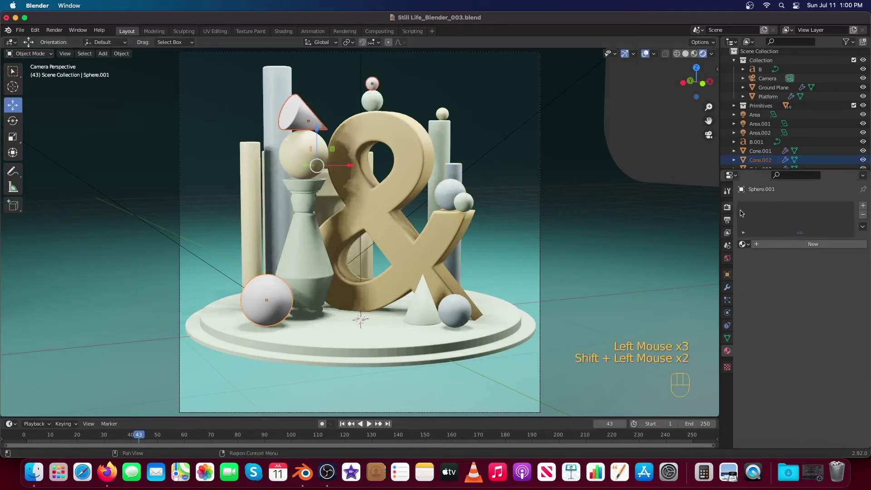
Give the front-left sphere a new glossy white material with high metallic and tuned roughness.
{"action": "left_click", "coordinate": [810, 247]}
{"action": "left_click", "coordinate": [251, 284]}
{"action": "left_click", "coordinate": [282, 310]}
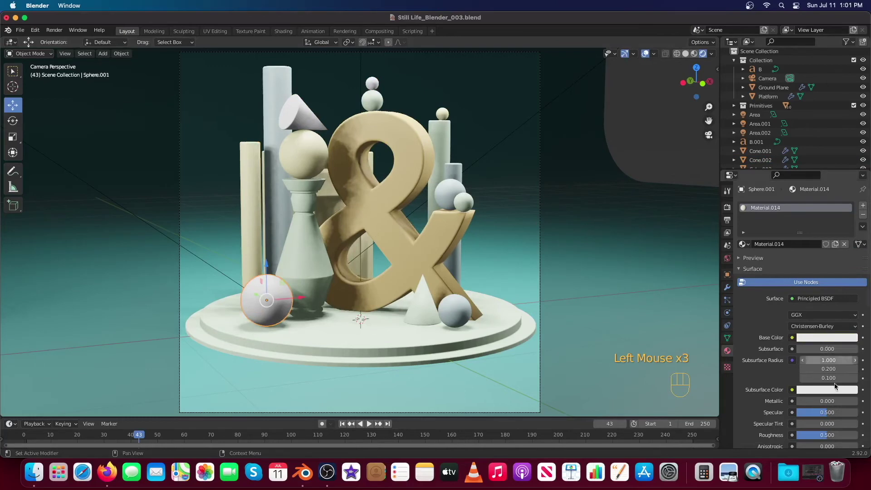
{"action": "scroll", "scroll_direction": "down", "scroll_amount": 3}
{"action": "left_click_drag", "start_coordinate": [823, 343], "coordinate": [859, 341]}
{"action": "left_click_drag", "start_coordinate": [821, 332], "coordinate": [859, 330]}
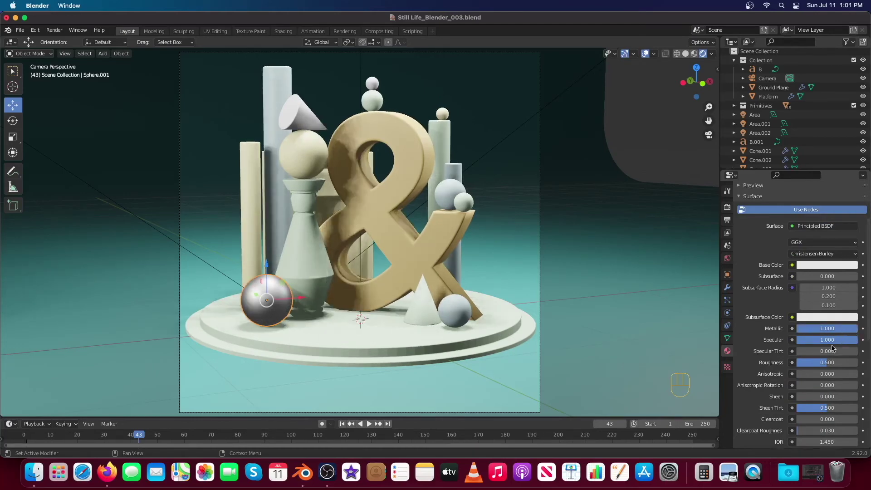
{"action": "left_click_drag", "start_coordinate": [827, 365], "coordinate": [814, 364]}
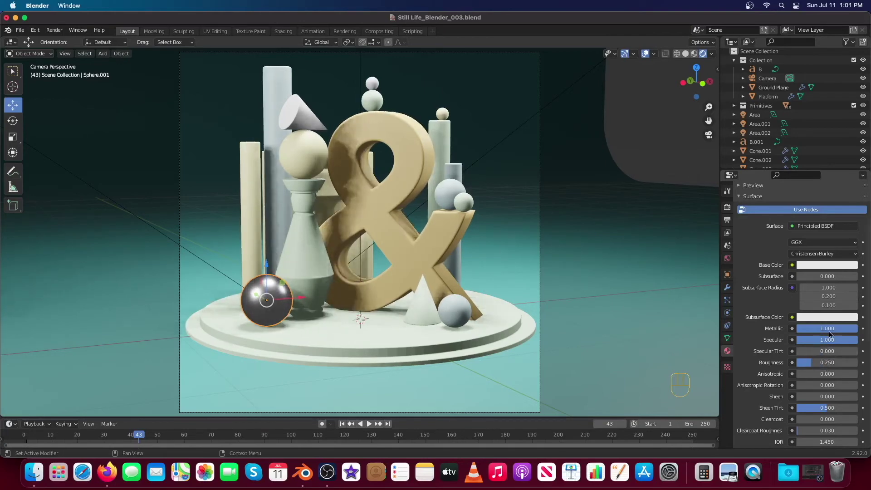
{"action": "left_click_drag", "start_coordinate": [835, 331], "coordinate": [819, 329]}
{"action": "left_click_drag", "start_coordinate": [816, 365], "coordinate": [805, 361]}
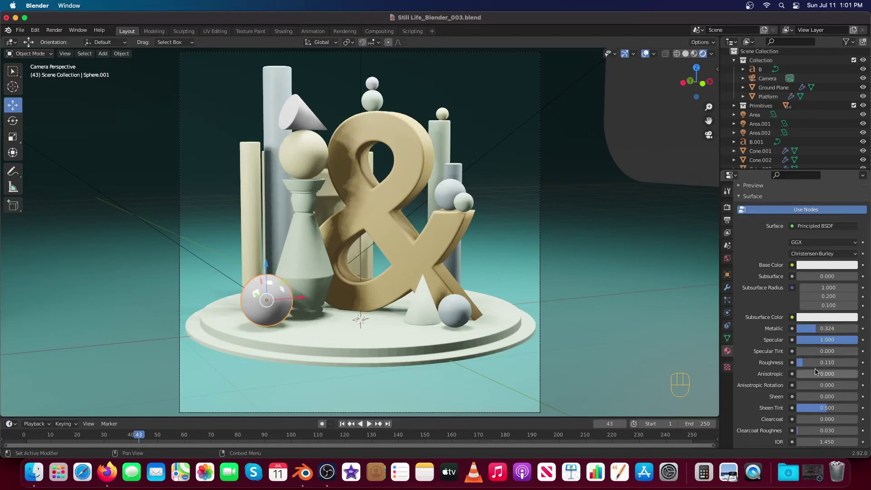
{"action": "scroll", "scroll_direction": "down", "scroll_amount": 3}
{"action": "left_click_drag", "start_coordinate": [813, 363], "coordinate": [811, 362]}
{"action": "scroll", "scroll_direction": "down", "scroll_amount": 3}
{"action": "scroll", "scroll_direction": "down", "scroll_amount": 3}
Link the white sphere's material onto the cone and the small top ball with Ctrl+L.
{"action": "left_click", "coordinate": [376, 86]}
{"action": "left_click", "coordinate": [306, 118]}
{"action": "left_click", "coordinate": [261, 298]}
{"action": "key", "text": "ctrl+l"}
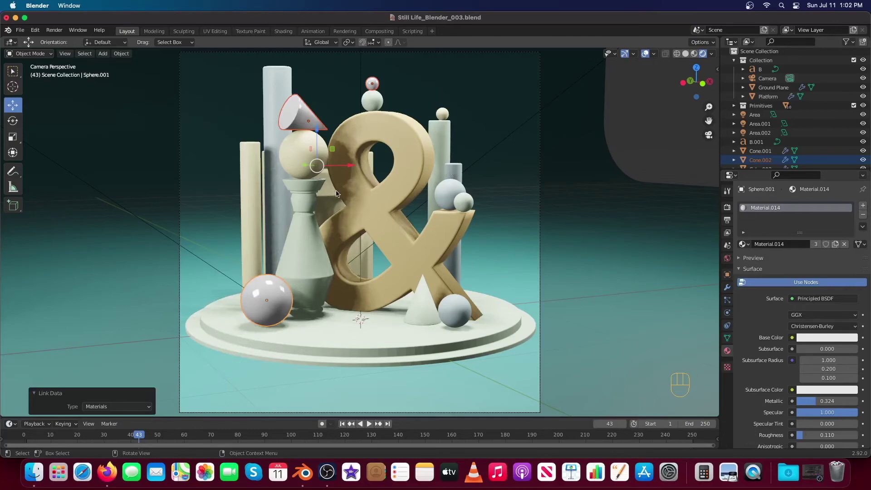
Link the white material to the box behind the ampersand and a shared material across three more shapes.
{"action": "left_click", "coordinate": [330, 202]}
{"action": "left_click", "coordinate": [277, 286]}
{"action": "key", "text": "ctrl+l"}
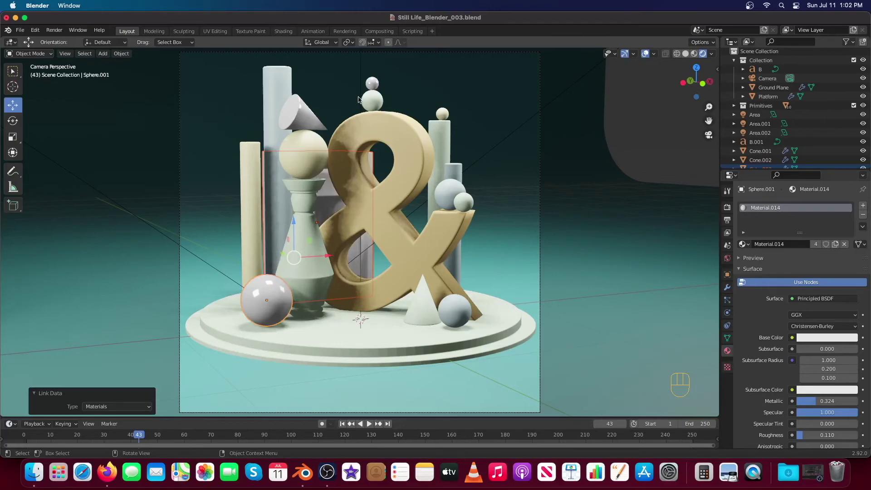
{"action": "left_click", "coordinate": [254, 176]}
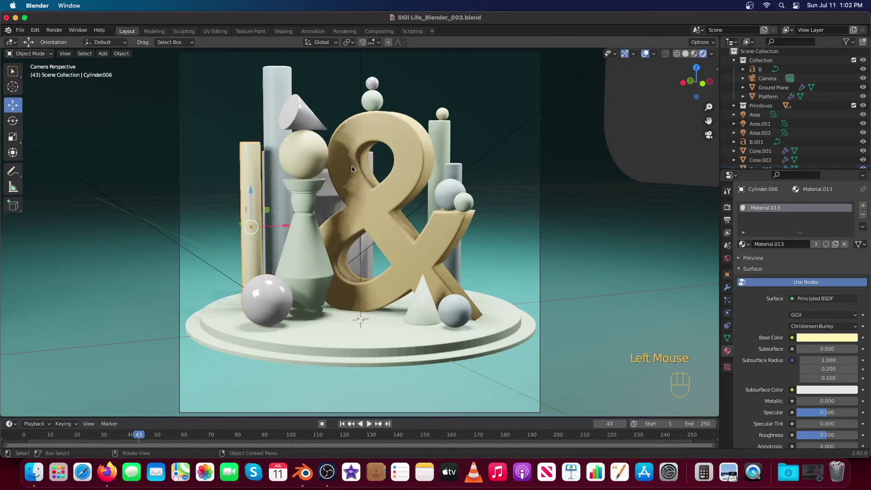
{"action": "left_click", "coordinate": [351, 169]}
{"action": "left_click", "coordinate": [453, 172]}
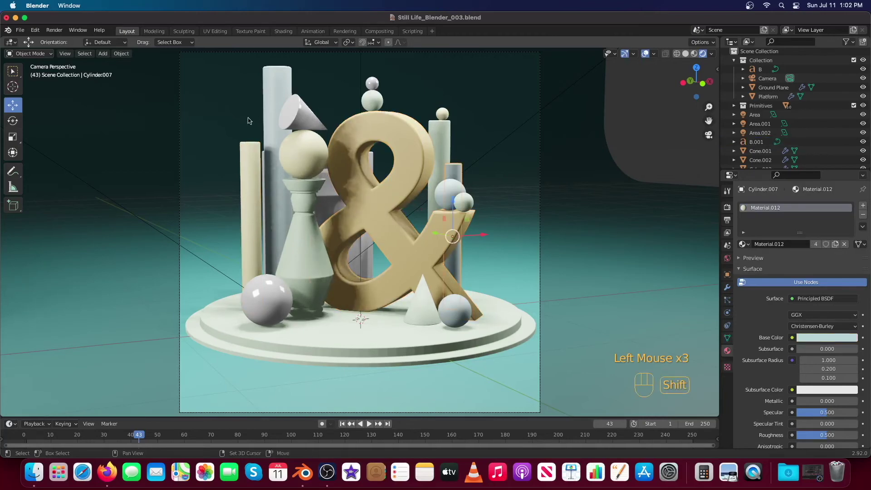
{"action": "left_click", "coordinate": [345, 178]}
{"action": "key", "text": "ctrl+l"}
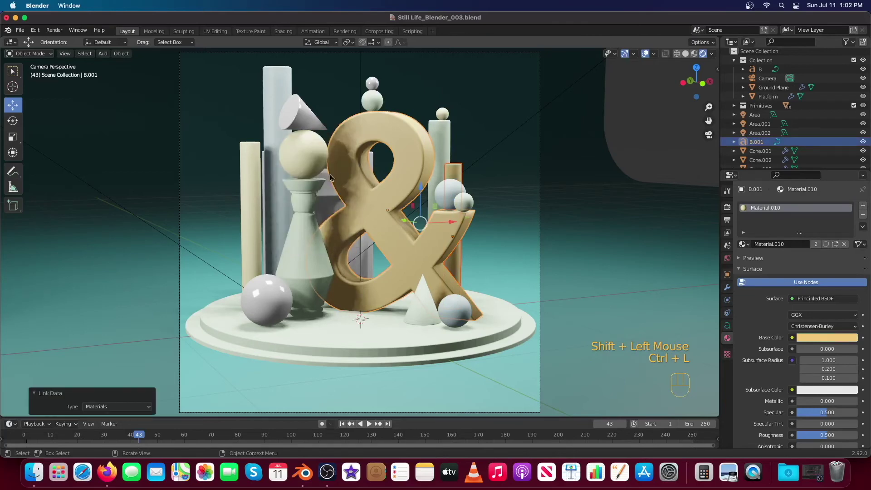
Link materials onto further shapes one at a time, including the white material again.
{"action": "left_click", "coordinate": [419, 308]}
{"action": "left_click", "coordinate": [249, 205]}
{"action": "key", "text": "ctrl+l"}
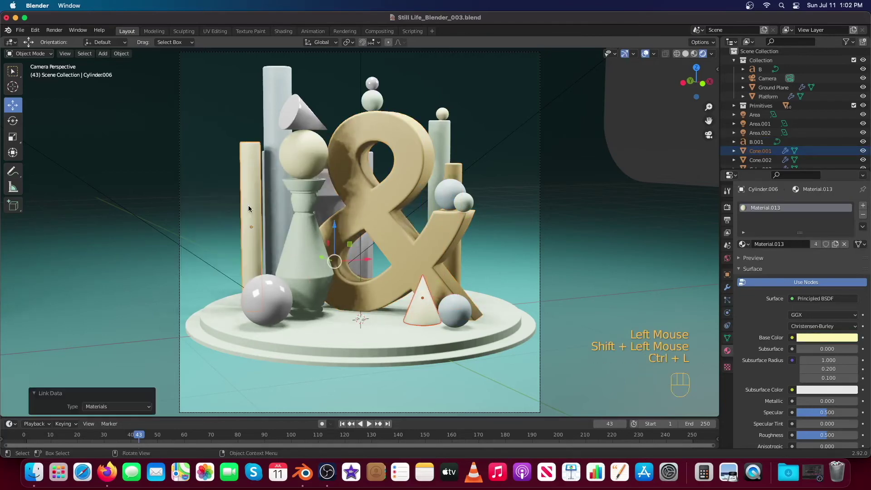
{"action": "left_click", "coordinate": [333, 335]}
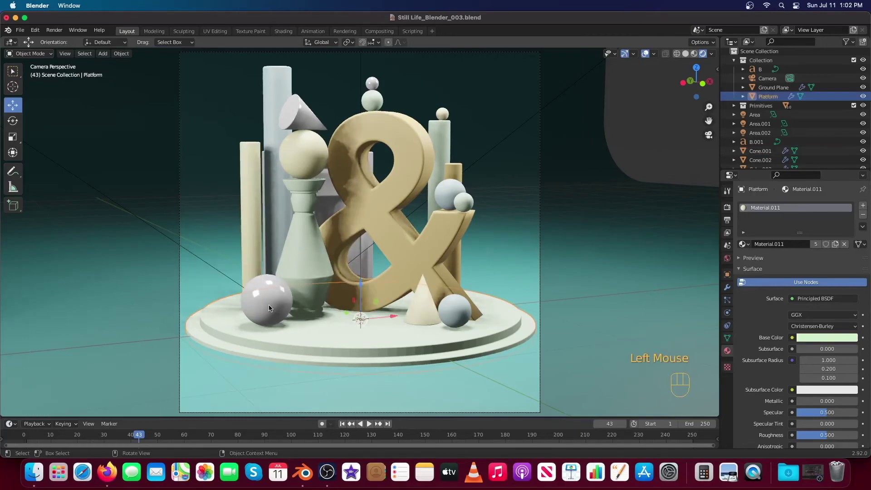
{"action": "left_click", "coordinate": [270, 304]}
{"action": "key", "text": "ctrl+l"}
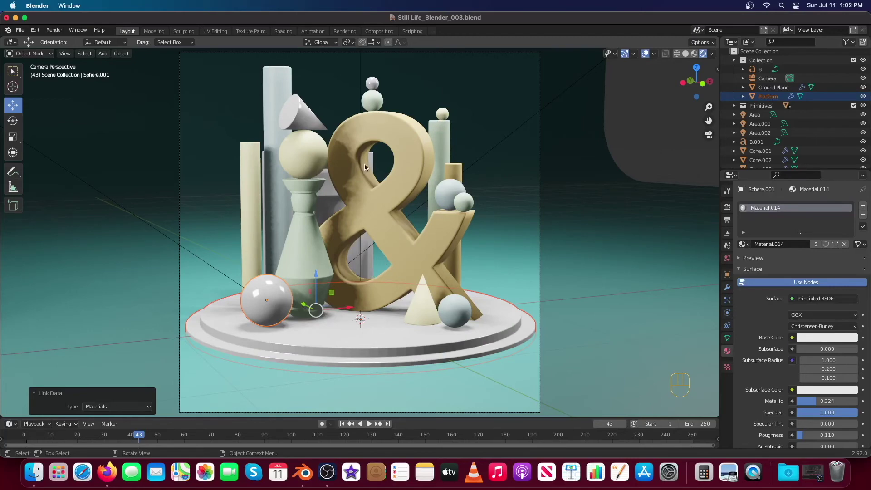
{"action": "left_click", "coordinate": [330, 202]}
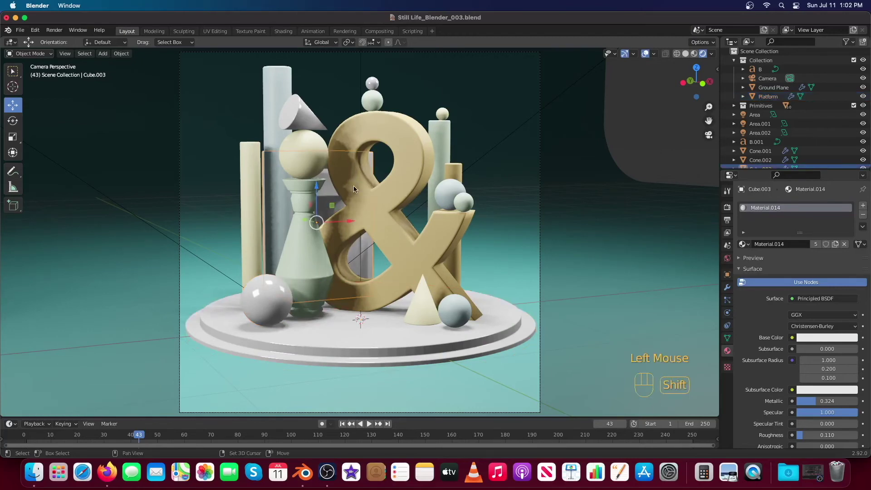
{"action": "left_click", "coordinate": [271, 95]}
{"action": "key", "text": "ctrl+l"}
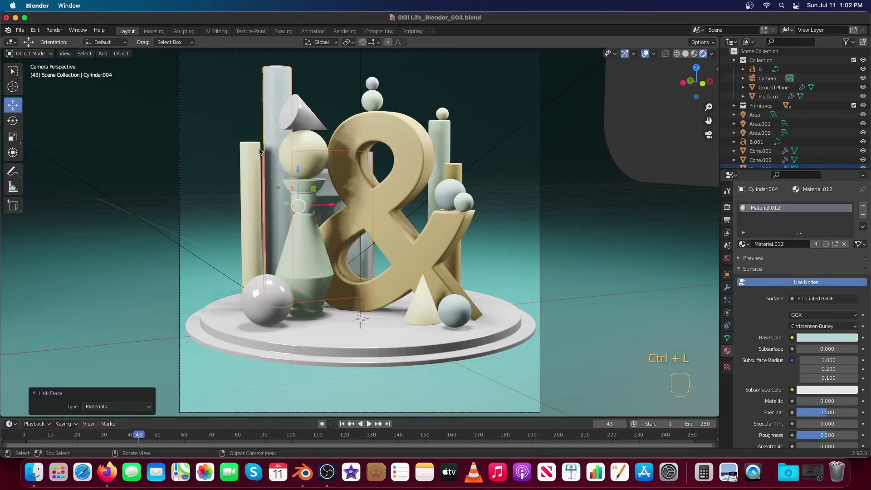
Link the pale blue material onto the tall left pillar, then check several shapes' materials.
{"action": "left_click", "coordinate": [257, 152]}
{"action": "left_click", "coordinate": [273, 111]}
{"action": "key", "text": "ctrl+l"}
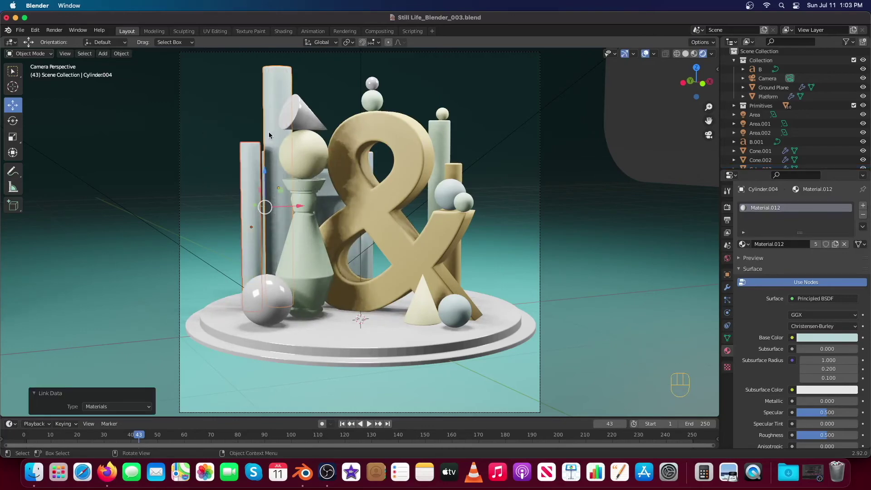
{"action": "left_click", "coordinate": [273, 128]}
{"action": "left_click", "coordinate": [273, 104]}
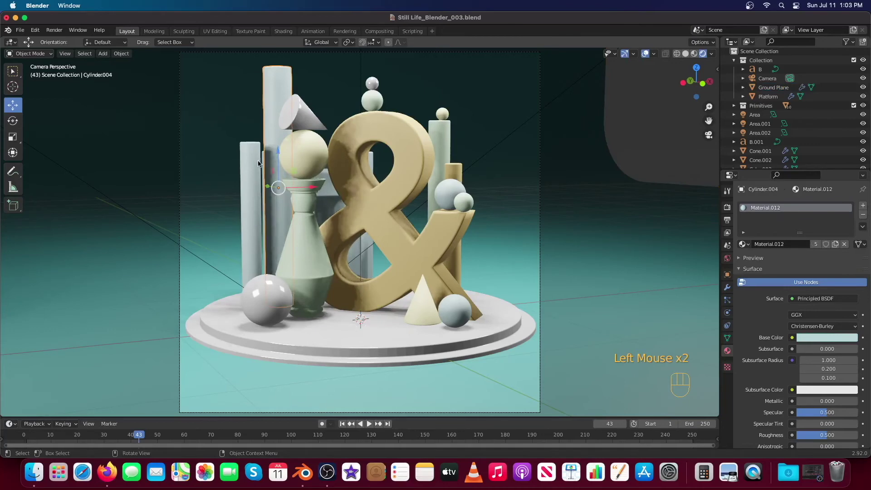
{"action": "left_click", "coordinate": [253, 162]}
{"action": "left_click", "coordinate": [331, 195]}
{"action": "left_click", "coordinate": [450, 194]}
{"action": "left_click", "coordinate": [465, 314]}
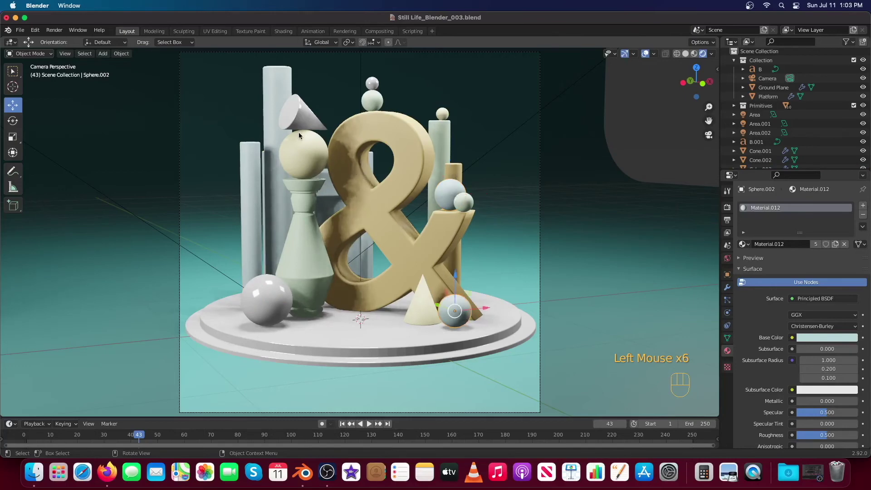
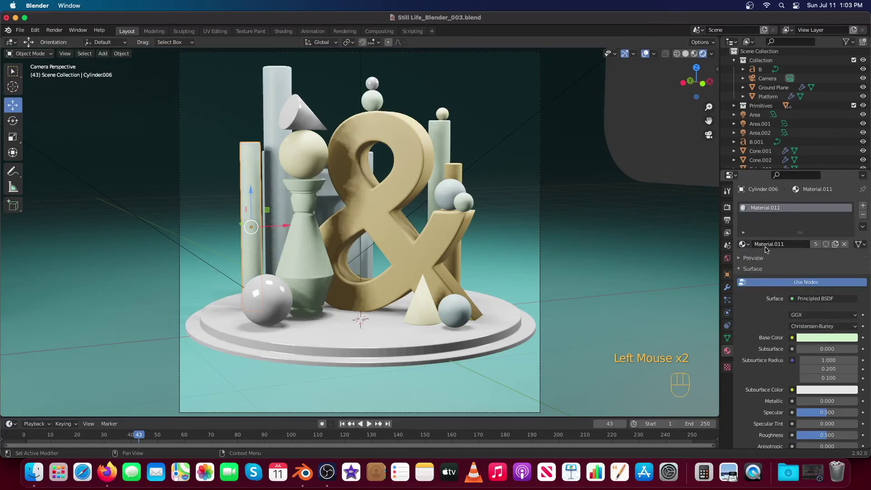
Link the pastel yellow material onto the tall back pillar and two other shapes.
{"action": "left_click_drag", "start_coordinate": [749, 247], "coordinate": [767, 317]}
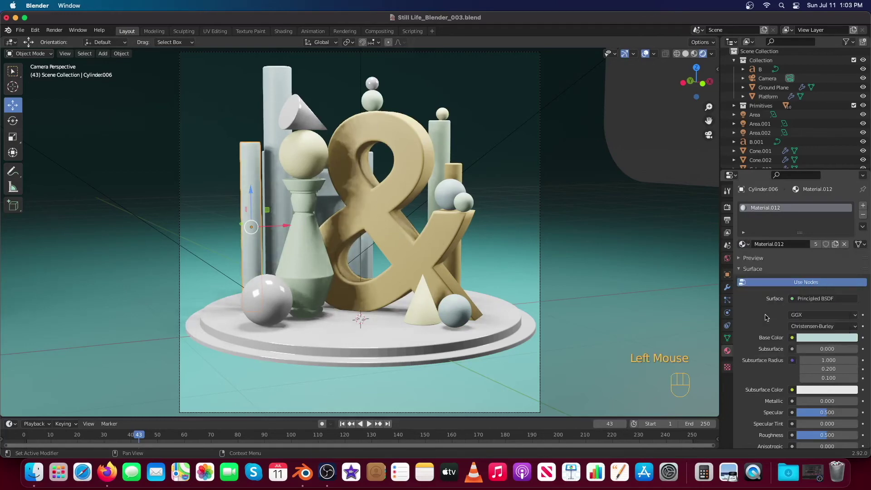
{"action": "left_click", "coordinate": [285, 77]}
{"action": "left_click", "coordinate": [313, 165]}
{"action": "left_click", "coordinate": [278, 103]}
{"action": "left_click", "coordinate": [302, 144]}
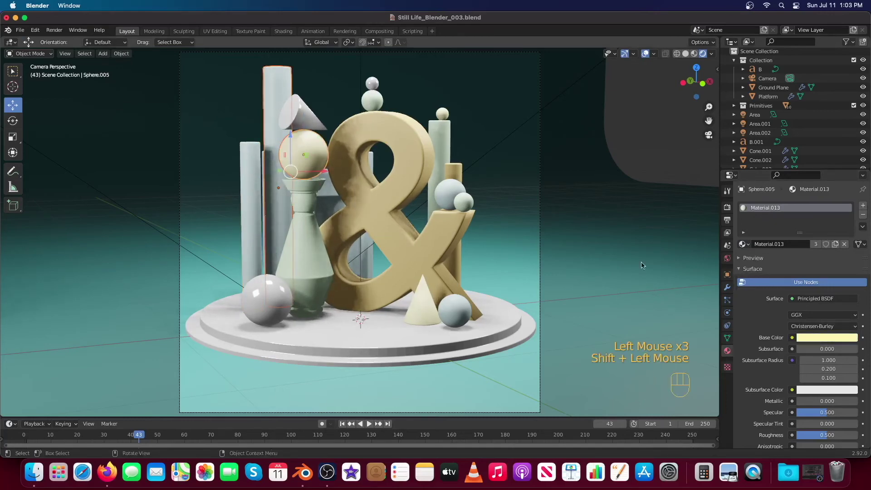
{"action": "key", "text": "ctrl+l"}
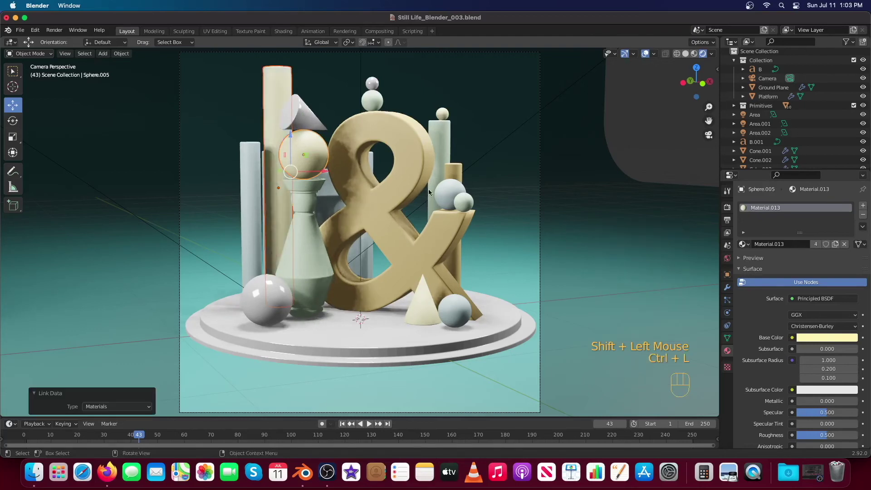
Link the pastel blue material onto the pedestal ball and several shapes, then review the result.
{"action": "left_click", "coordinate": [323, 150]}
{"action": "left_click", "coordinate": [311, 145]}
{"action": "left_click", "coordinate": [255, 195]}
{"action": "left_click", "coordinate": [295, 159]}
{"action": "left_click", "coordinate": [283, 112]}
{"action": "left_click", "coordinate": [300, 142]}
{"action": "left_click", "coordinate": [248, 159]}
{"action": "key", "text": "ctrl+l"}
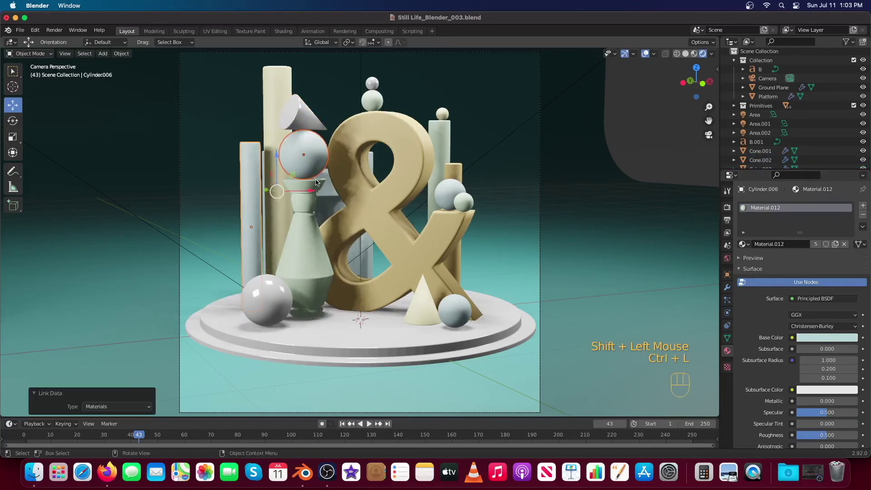
{"action": "left_click", "coordinate": [329, 197]}
{"action": "left_click", "coordinate": [315, 163]}
{"action": "left_click", "coordinate": [448, 155]}
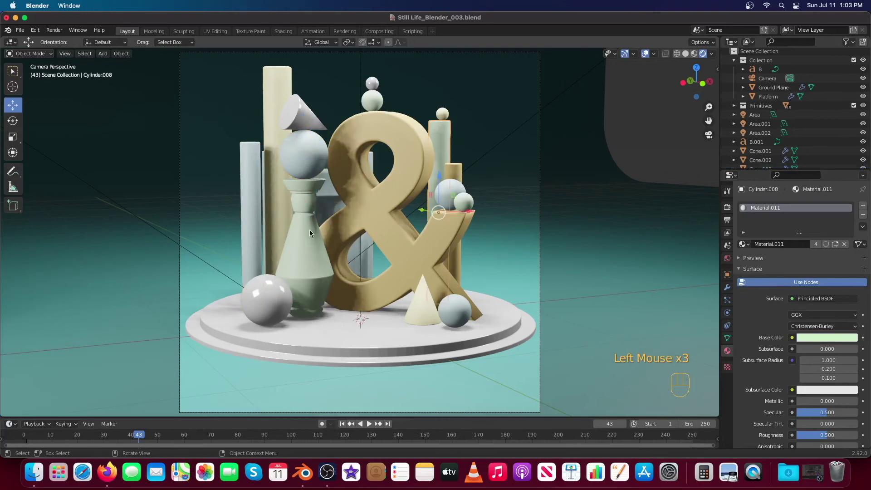
Switch the viewport to Rendered shading and link the gold material onto the platform.
{"action": "left_click", "coordinate": [312, 230]}
{"action": "left_click", "coordinate": [493, 260]}
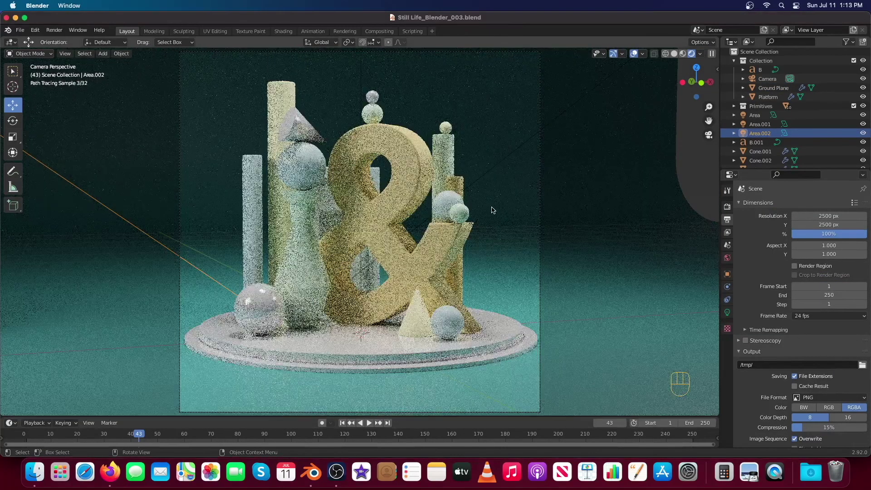
{"action": "left_click", "coordinate": [418, 186]}
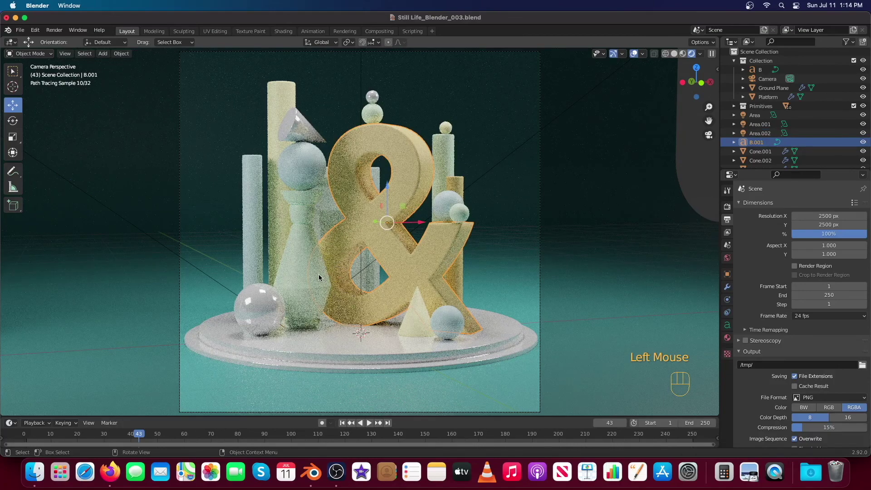
{"action": "key", "text": "ctrl+l"}
Select the ampersand with the chrome sphere as source to make it silver.
{"action": "left_click", "coordinate": [398, 269]}
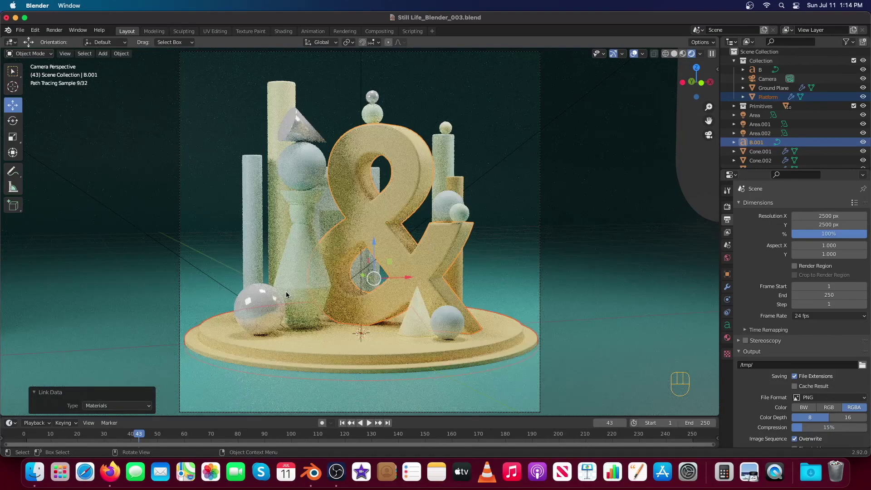
{"action": "left_click", "coordinate": [348, 240]}
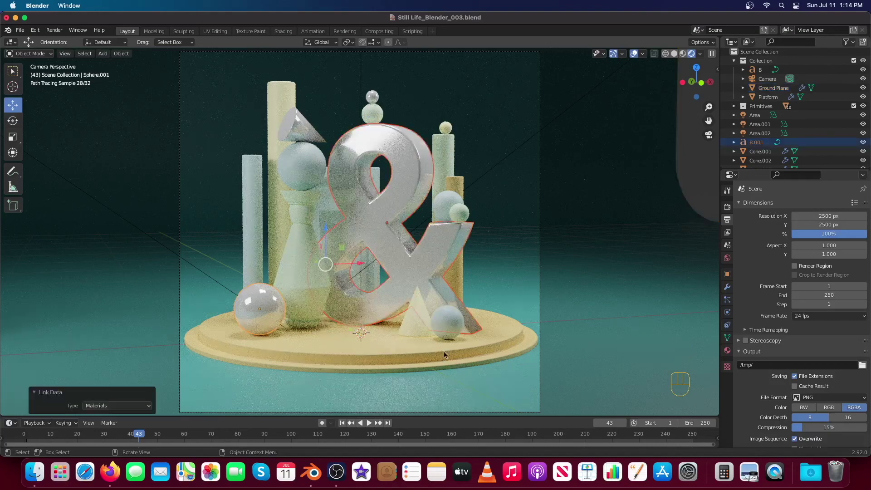
{"action": "left_click", "coordinate": [291, 316]}
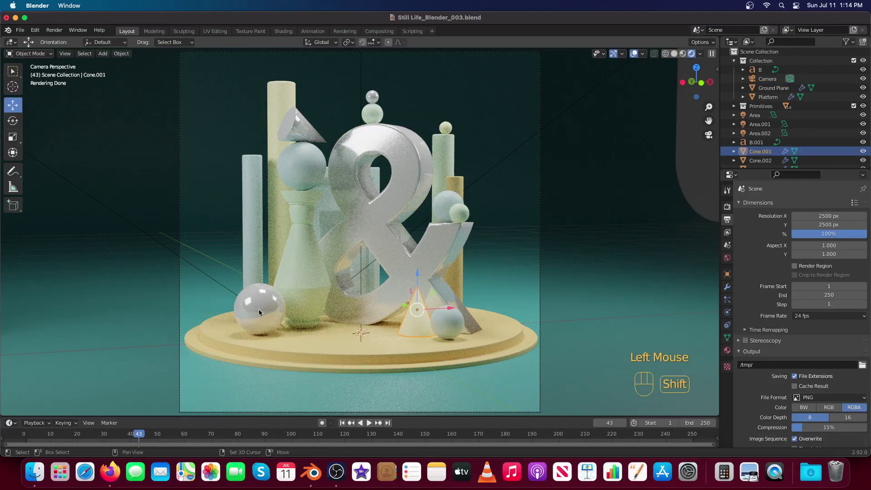
Link the pastel yellow material onto the lower-left sphere.
{"action": "double_click", "coordinate": [416, 322]}
{"action": "key", "text": "l"}
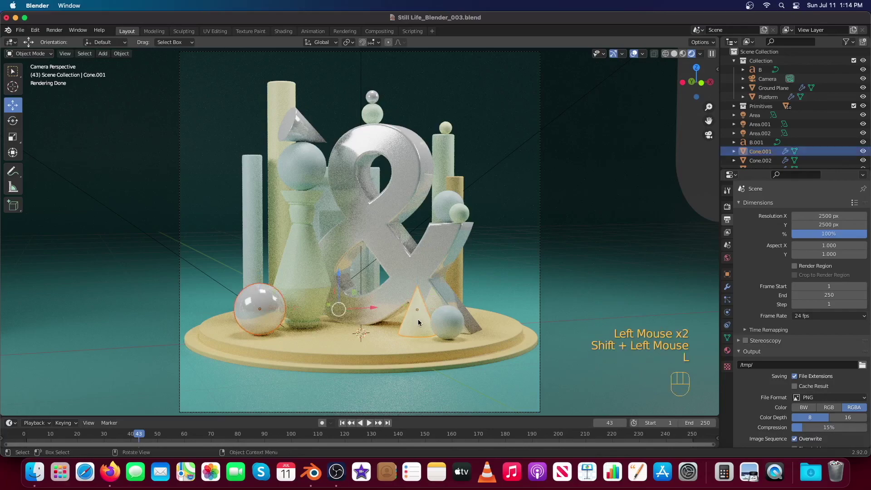
{"action": "key", "text": "super+l"}
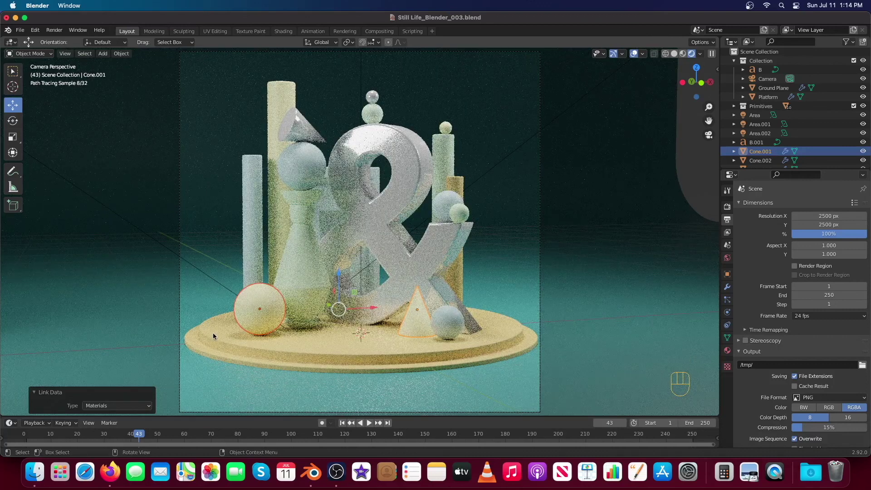
Link the pastel yellow material onto the box behind the ampersand and another shape, then check the scene.
{"action": "left_click", "coordinate": [331, 208]}
{"action": "left_click", "coordinate": [314, 117]}
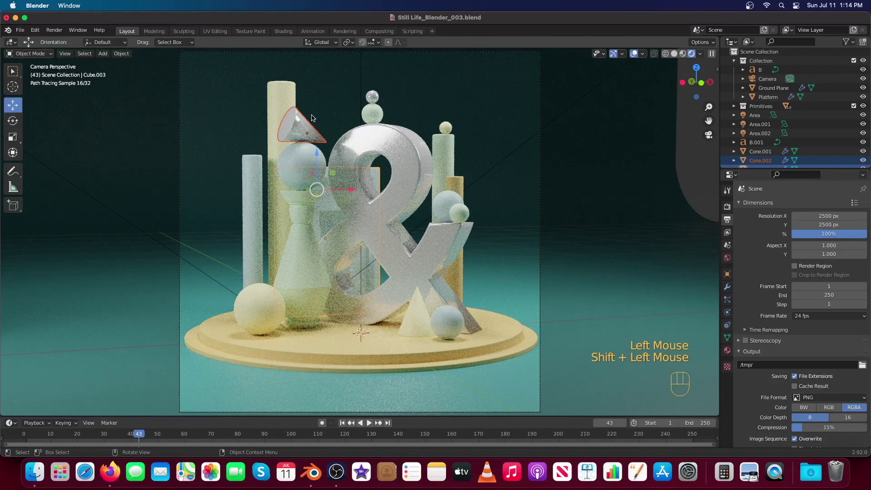
{"action": "left_click", "coordinate": [292, 360]}
{"action": "left_click", "coordinate": [293, 360]}
{"action": "key", "text": "super+l"}
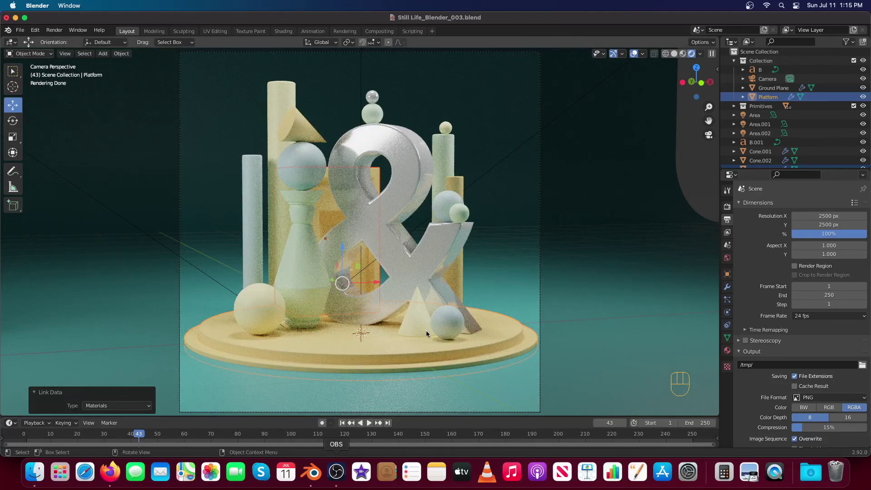
{"action": "left_click", "coordinate": [497, 266]}
{"action": "left_click", "coordinate": [497, 267]}
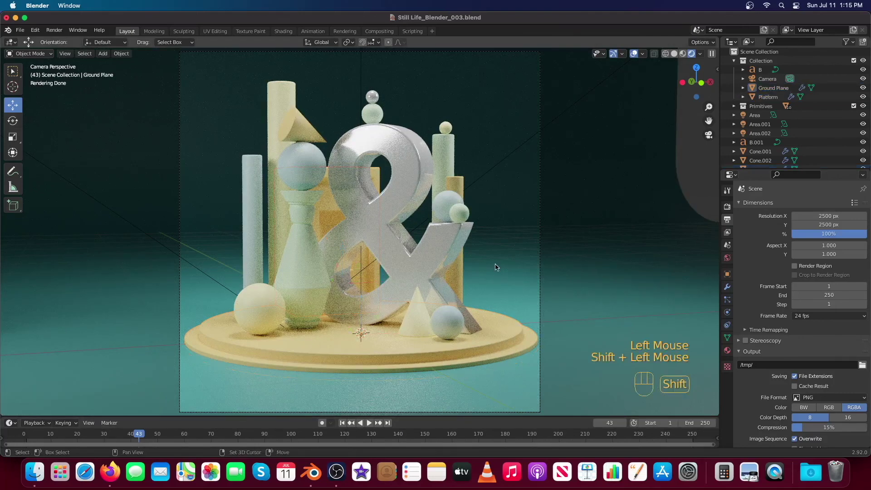